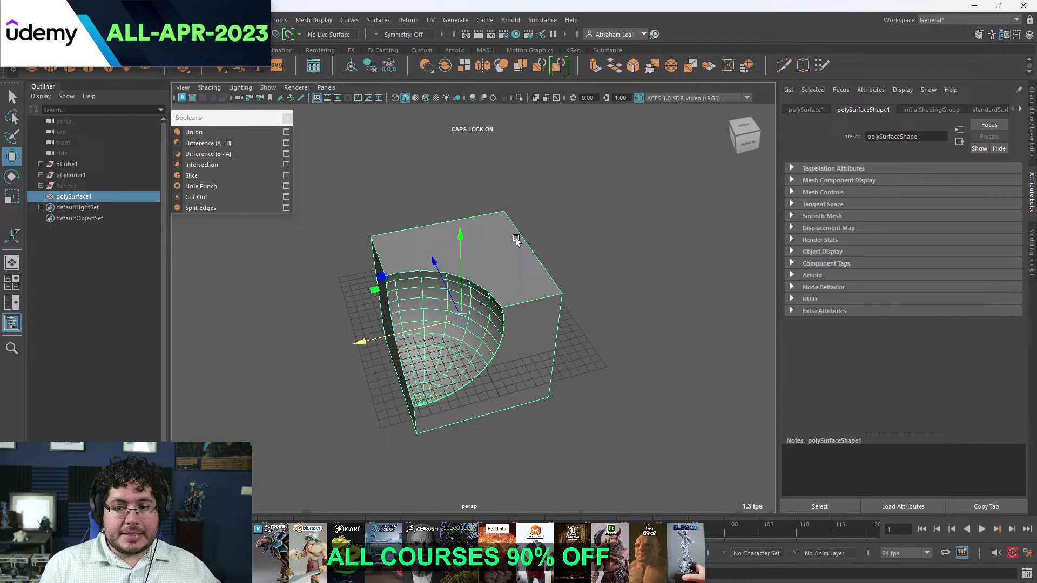
Undo recent edits on the sphere-carved block and place a new polygon cylinder near its top corner.
key(ctrl+z)
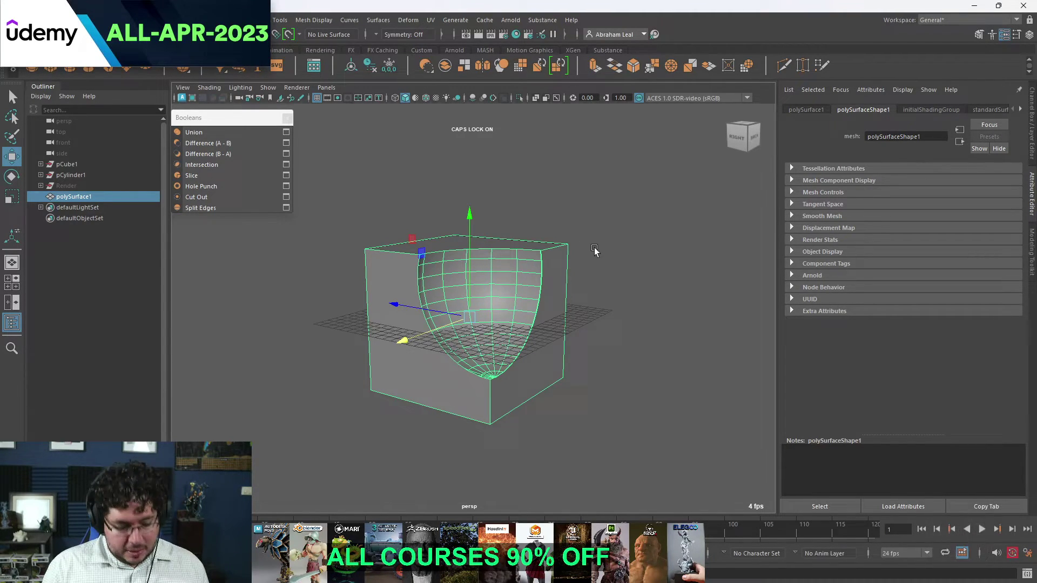
key(ctrl+z)
key(ctrl+z)
key(ctrl+z)
key(ctrl+z)
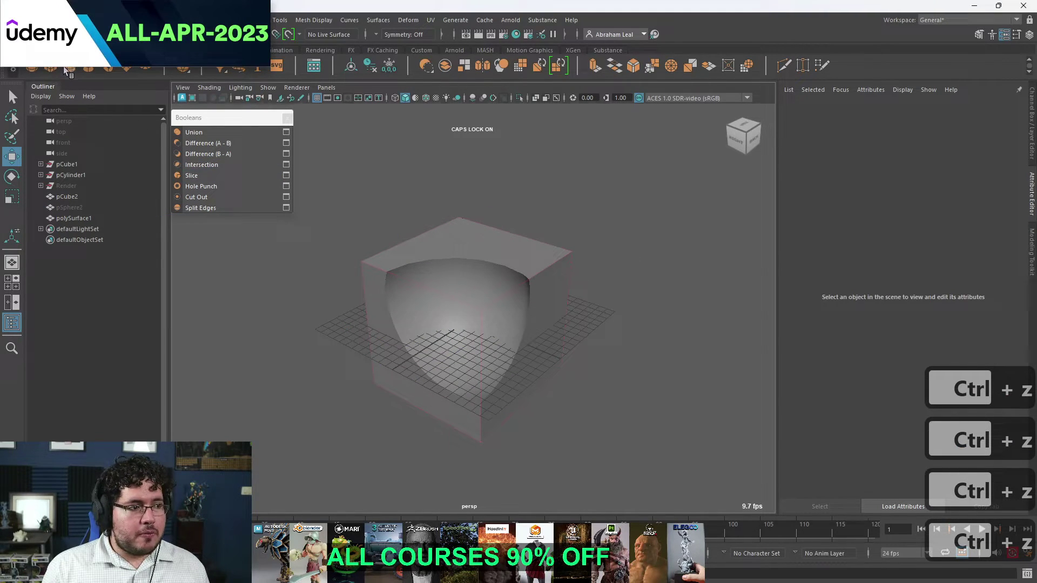
key(w)
key(r)
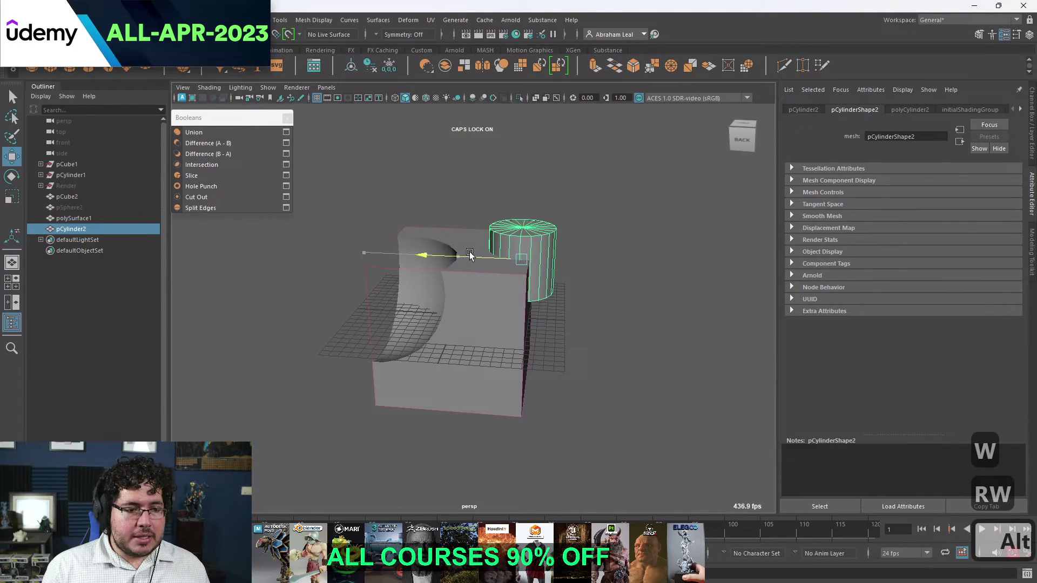
Scale and move the cylinder into the block and add it to polyBoolean1 as a difference cutter.
key(r)
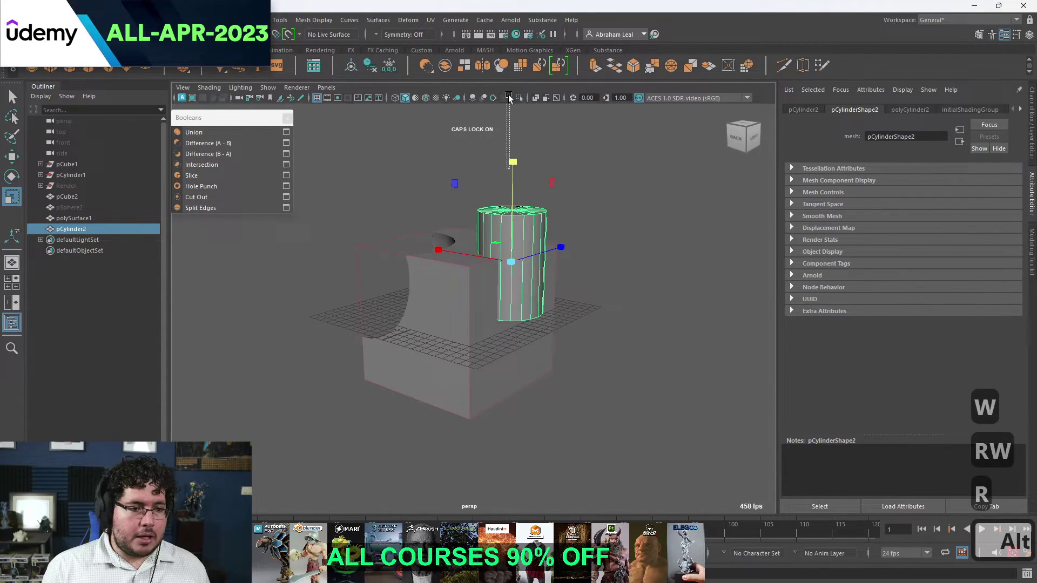
key(ctrl+z)
key(ctrl+z)
key(w)
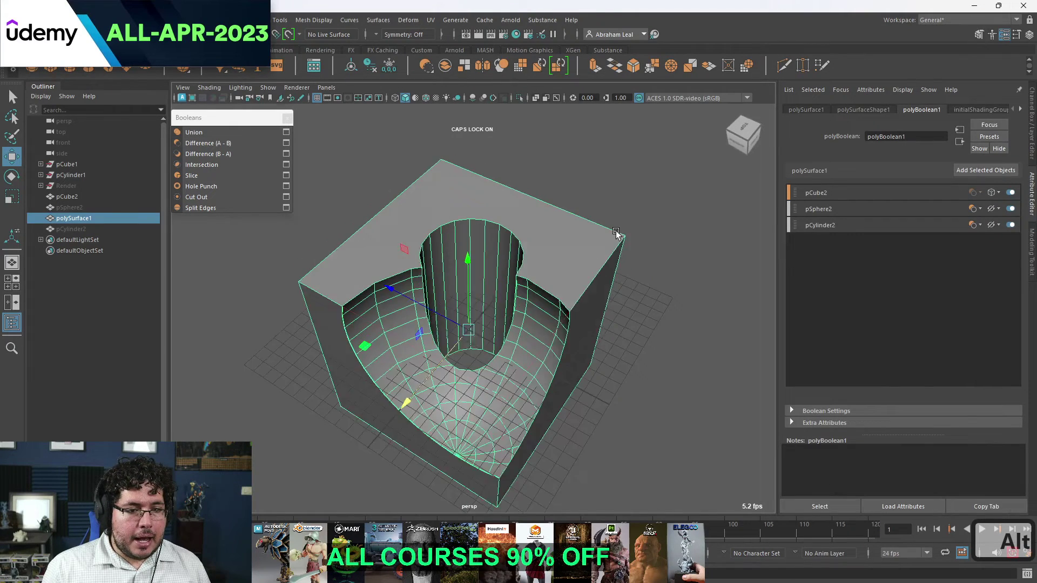
key(w)
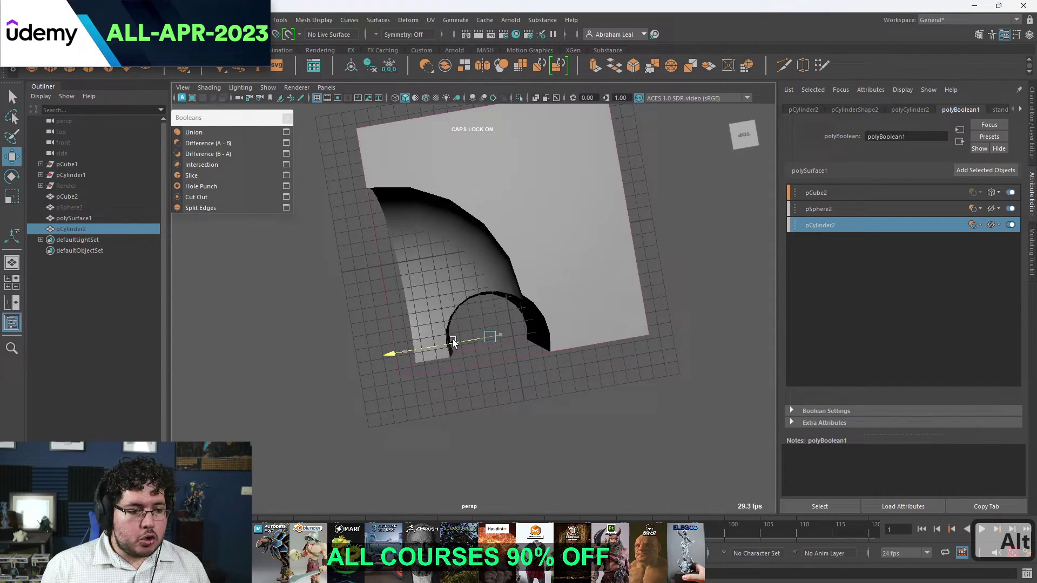
key(r)
key(w)
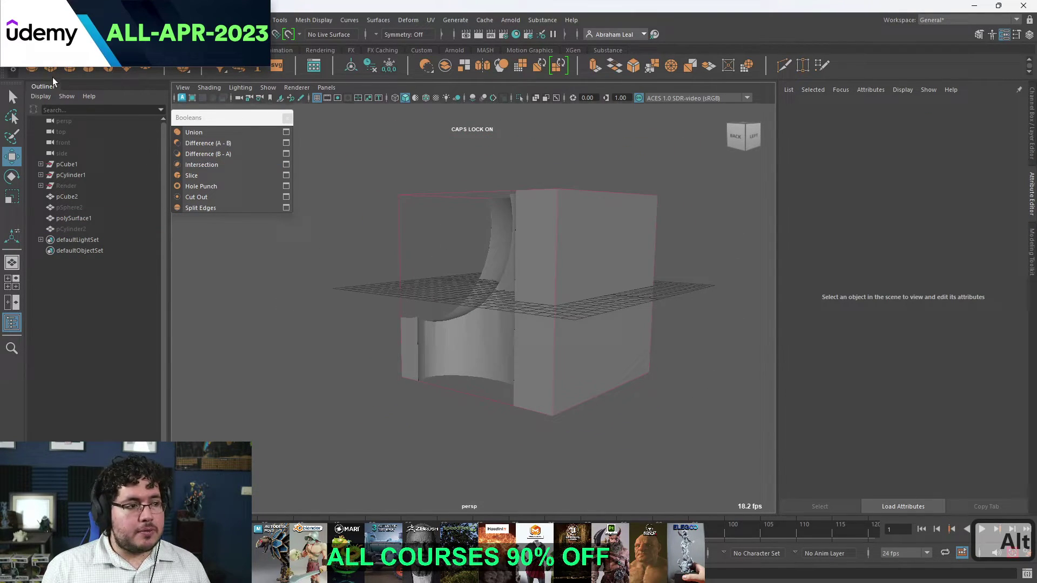
Scale and move a flat polygon cube through the grooved block, then delete the polySurface1 boolean result.
key(w)
key(r)
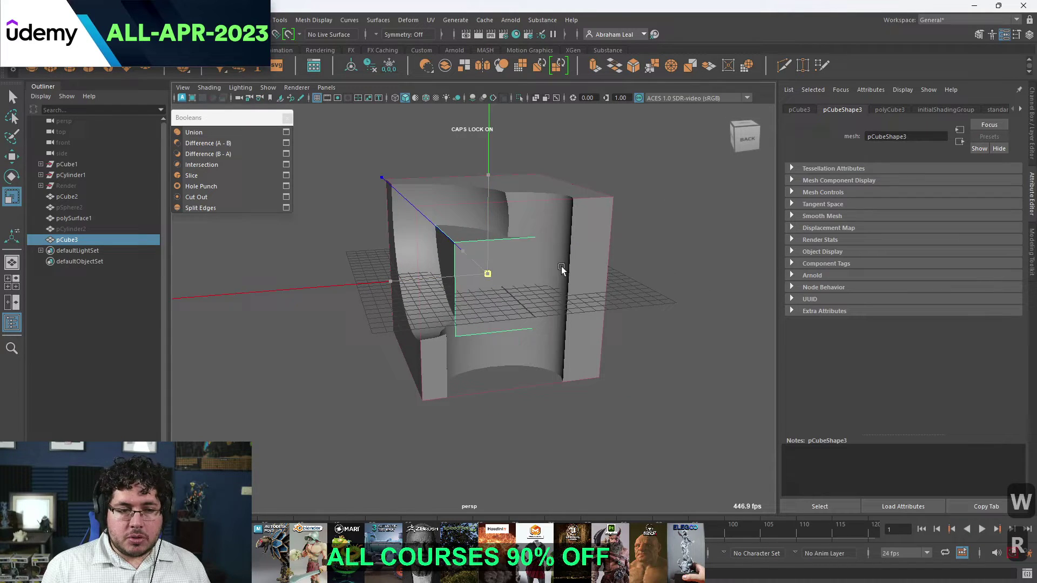
text(rw)
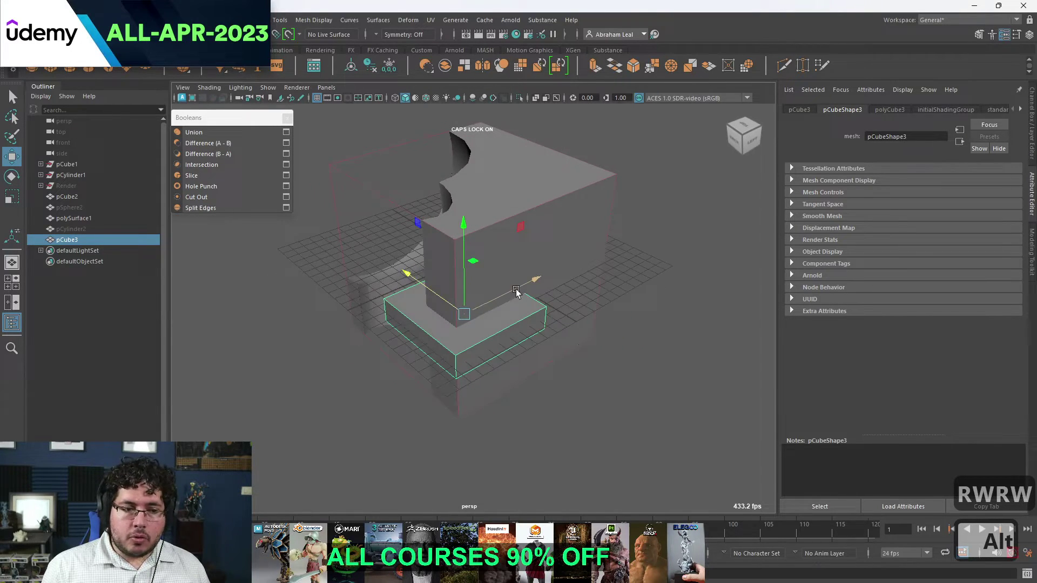
key(ctrl+alt+z)
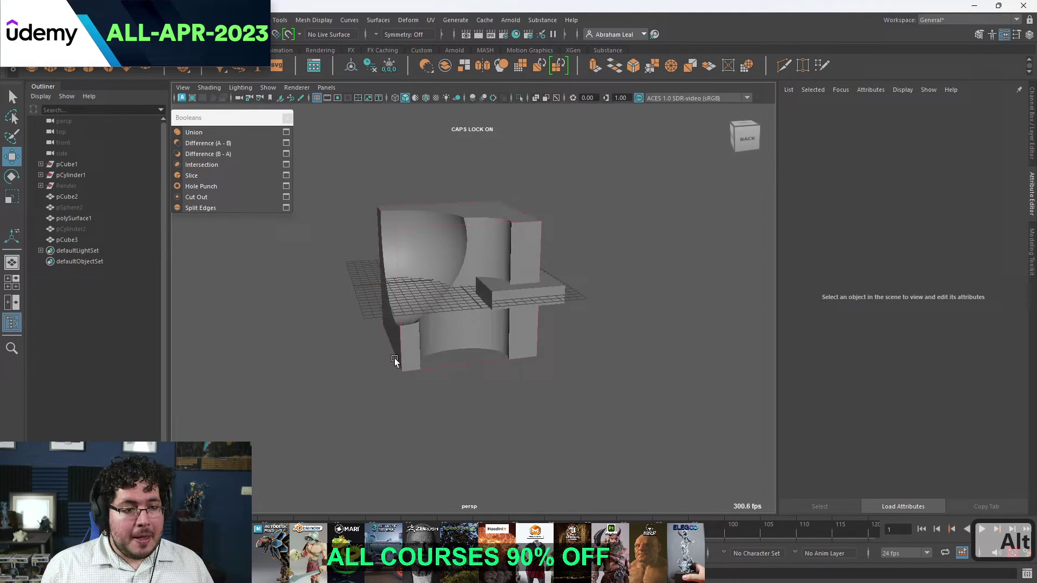
Delete the remaining objects, make a tall polygon cylinder and bevel its top edge ring.
key(Delete)
key(Delete)
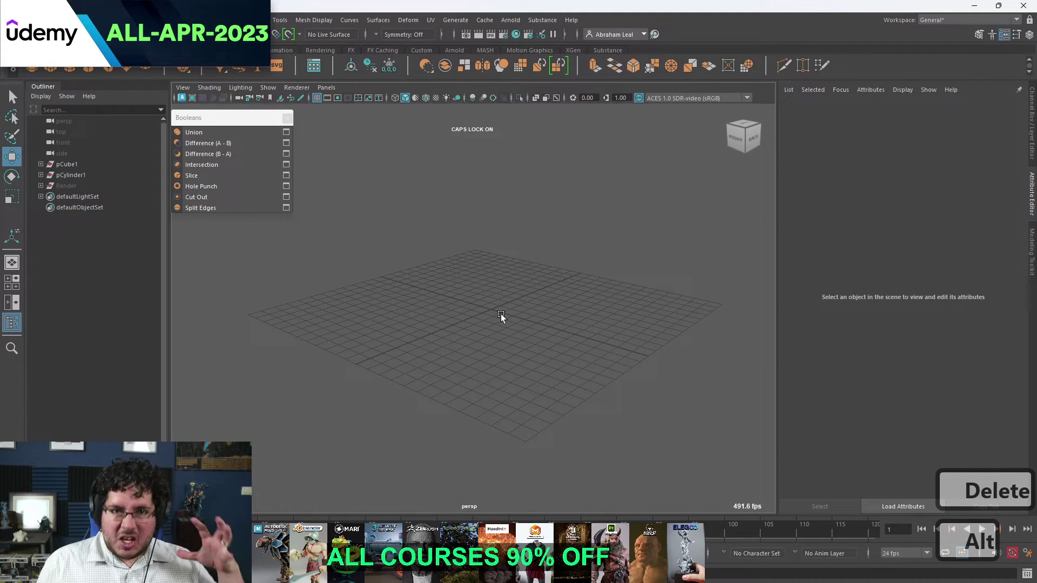
key(r)
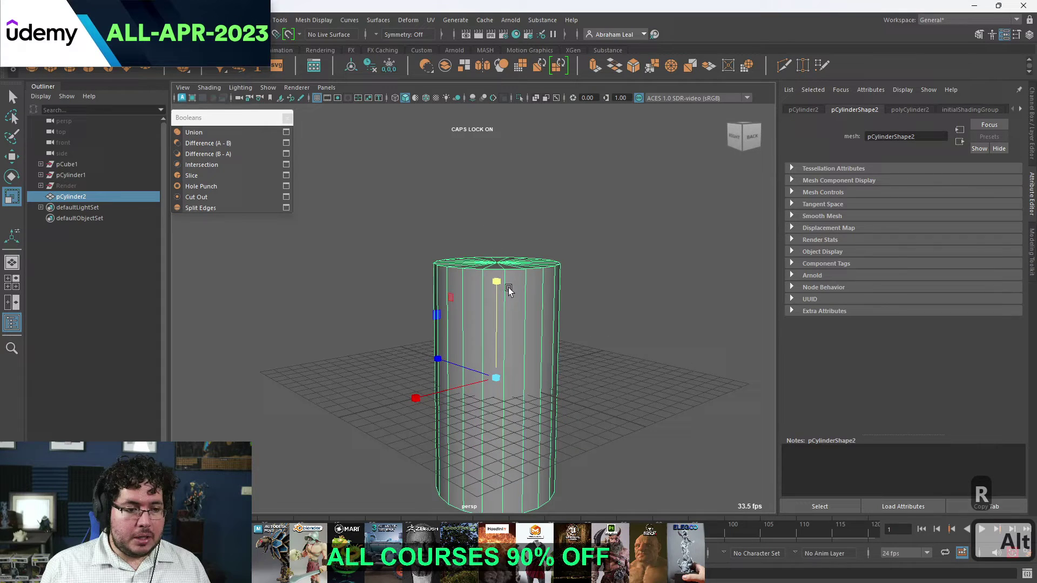
key(w)
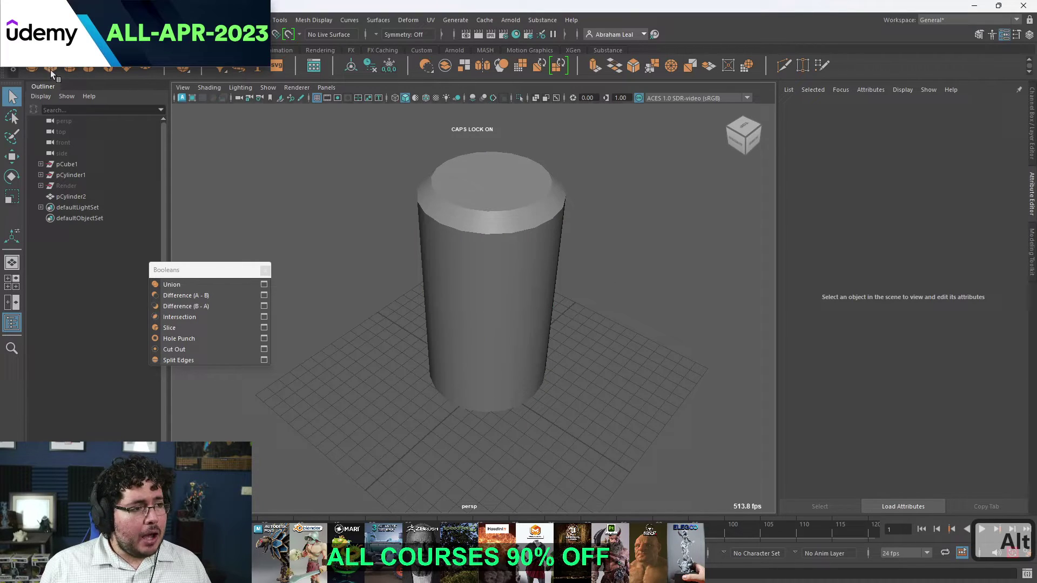
Scale and position a polygon cube against the cylinder's bevelled rim and duplicate it.
key(w)
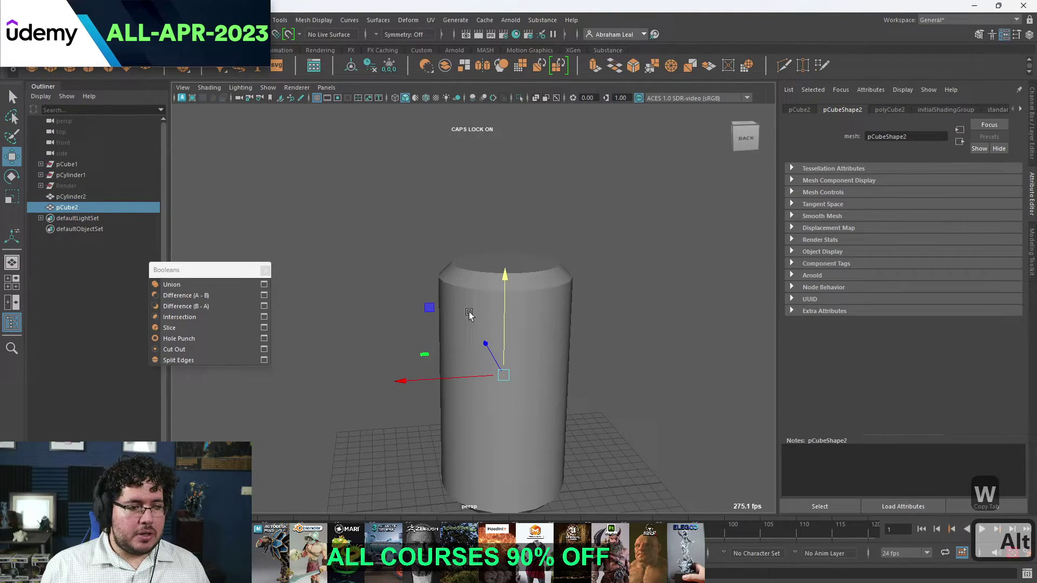
key(r)
key(w)
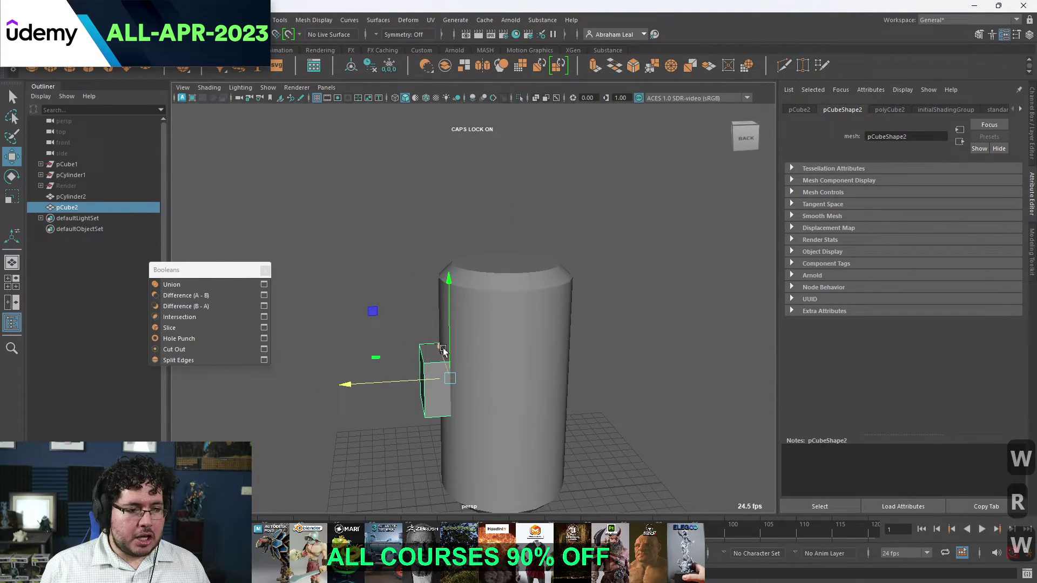
key(r)
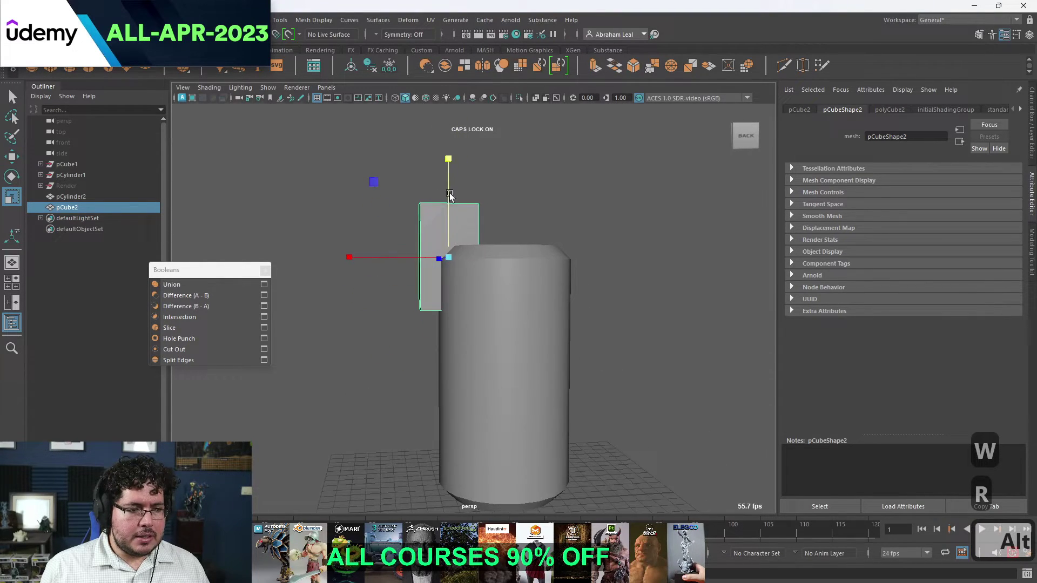
key(w)
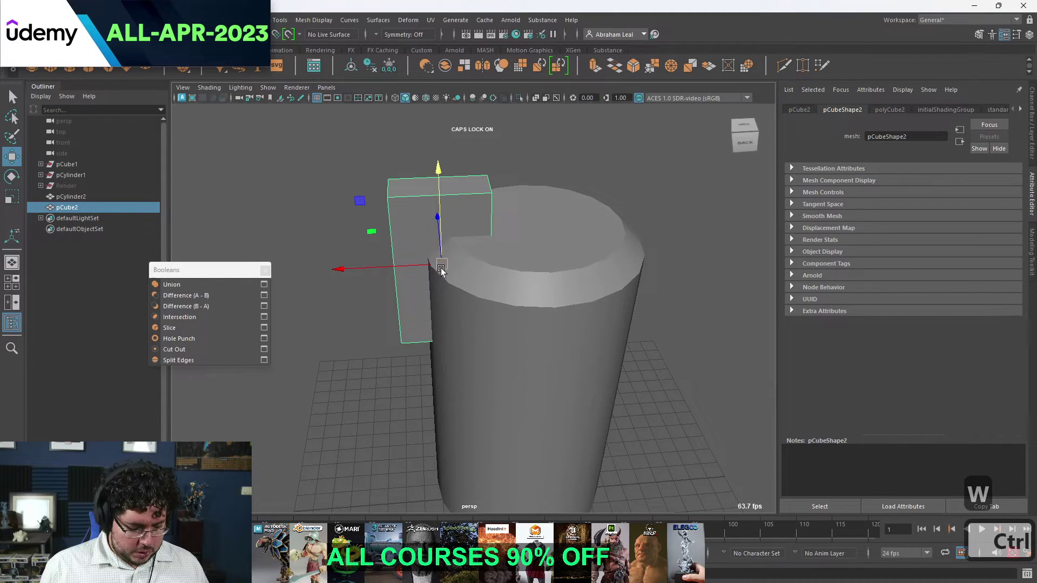
key(ctrl+d)
Scale and offset the duplicate cube into a stepped overlap, then combine both boxes into one mesh.
key(w)
key(r)
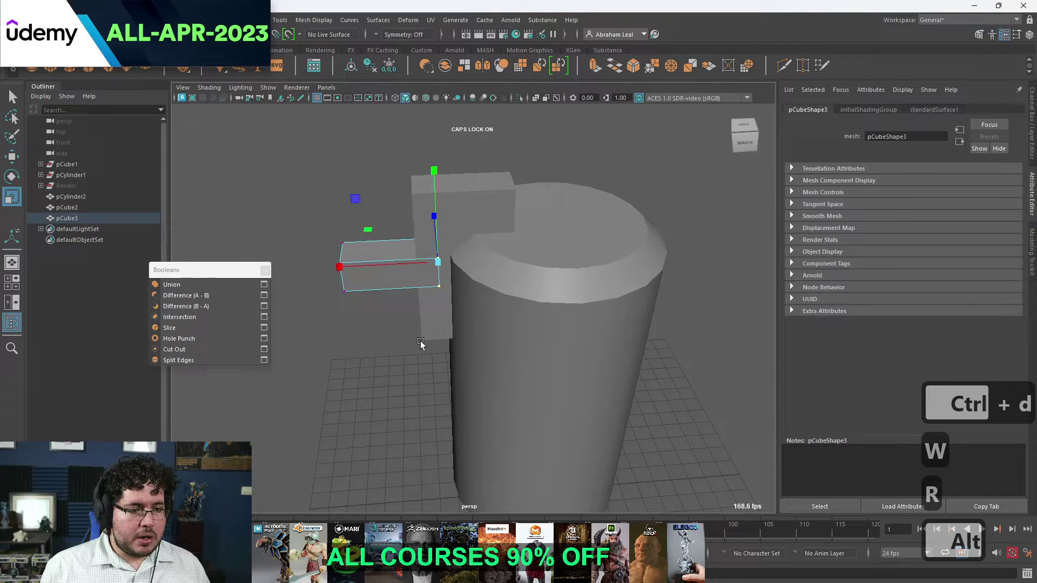
key(r)
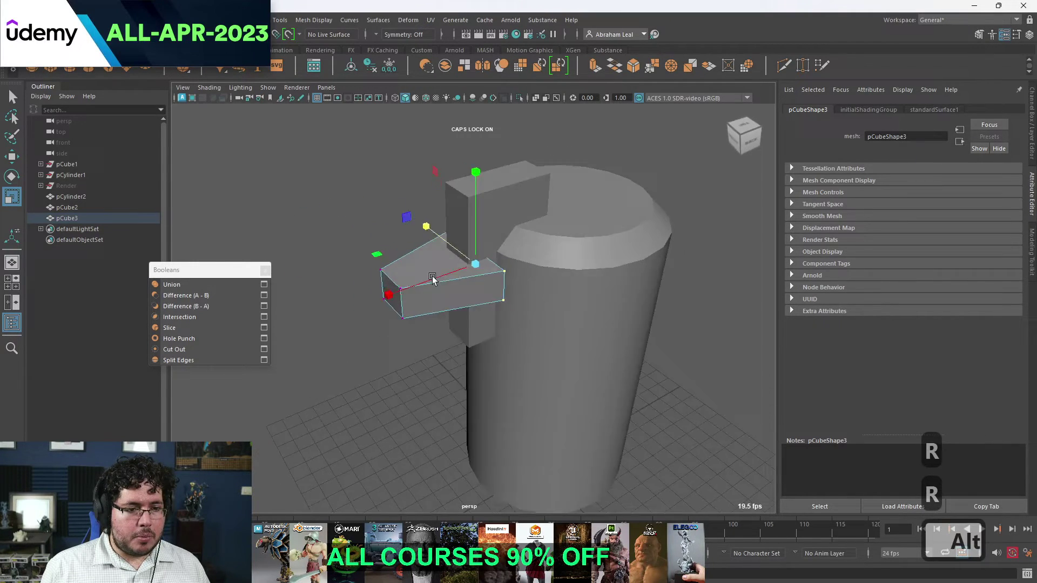
key(w)
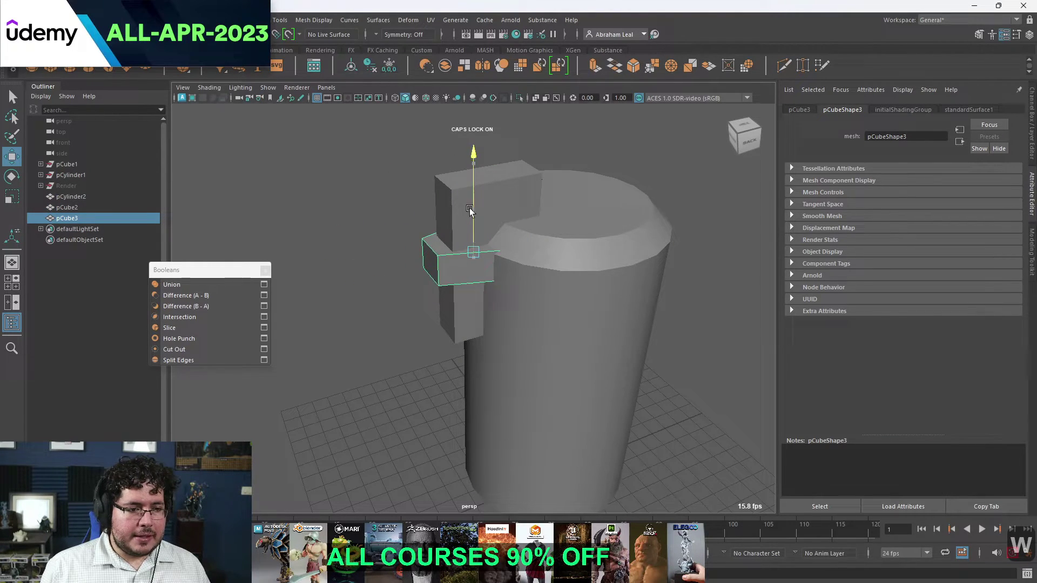
key(r)
key(w)
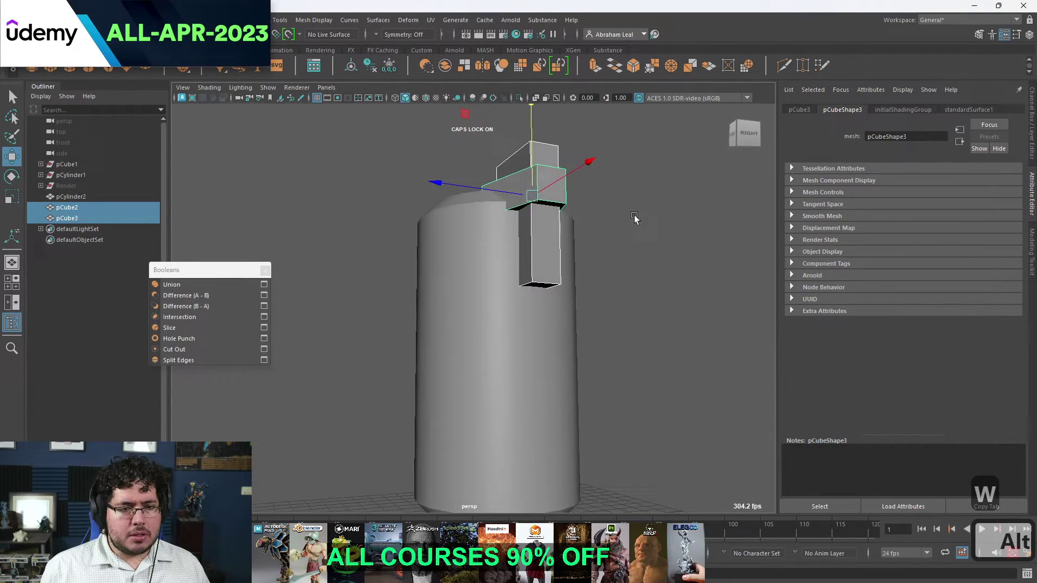
Check the cut in wireframe and shaded views, then undo the boolean cut steps.
key(4)
key(5)
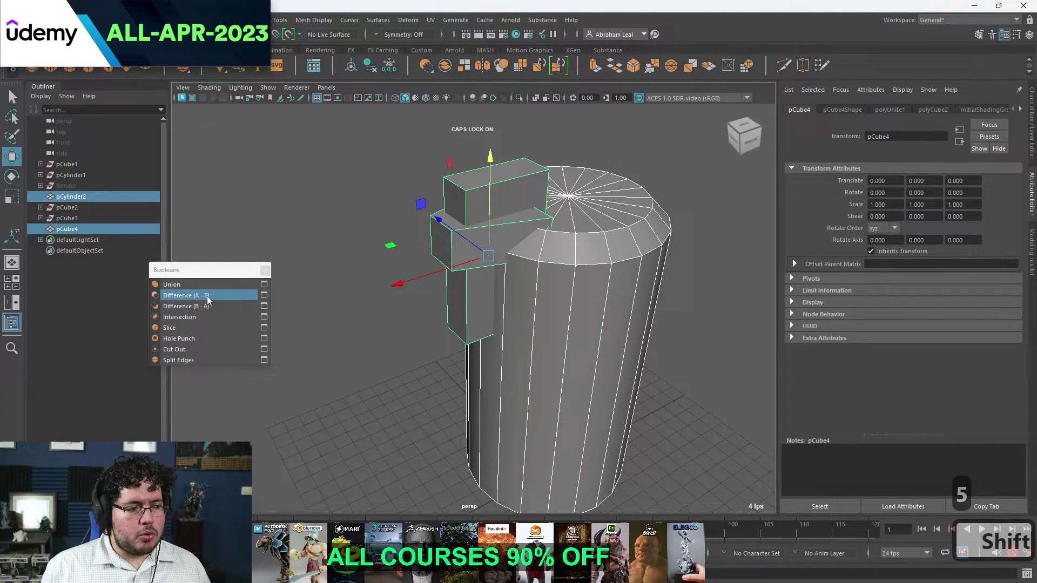
key(ctrl+z)
key(ctrl+z)
key(ctrl+z)
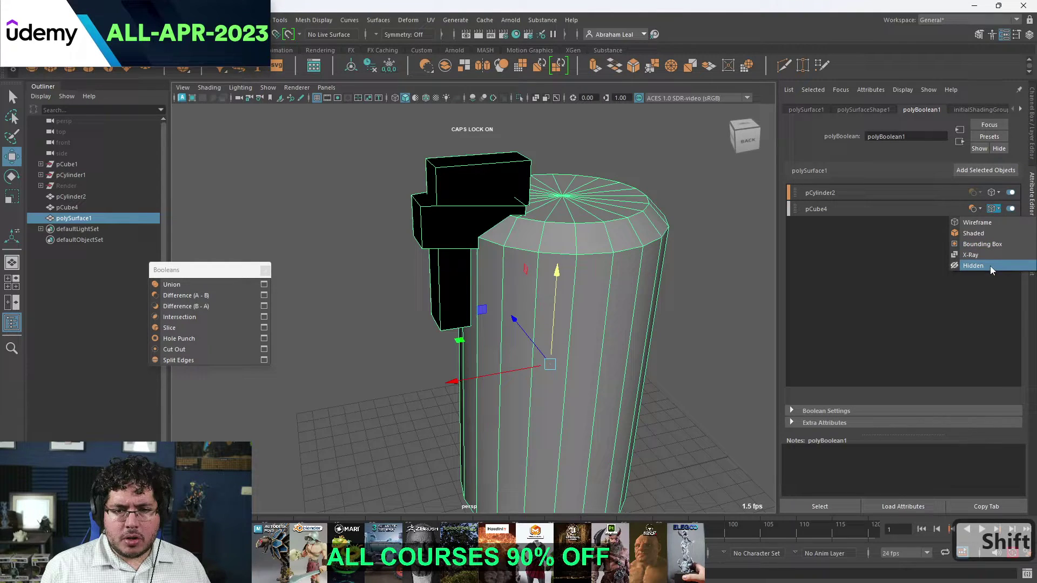
key(ctrl+z)
key(ctrl+z)
key(ctrl+z)
key(ctrl+z)
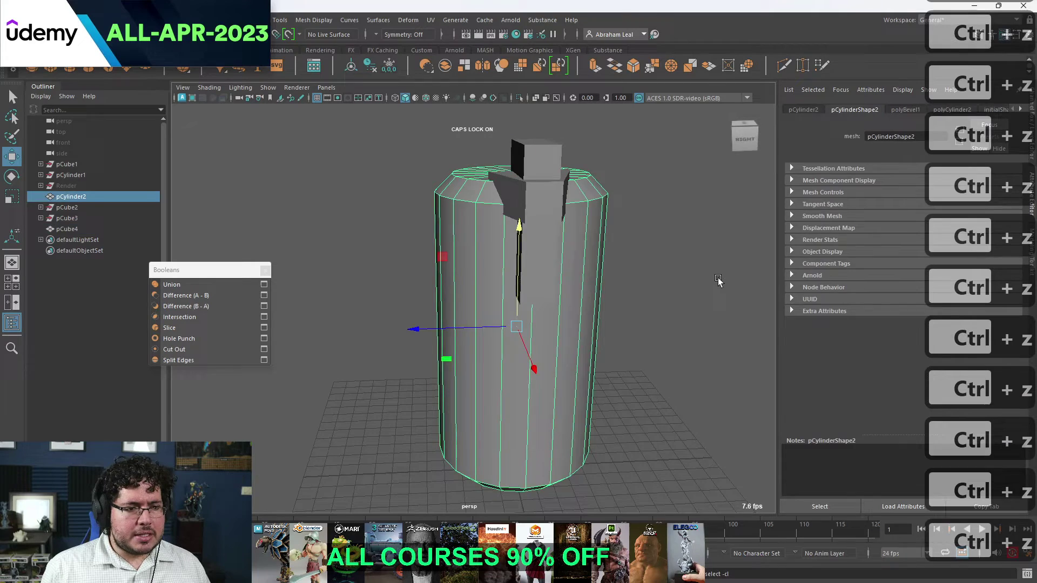
key(ctrl+z)
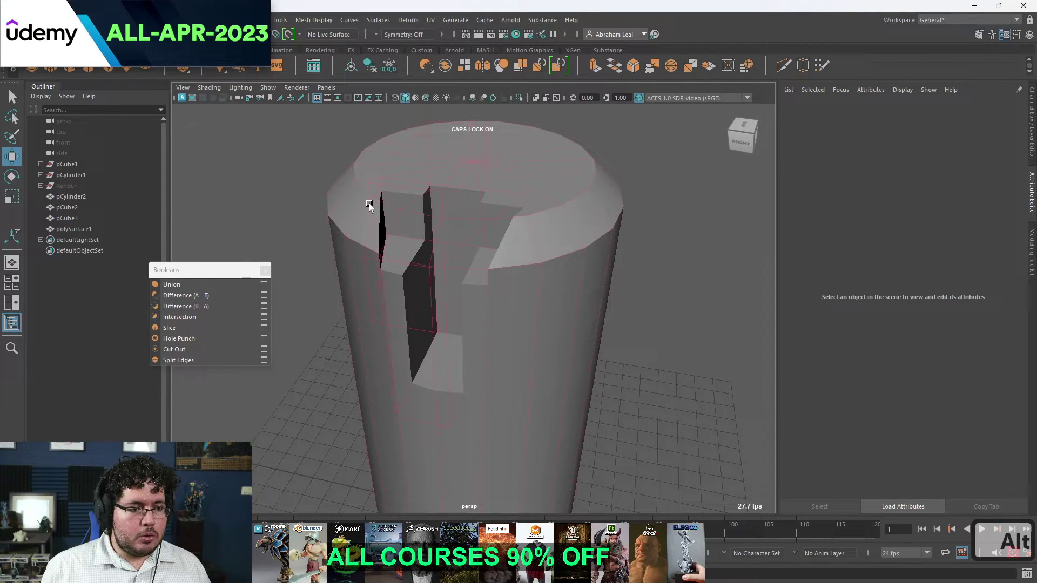
Rescale and reposition the pCube3 cutter so it carves a stepped notch in the top rim, then deselect.
key(r)
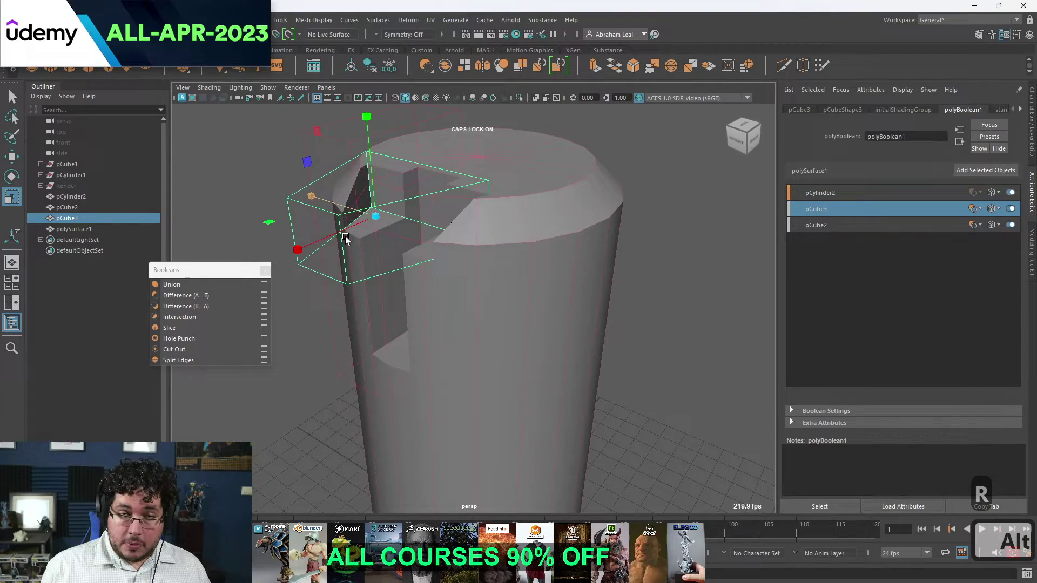
key(w)
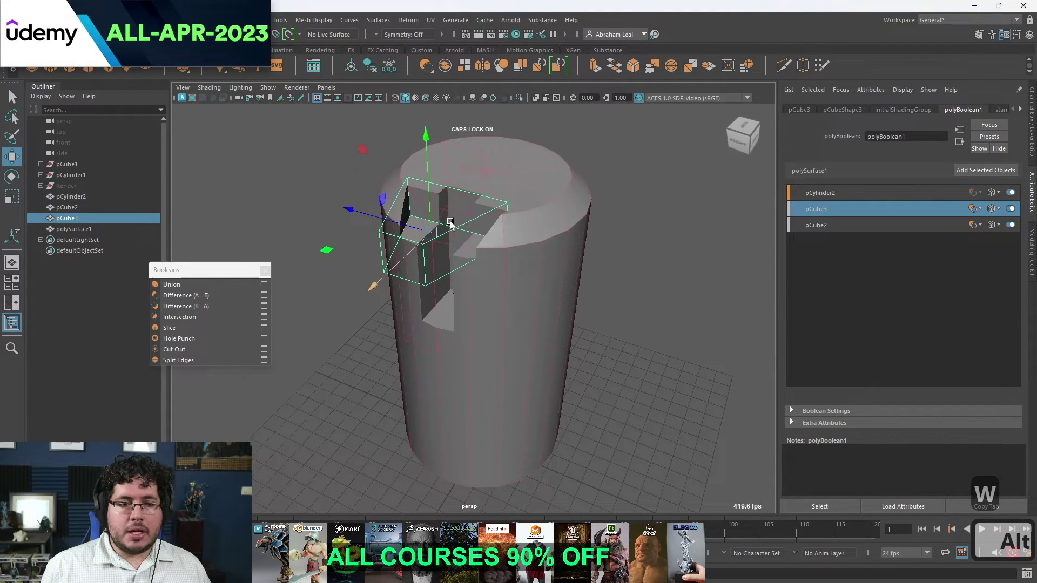
key(q)
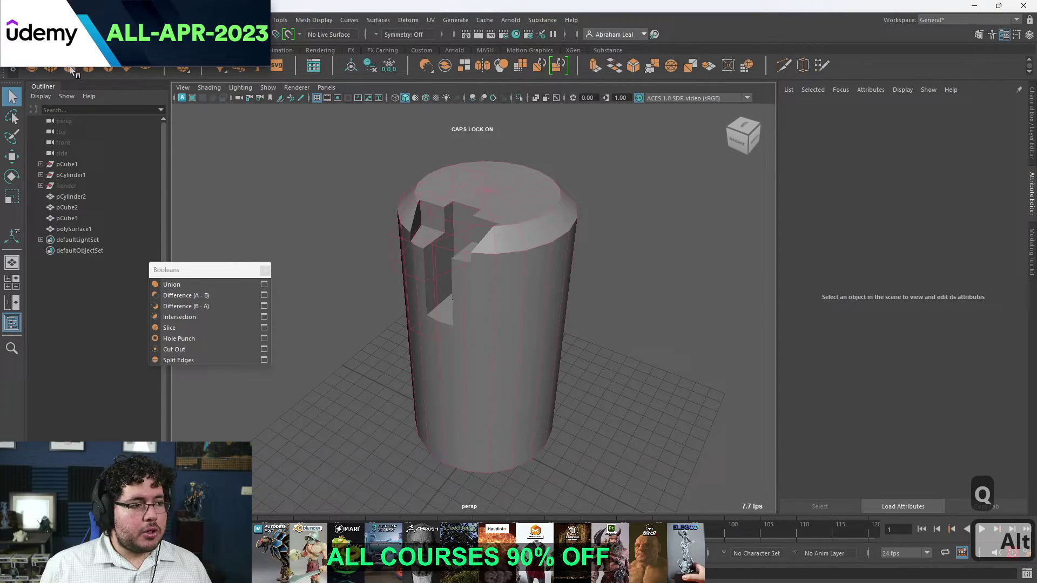
Place a small cylinder cutter on the top, bevel its bottom edge and sink it as a round recess.
key(w)
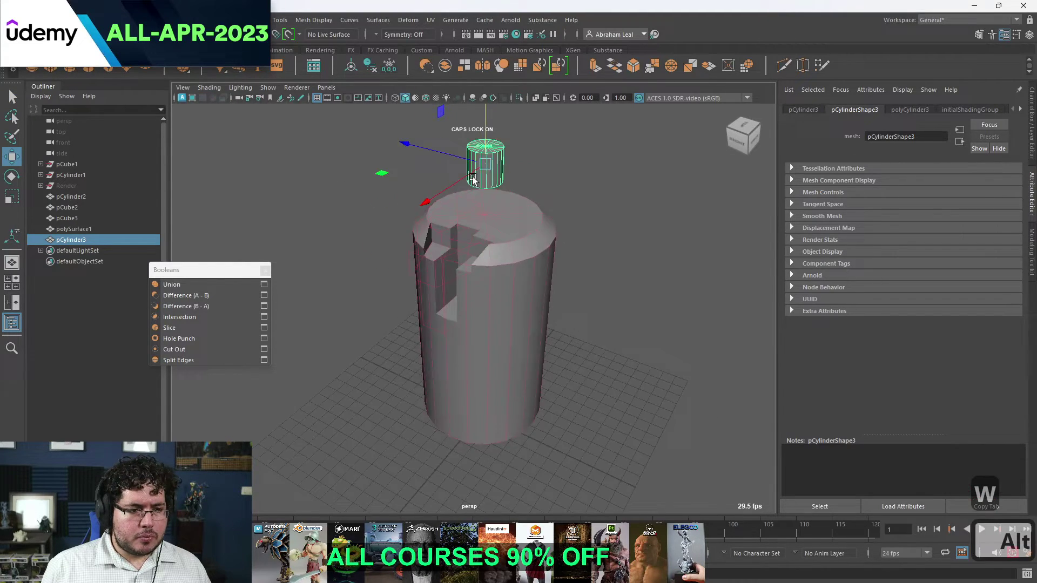
key(r)
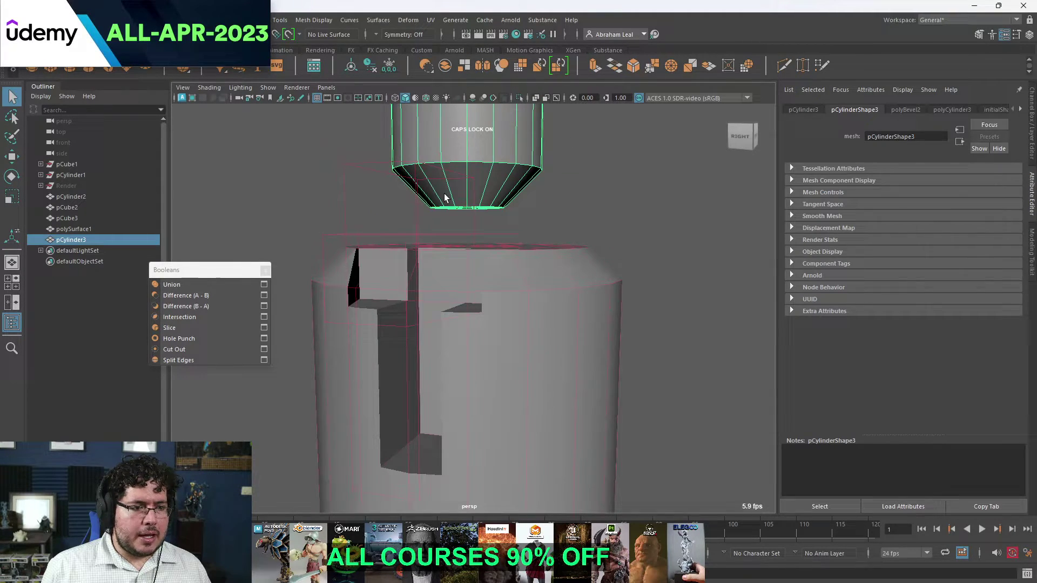
key(t)
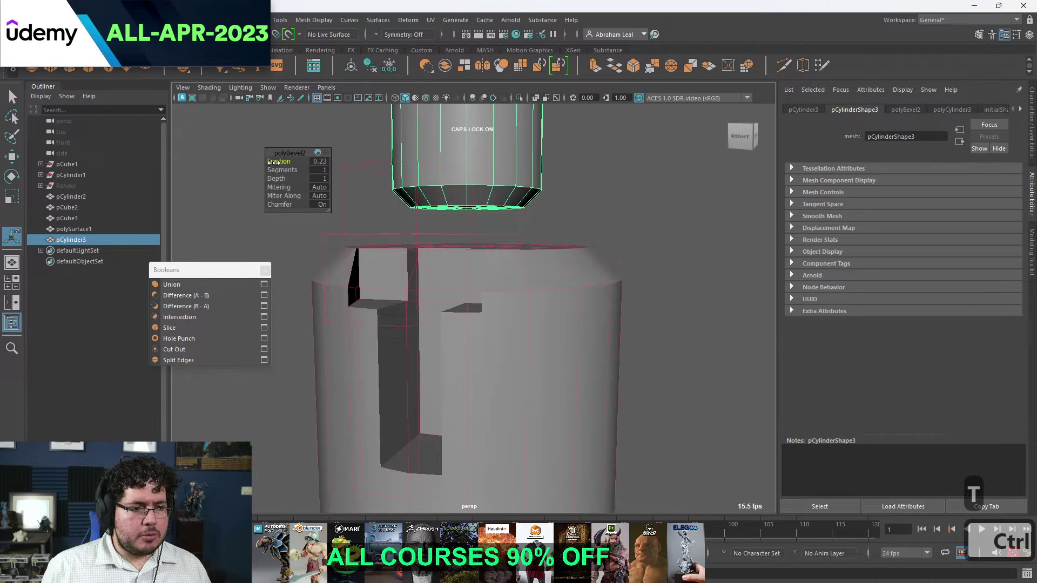
key(w)
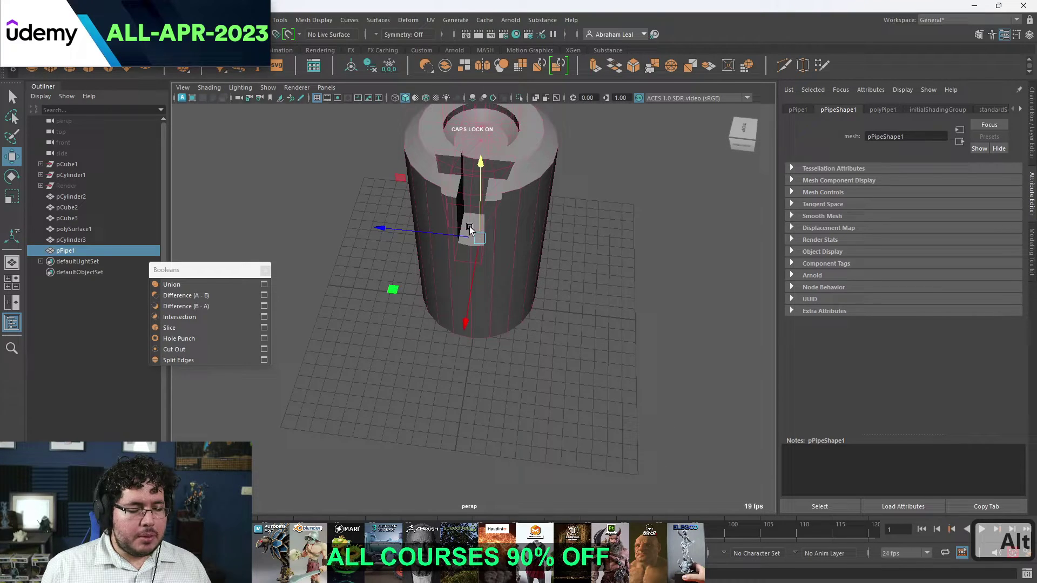
key(ctrl+a)
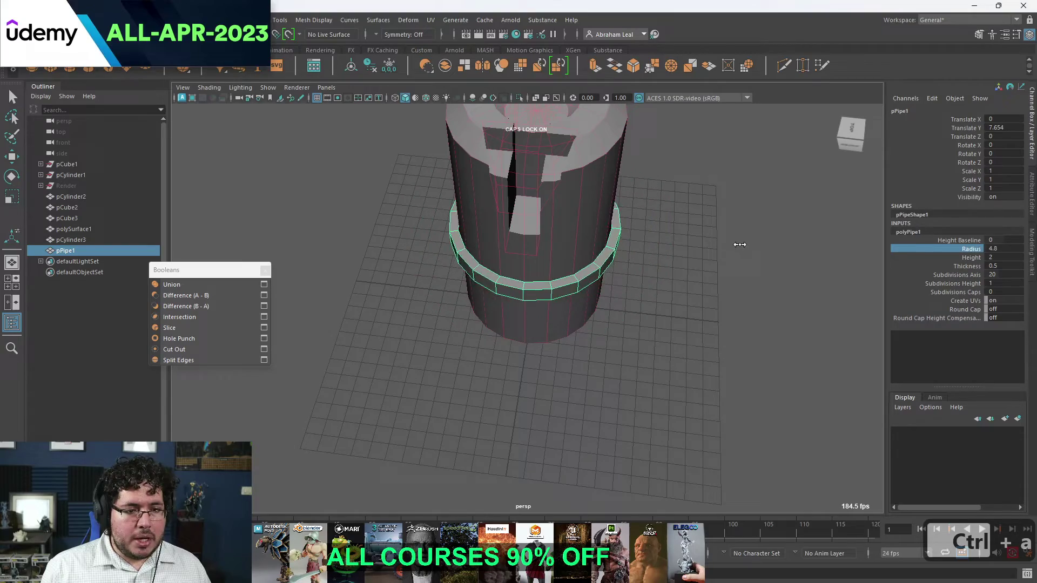
Shape a pipe primitive into an angled ring, duplicate it, and add both rings as groove cutters.
key(4)
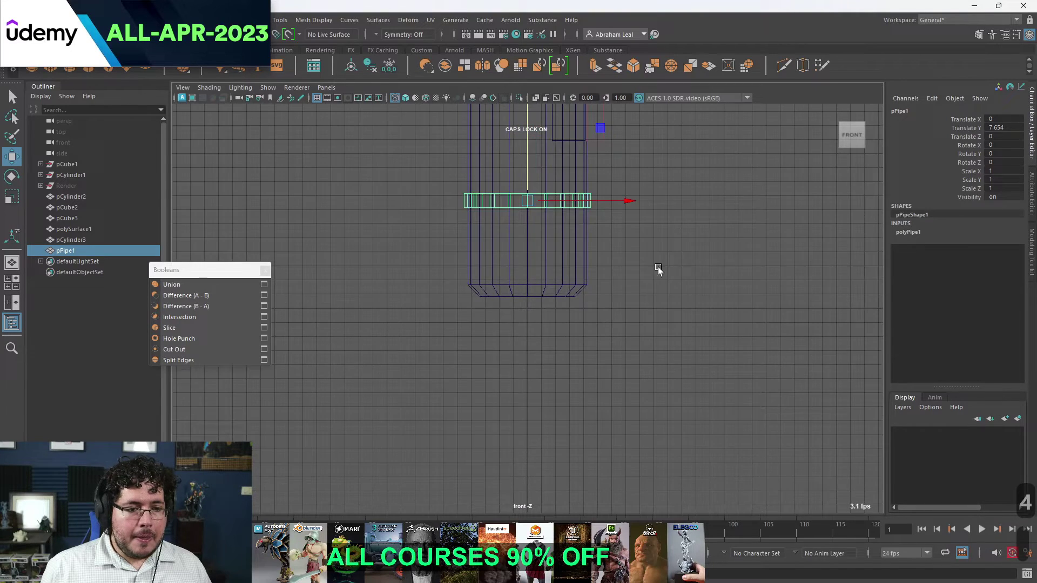
key(4)
key(w)
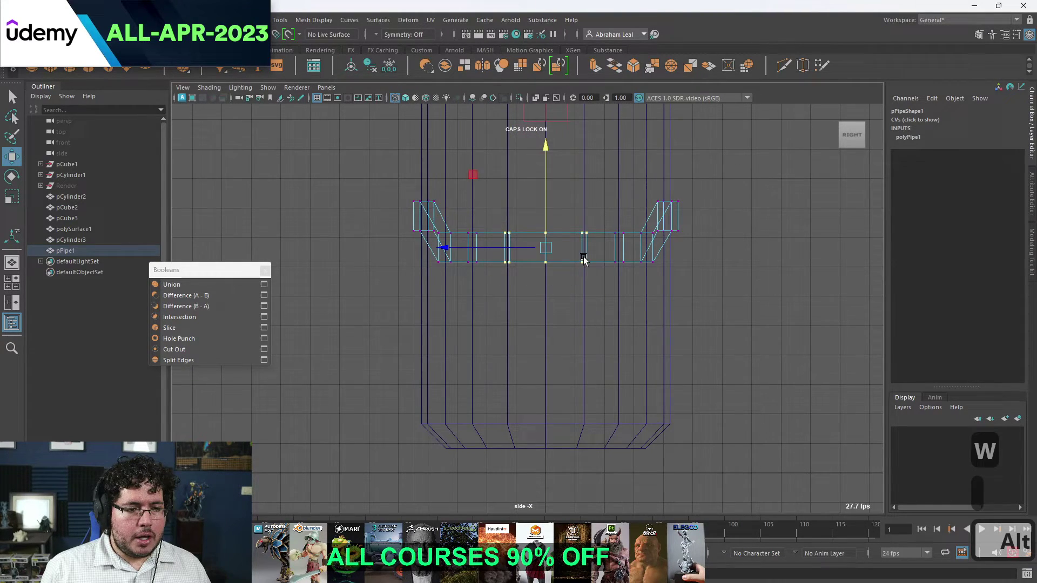
key(alt+5)
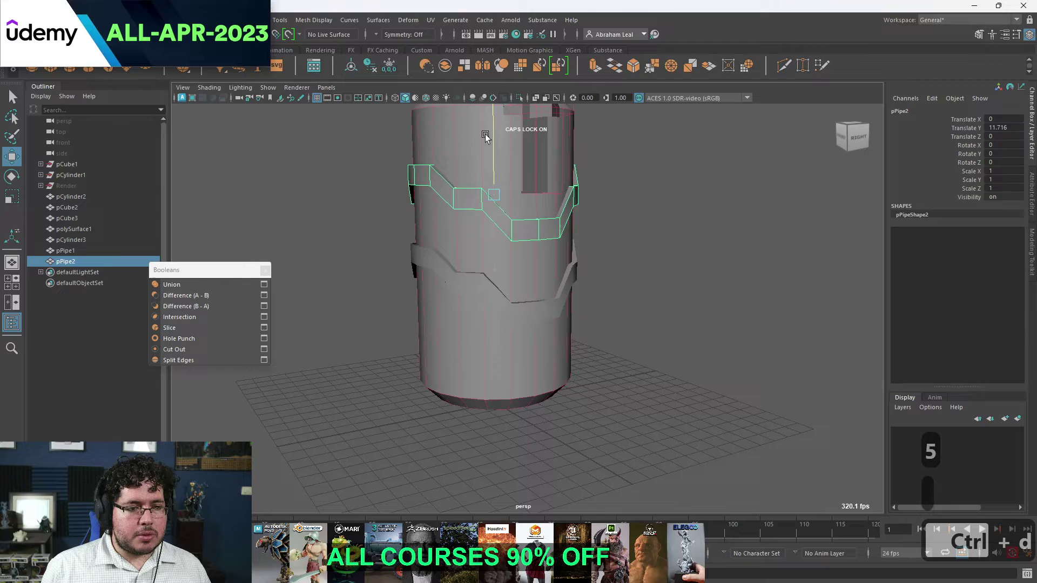
key(ctrl+d)
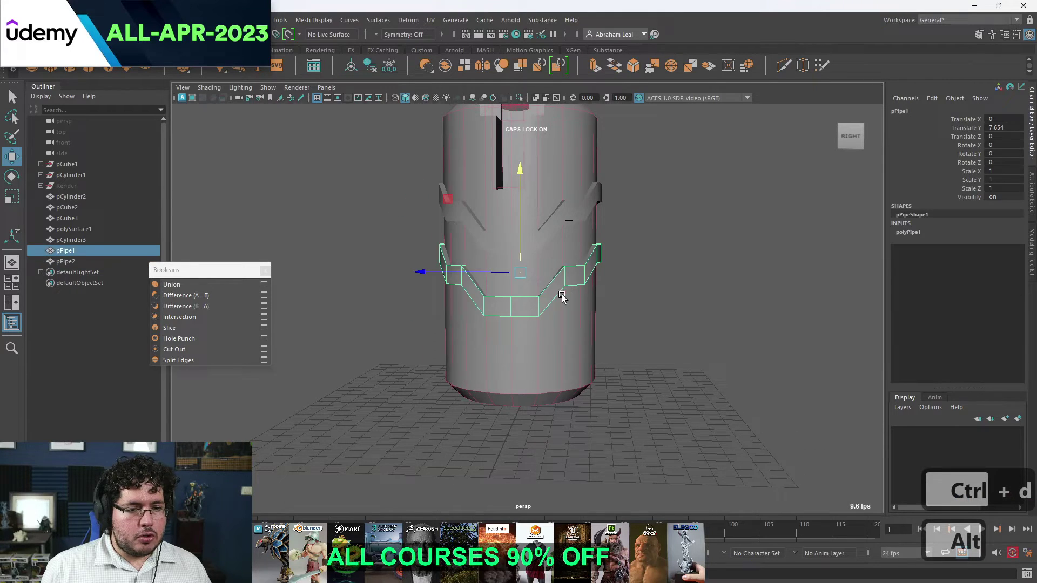
key(q)
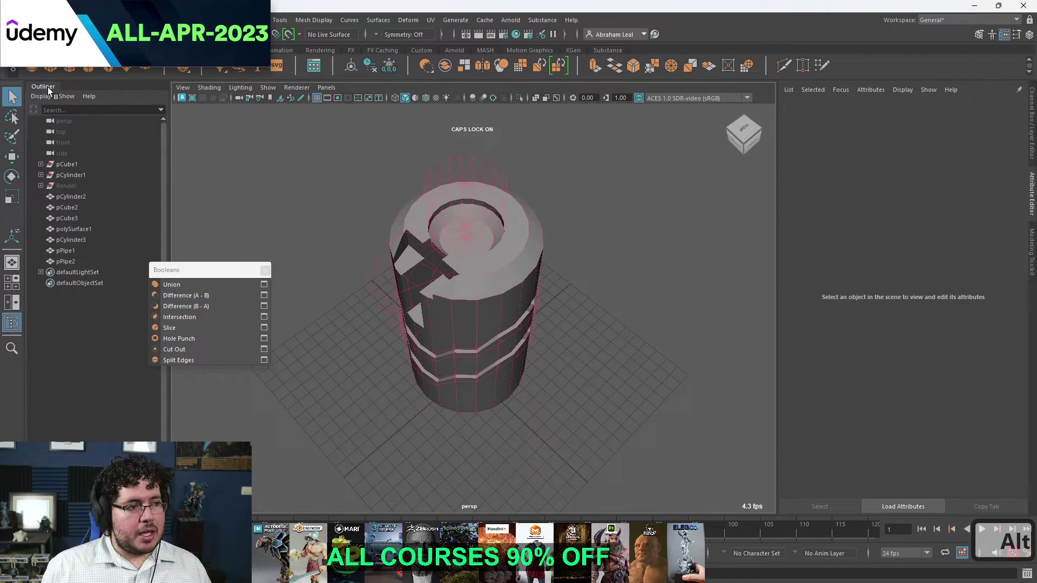
Place a small polygon sphere on the top rim and snap its pivot to the cylinder's centre.
key(w)
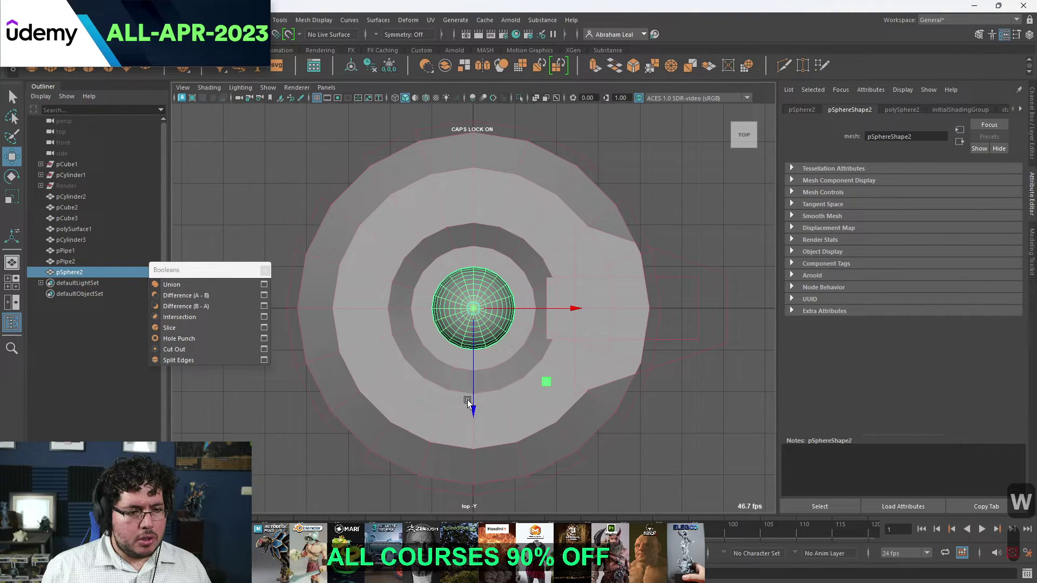
key(r)
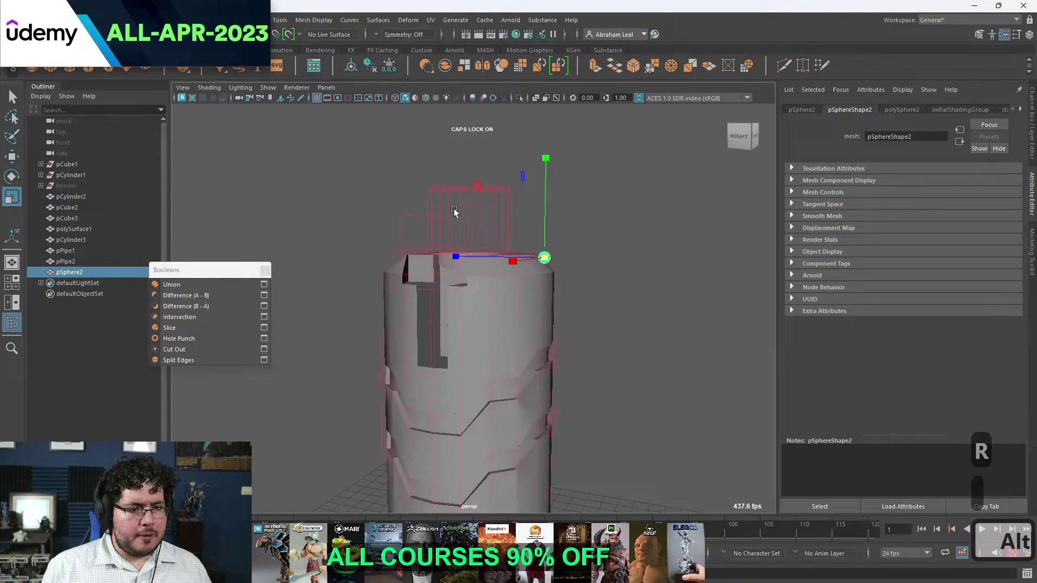
key(w)
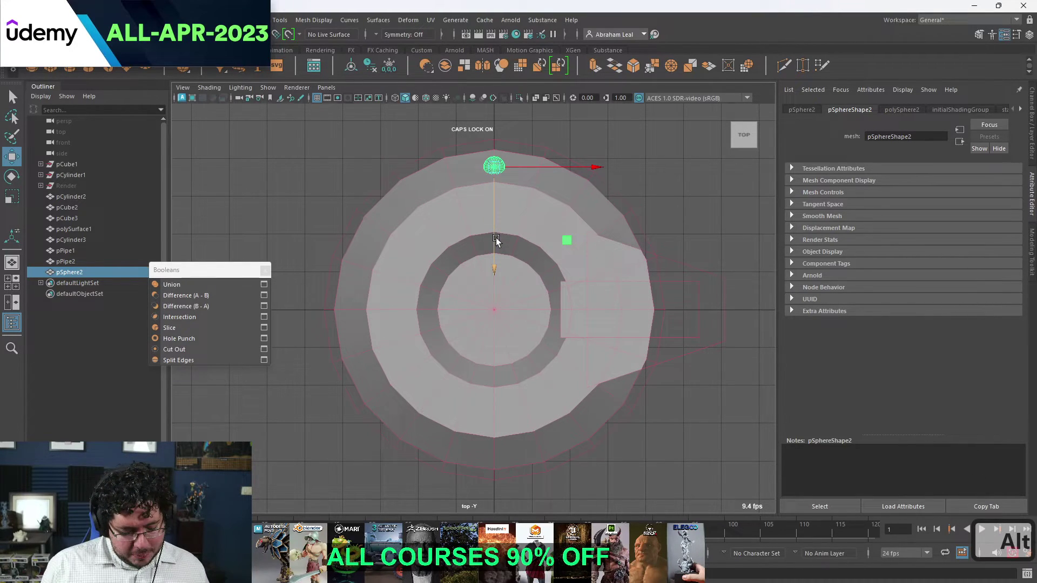
key(d)
key(x)
key(x)
key(x)
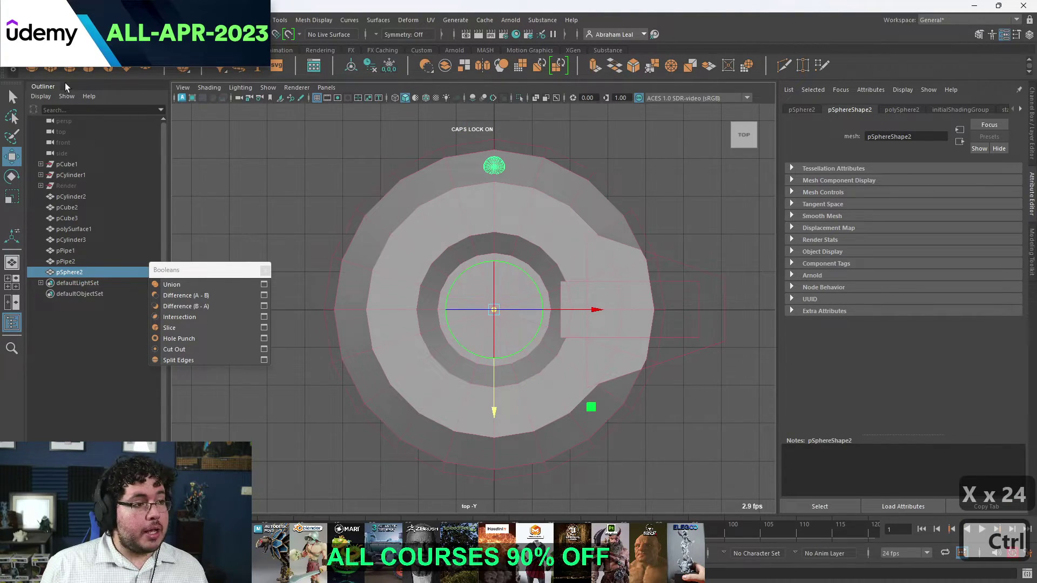
Set Duplicate Special to 19 copies and start entering the Rotate Y angle, undoing a mistyped value.
key(e)
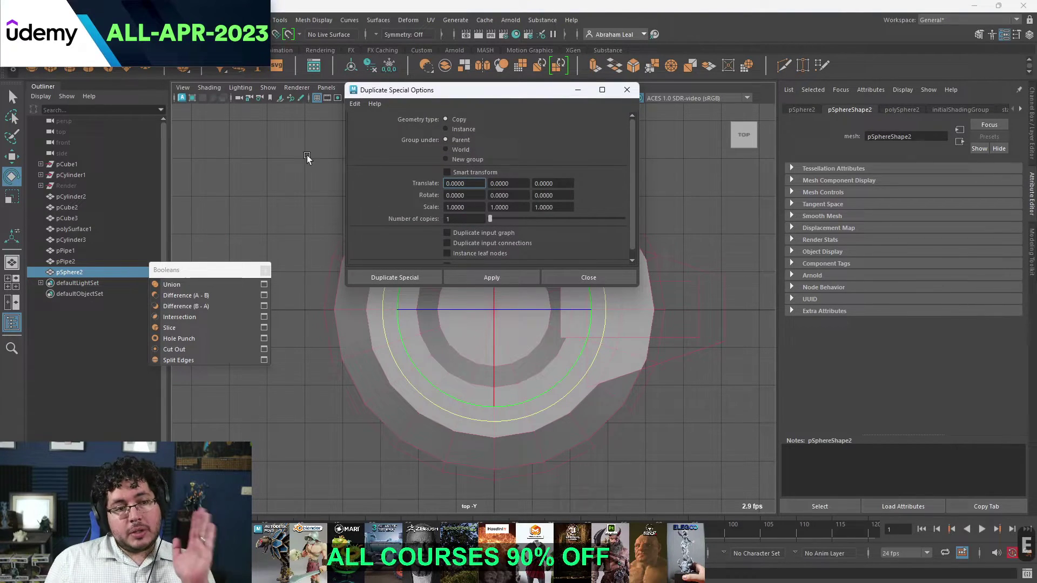
text(19)
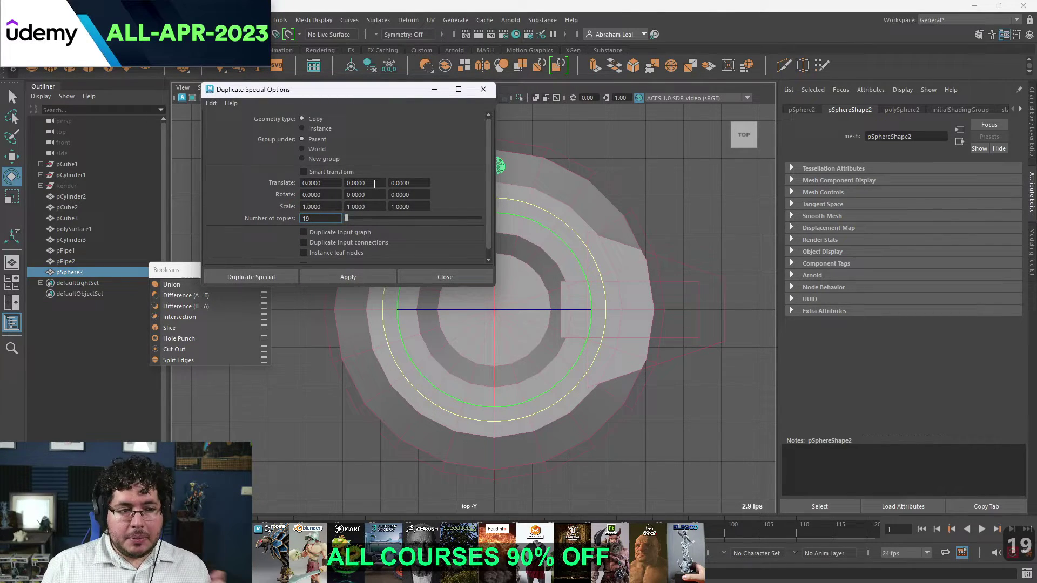
text(13)
key(BackSpace)
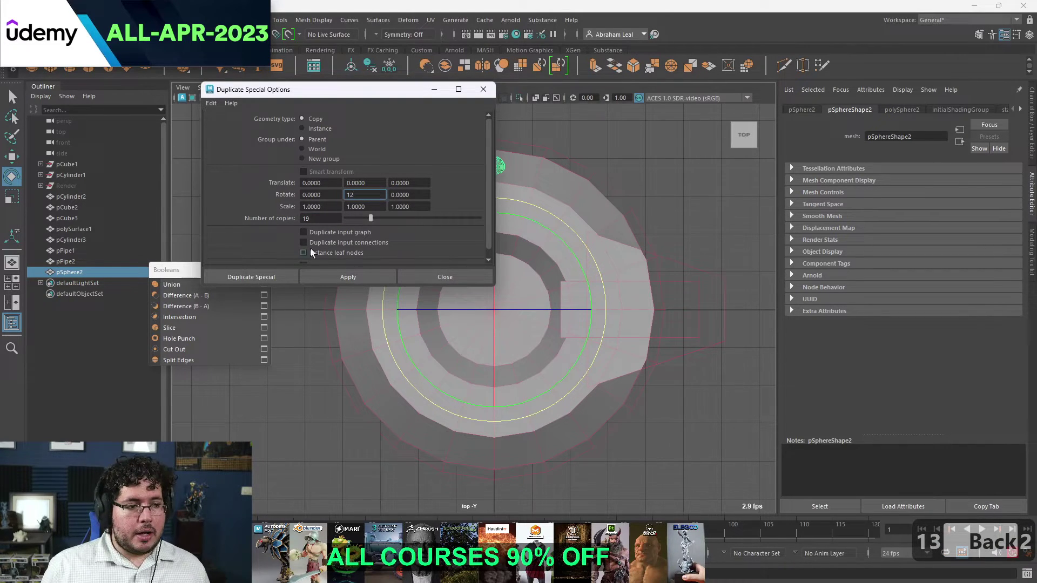
key(ctrl+z)
key(ctrl+z)
key(ctrl+z)
key(ctrl+z)
Work out 360/20 = 18 in the calculator and enter Rotate Y 18 to duplicate the sphere around the rim.
text(al)
key(Return)
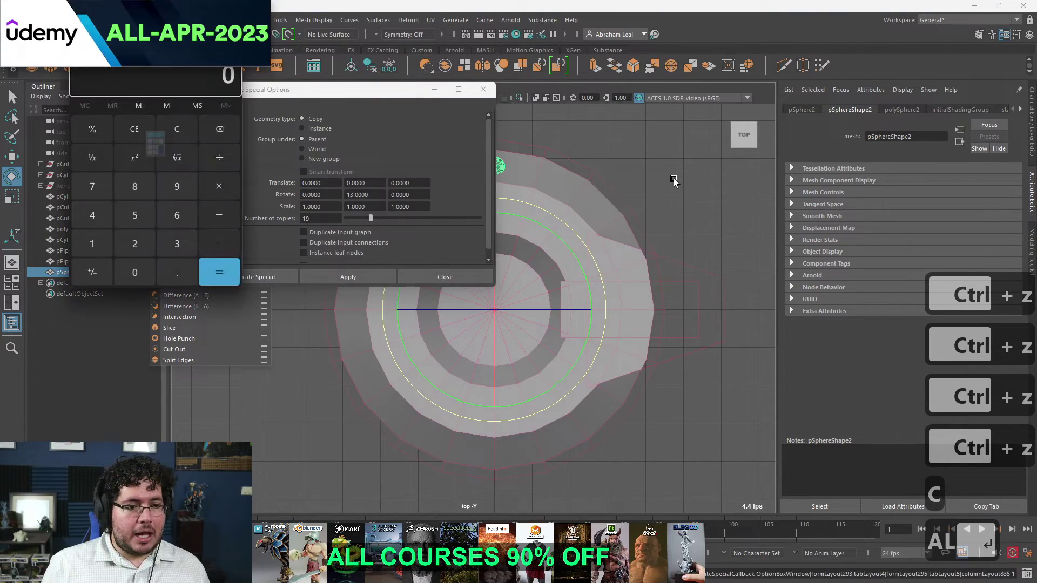
text(360 - 20)
key(Return)
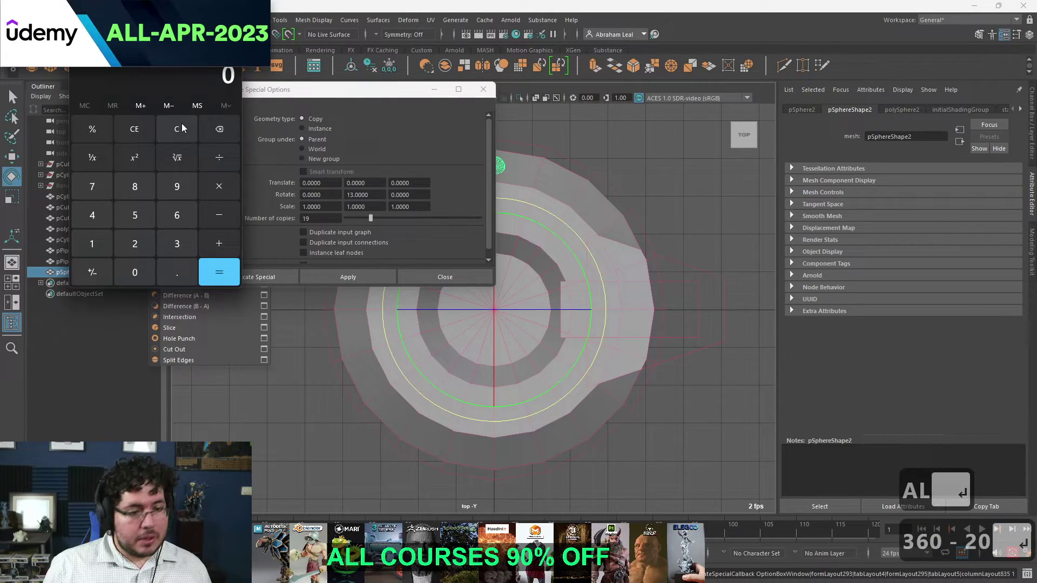
text(360 / 20)
key(Return)
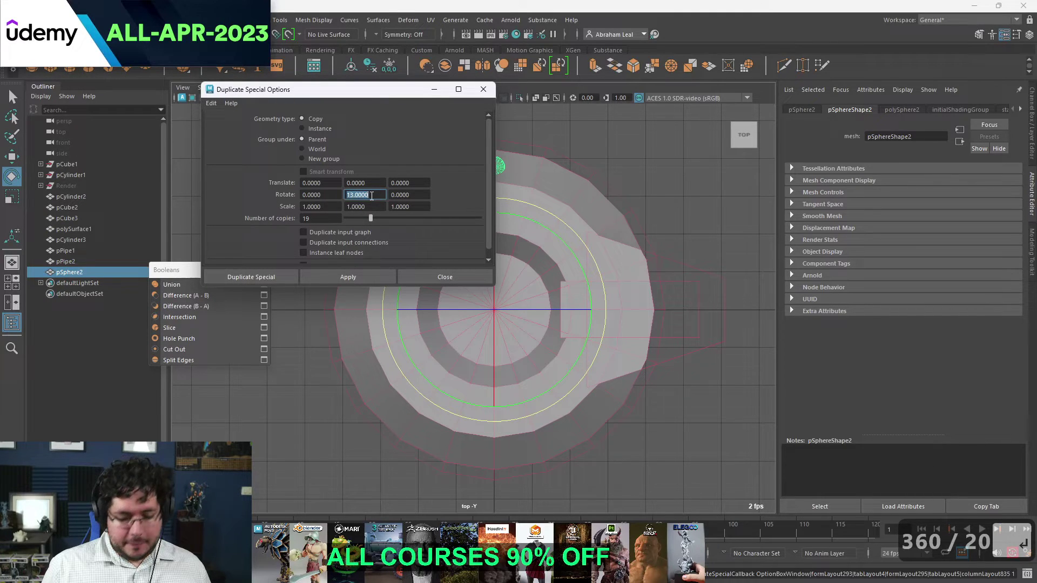
text(8)
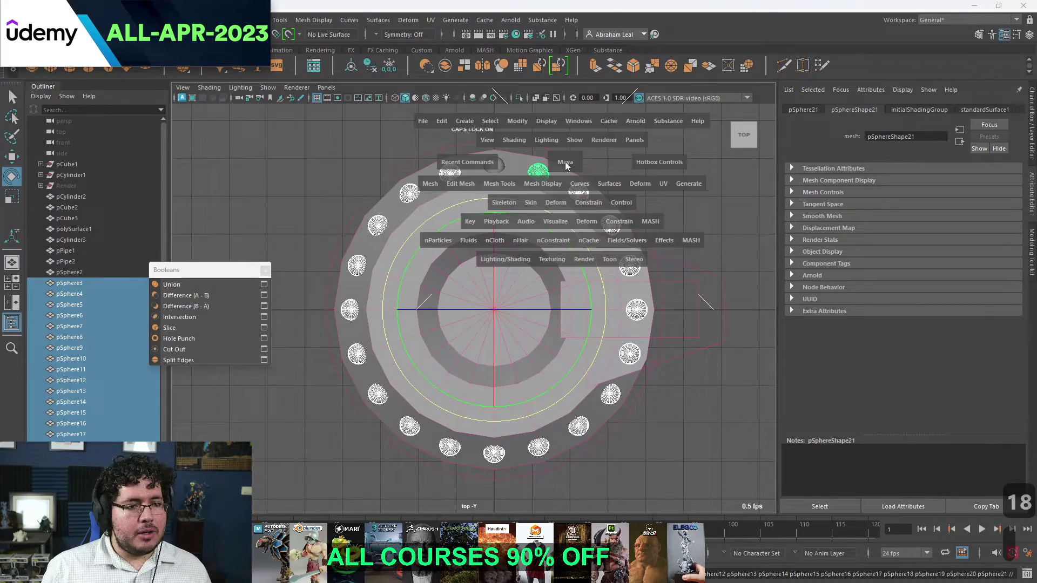
Tidy the sphere ring and subtract it from the cylinder as a row of round dimples, adding a new box.
key(q)
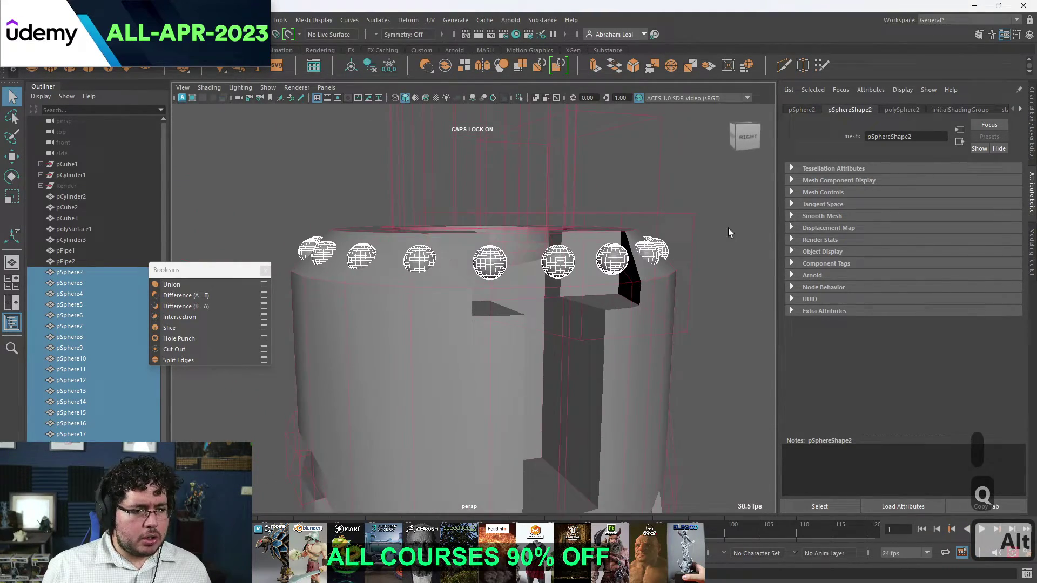
key(Delete)
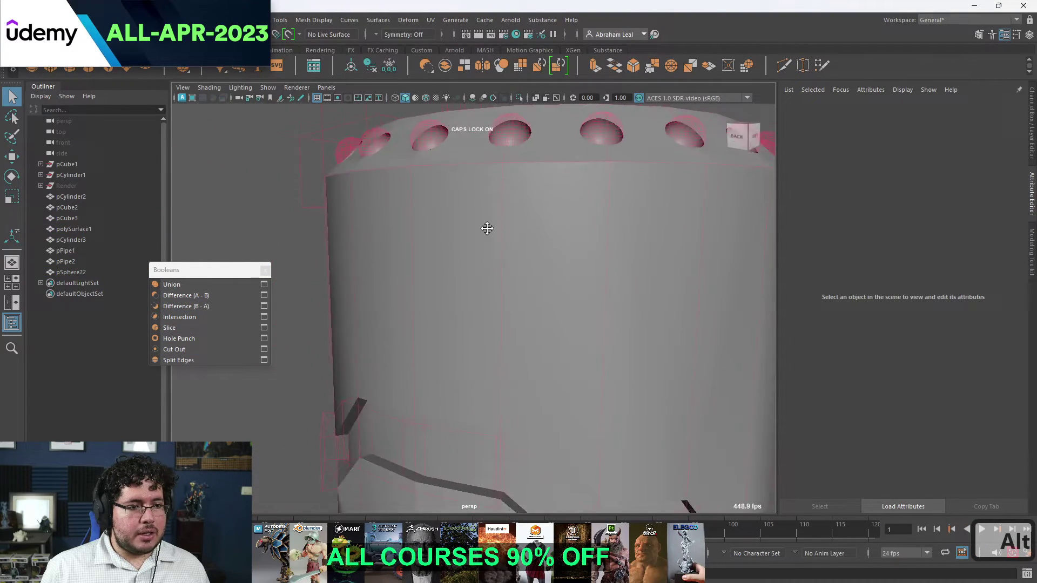
key(r)
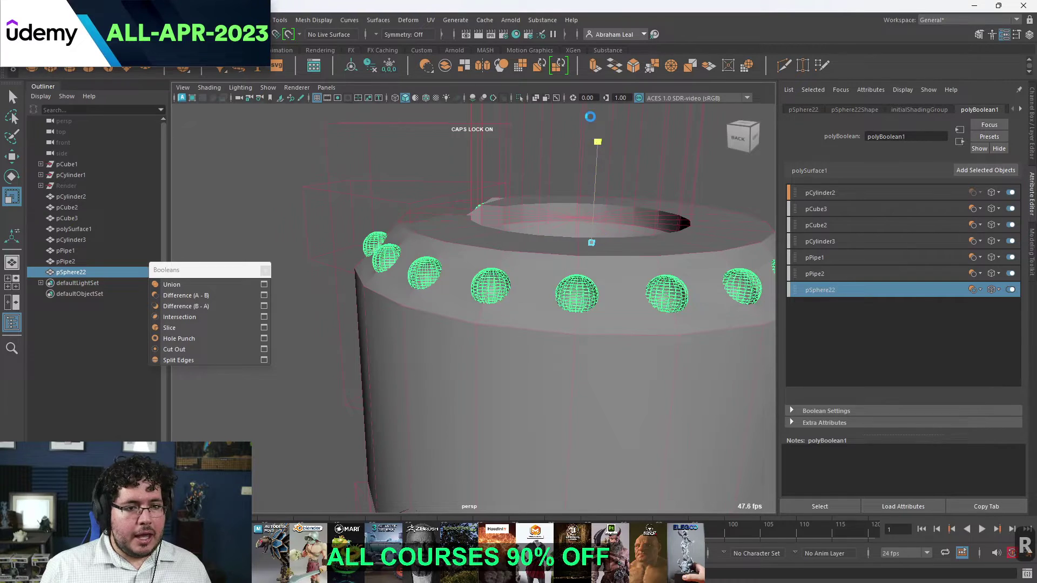
key(w)
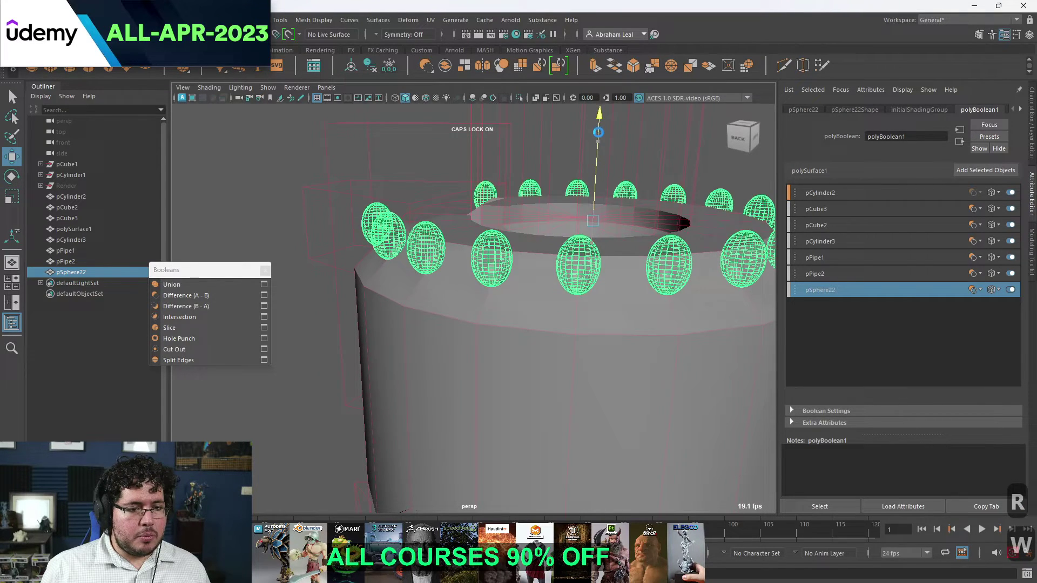
key(ctrl+z)
key(ctrl+z)
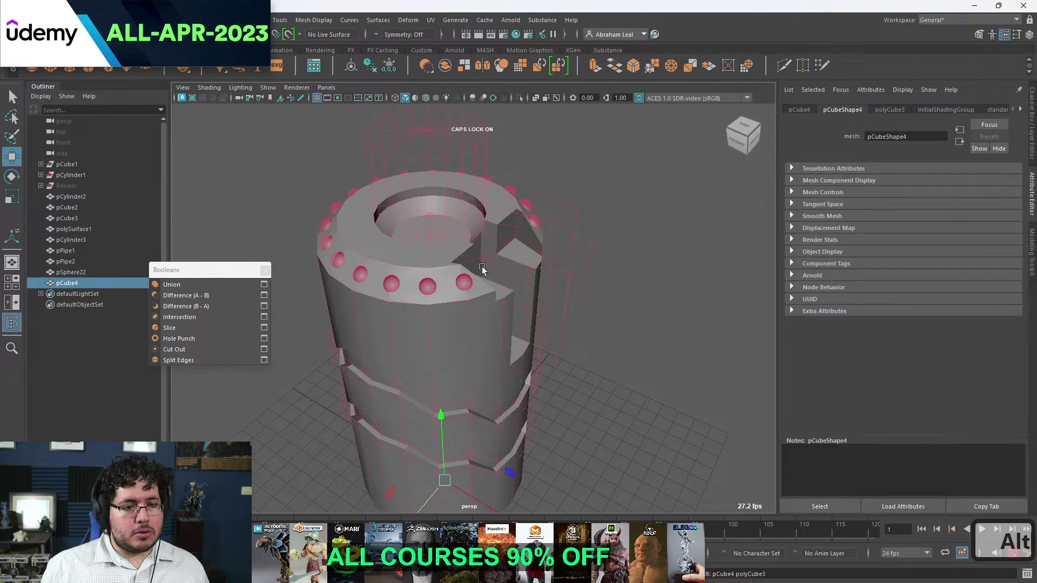
Move and scale the new cube into a tall slab overlapping the cylinder's top.
key(w)
key(r)
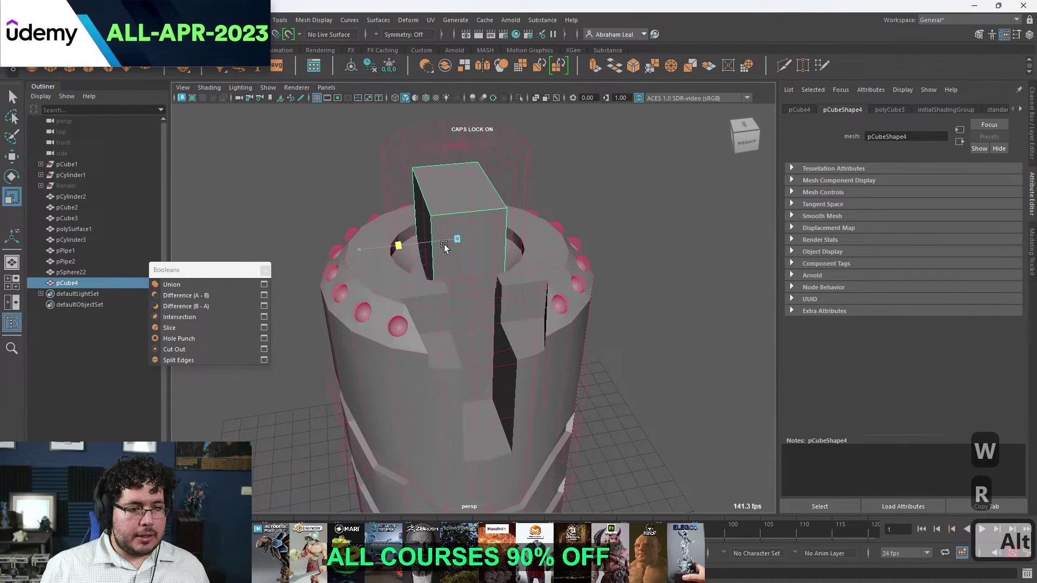
key(w)
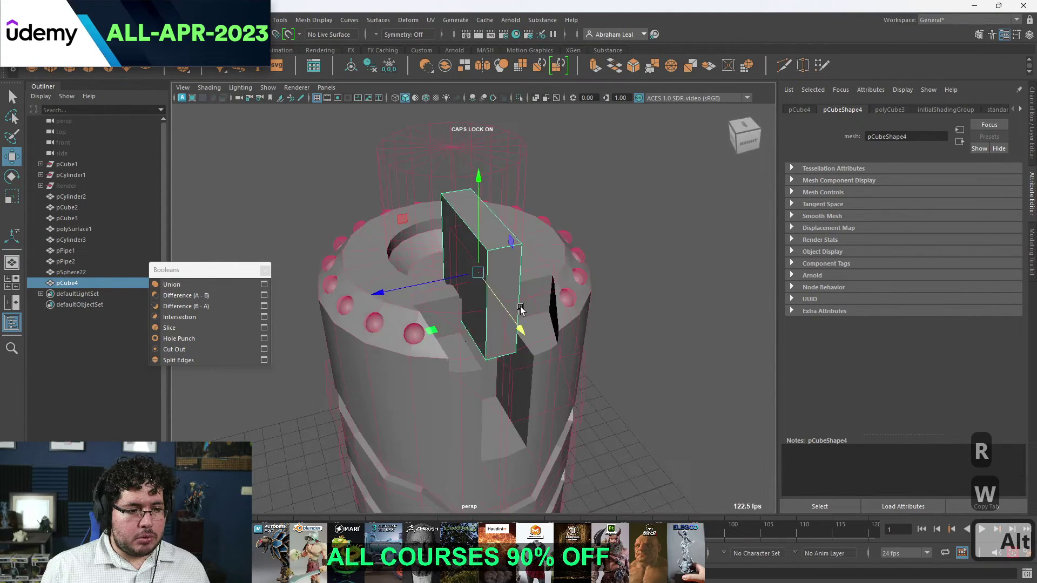
key(r)
key(w)
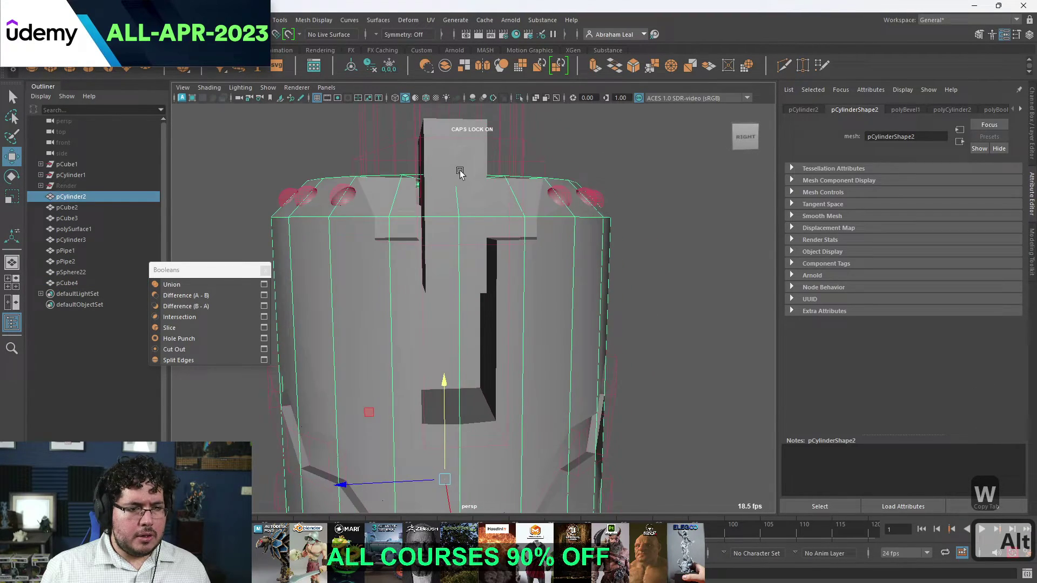
key(r)
key(w)
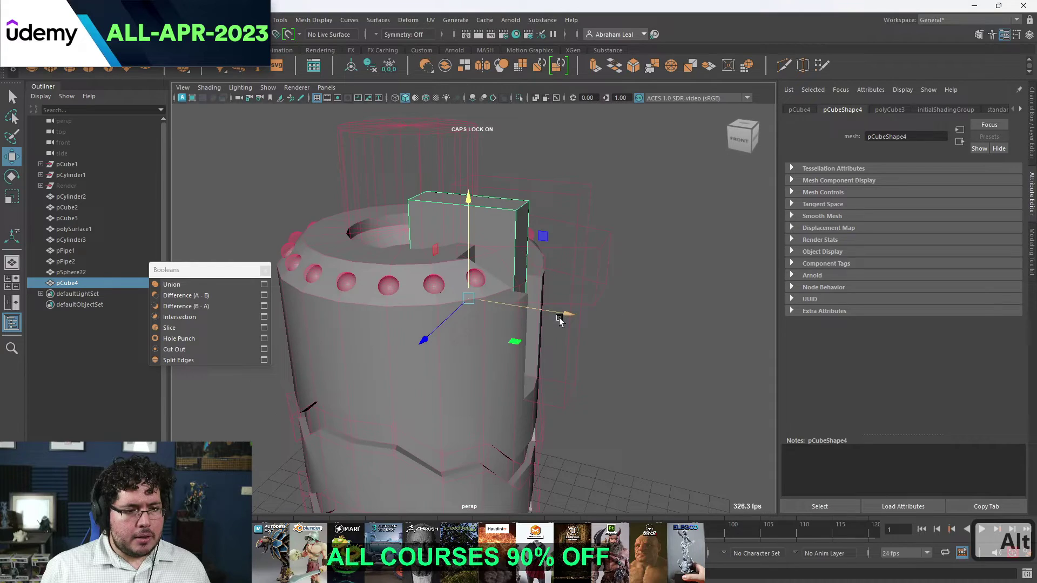
key(r)
key(w)
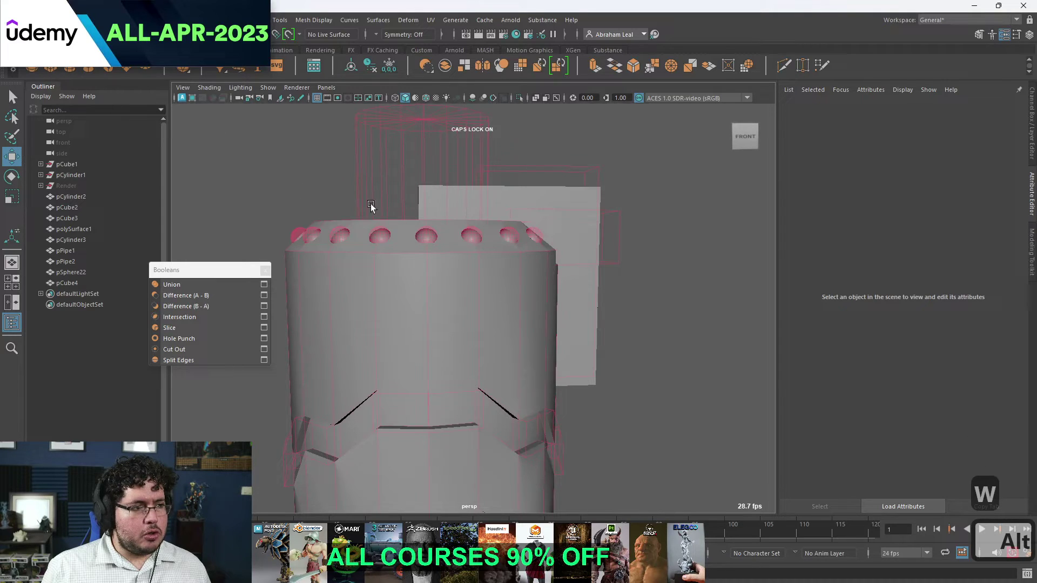
Add a cube and rotate it into an angled top piece against the cylinder.
key(w)
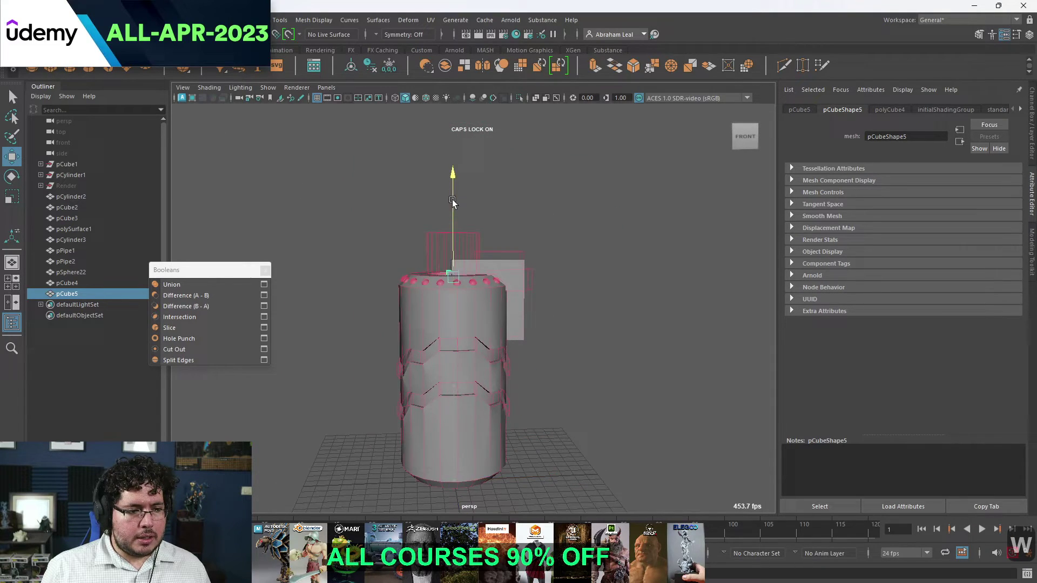
key(r)
key(r)
key(w)
key(e)
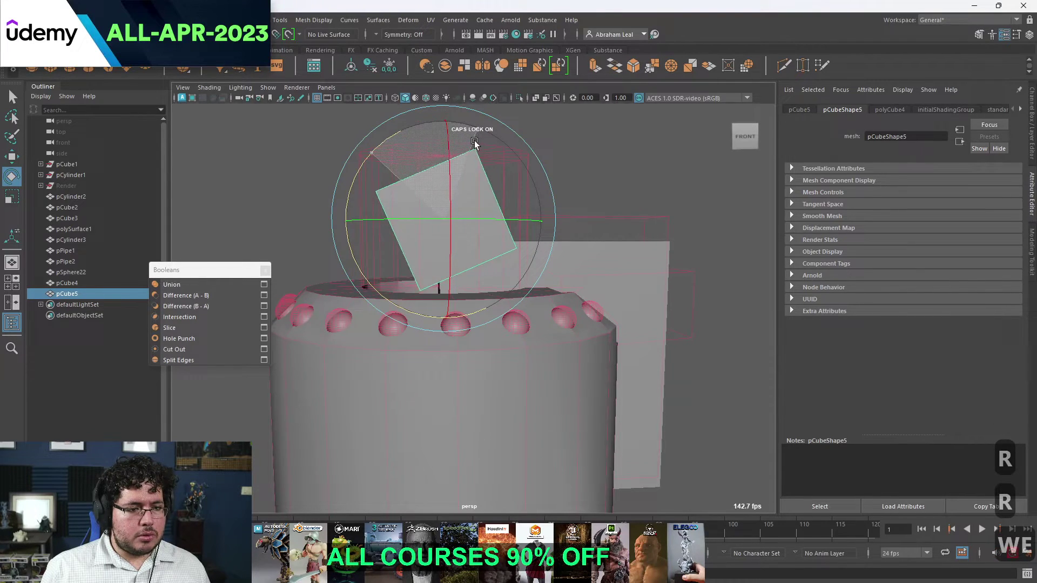
key(ctrl+z)
key(e)
key(e)
key(e)
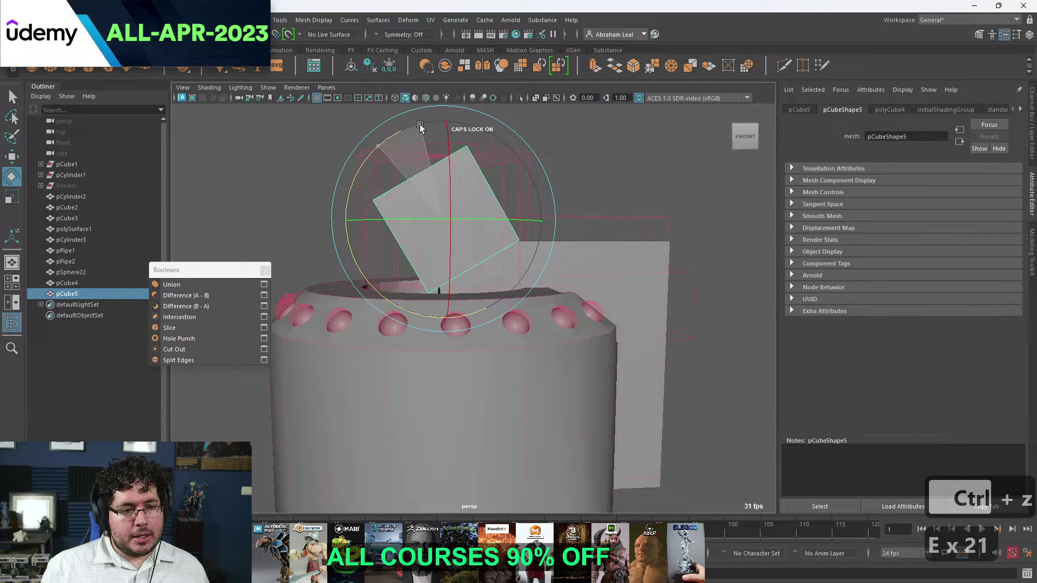
key(w)
key(ctrl+z)
Duplicate the tilted box and shrink it into a small wedge cutter on the side.
key(ctrl+d)
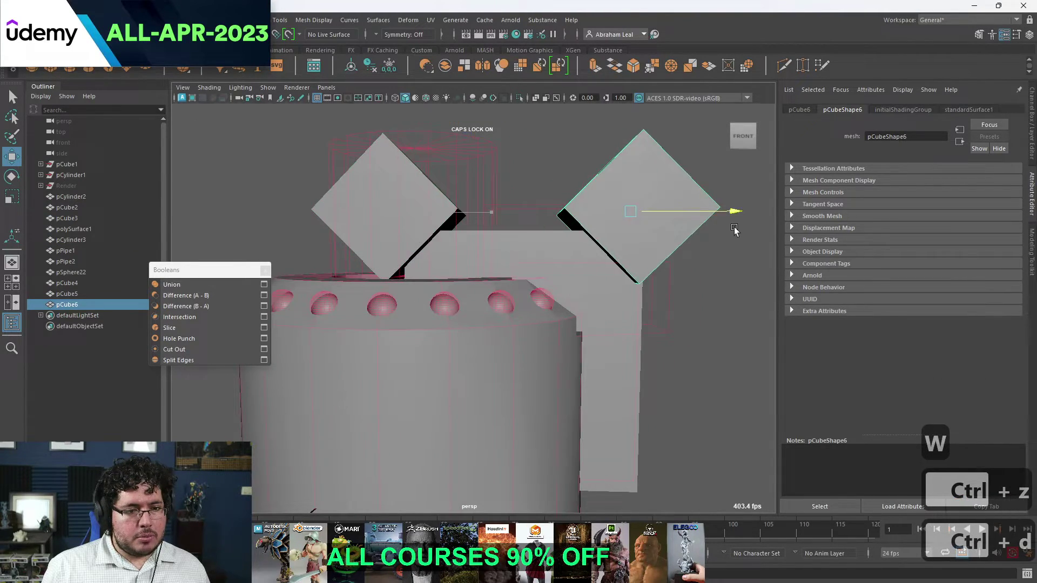
key(ctrl+d)
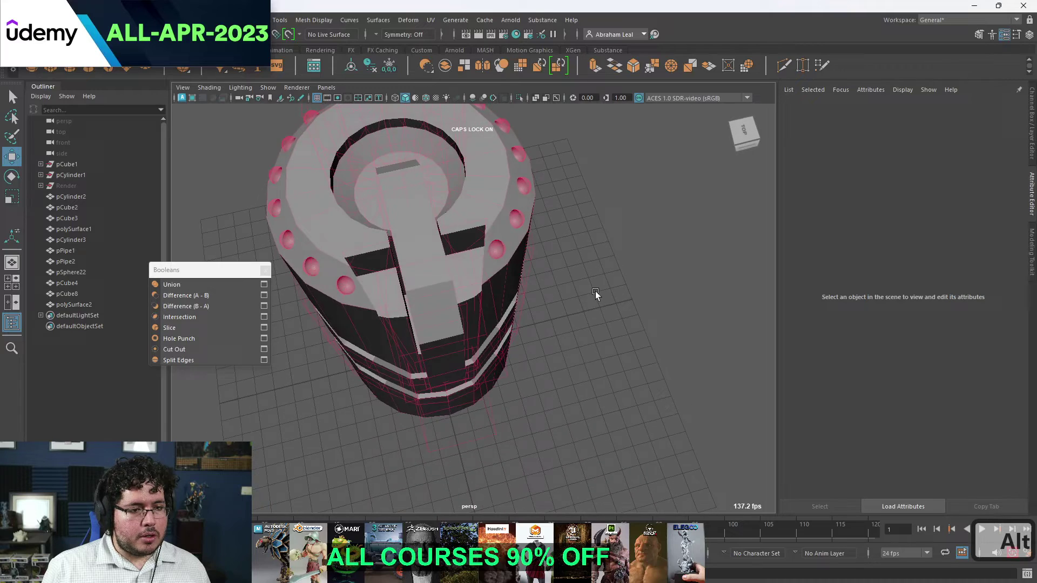
key(r)
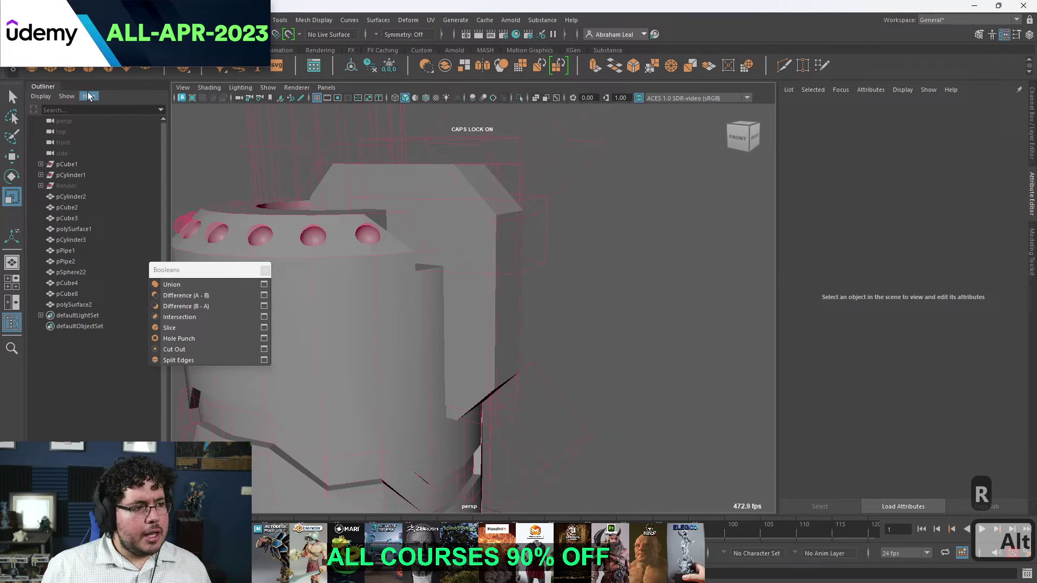
key(w)
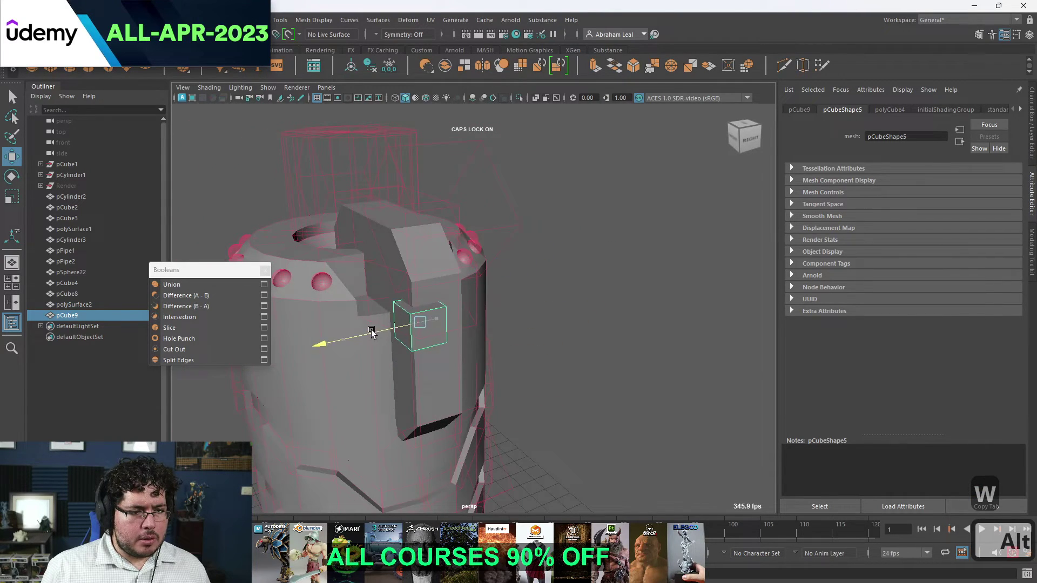
key(r)
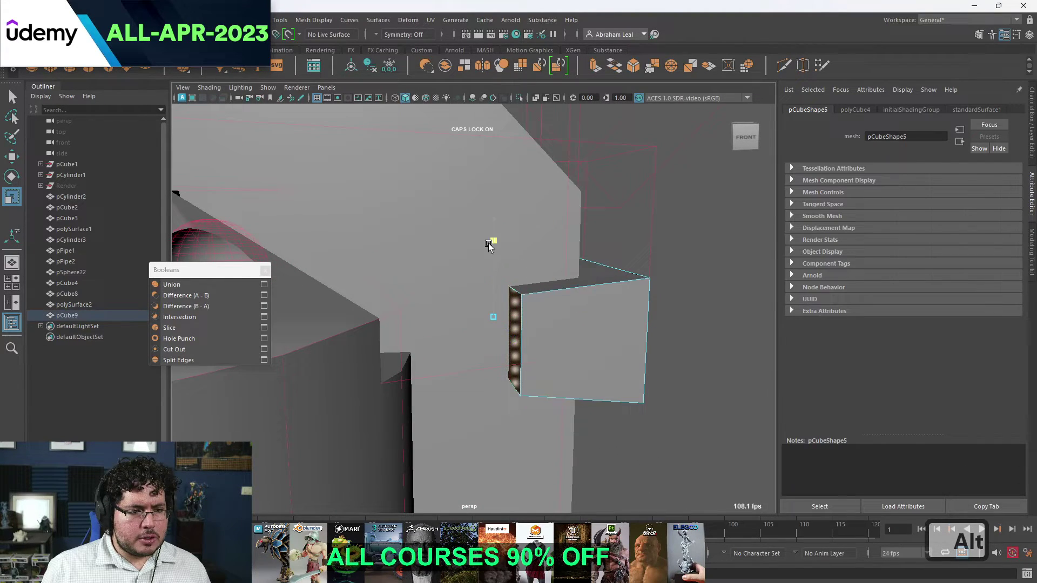
key(w)
key(r)
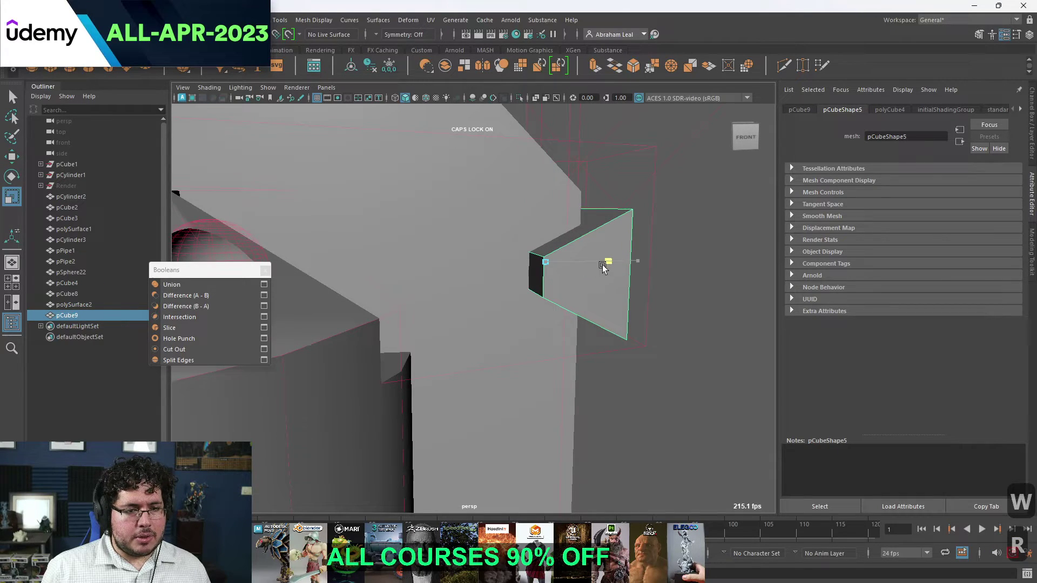
key(w)
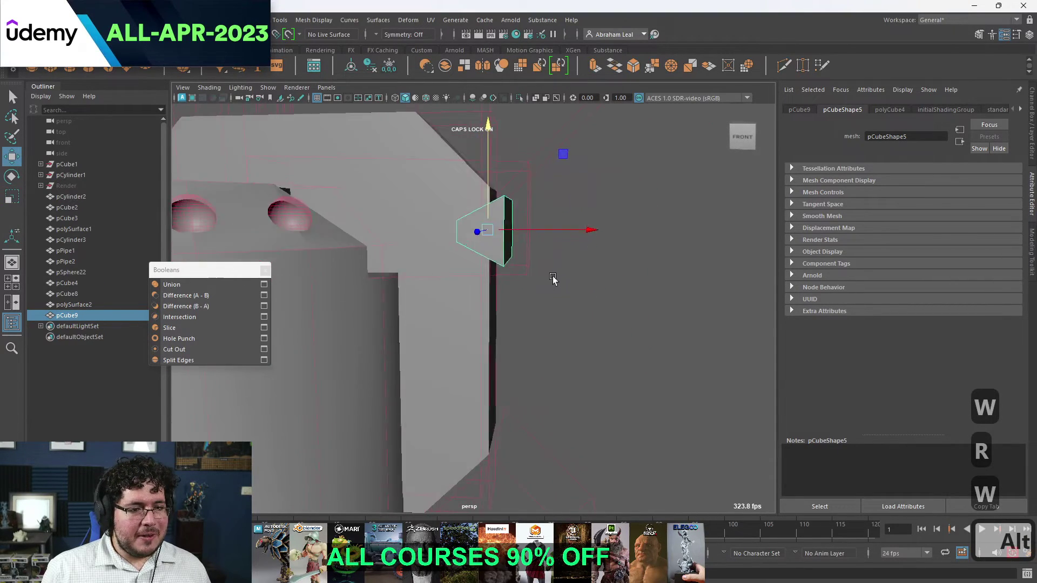
Duplicate the wedge into a row of evenly spaced cutters down the side.
key(ctrl+d)
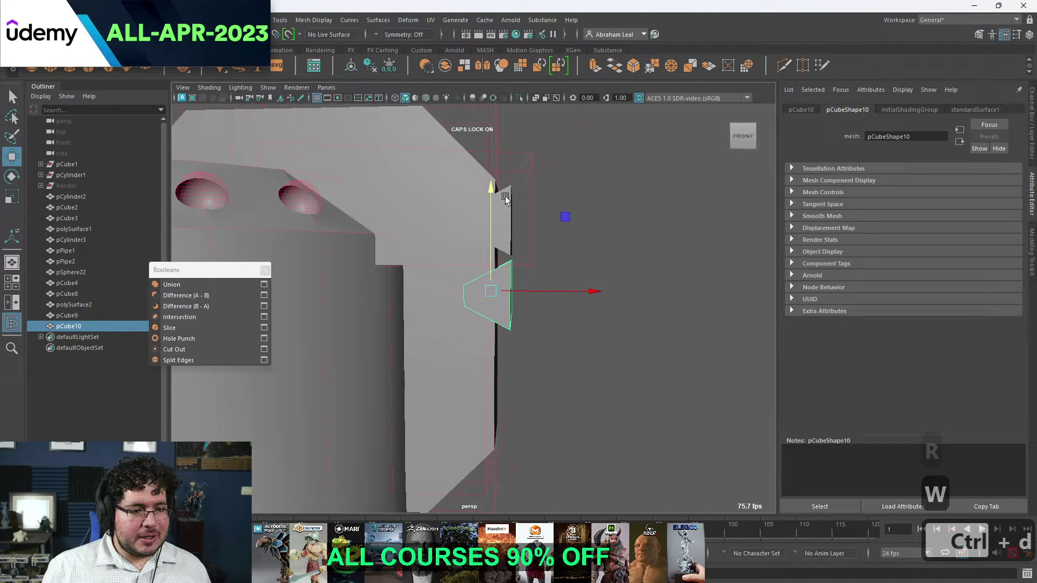
key(shift+d)
key(d)
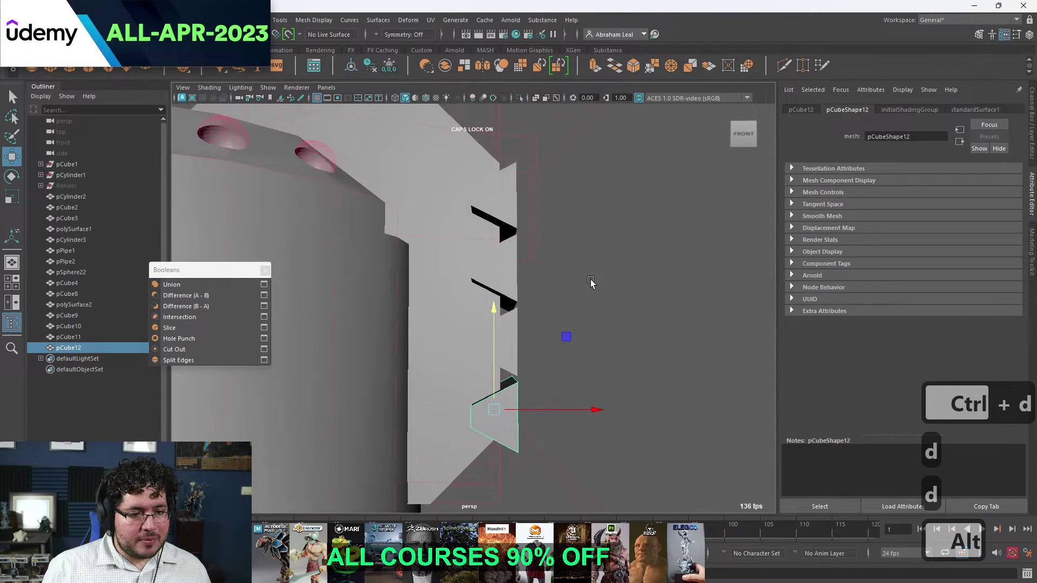
key(ctrl+z)
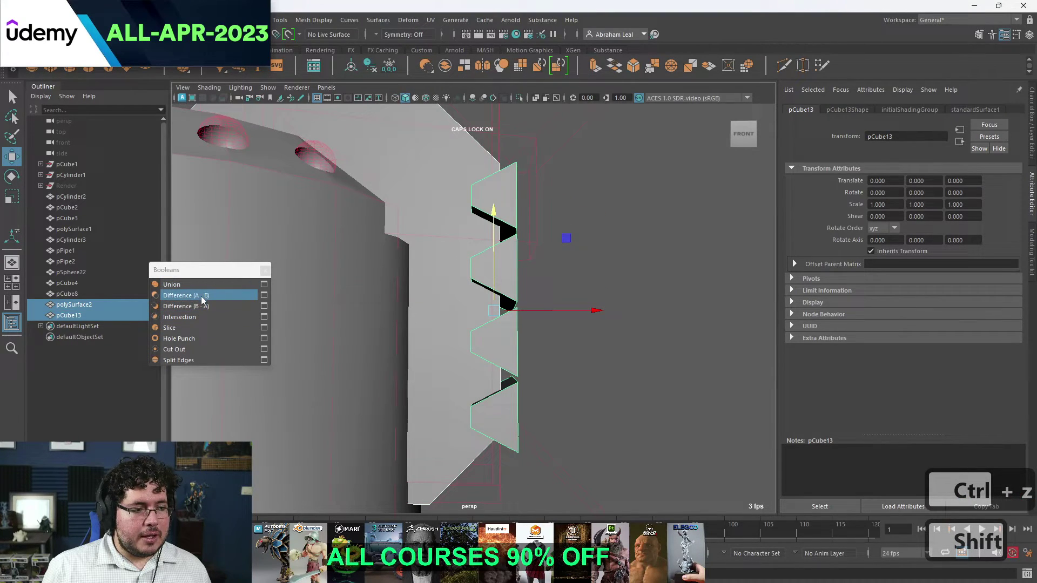
drag(365, 320, 509, 332)
key(r)
key(e)
drag(393, 327, 537, 283)
key(ctrl+a)
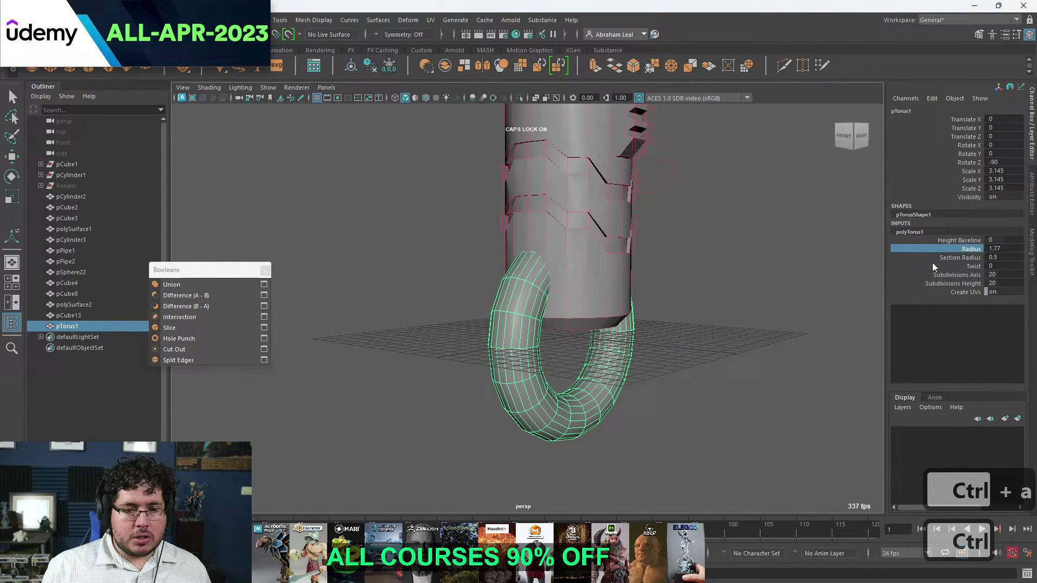
key(w)
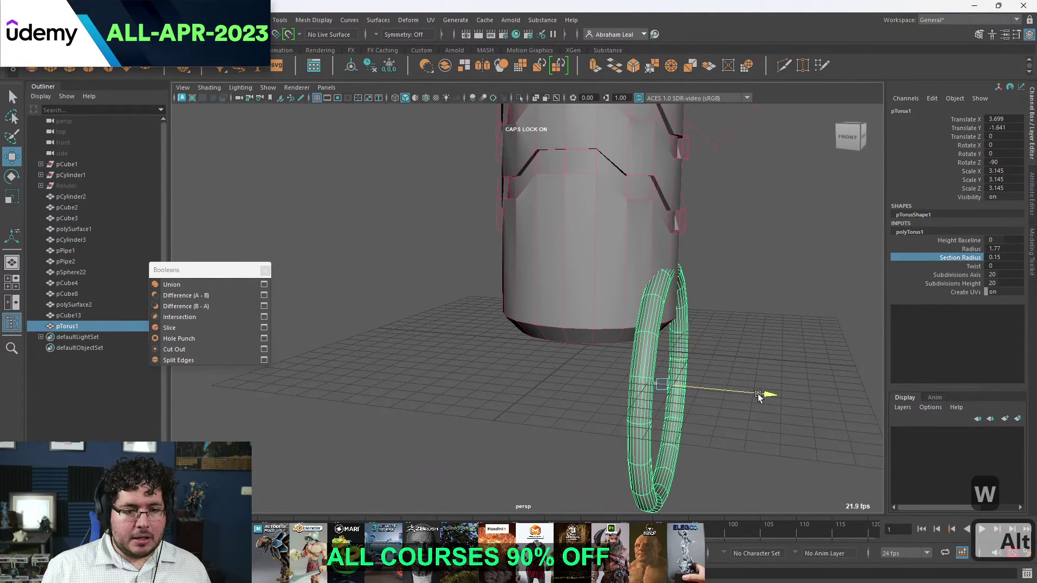
key(r)
key(w)
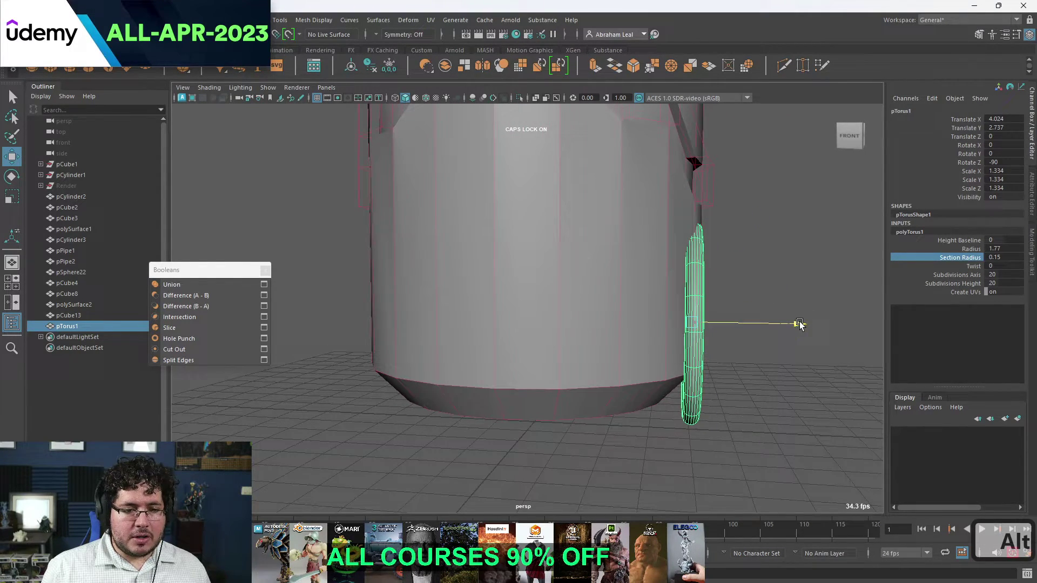
key(r)
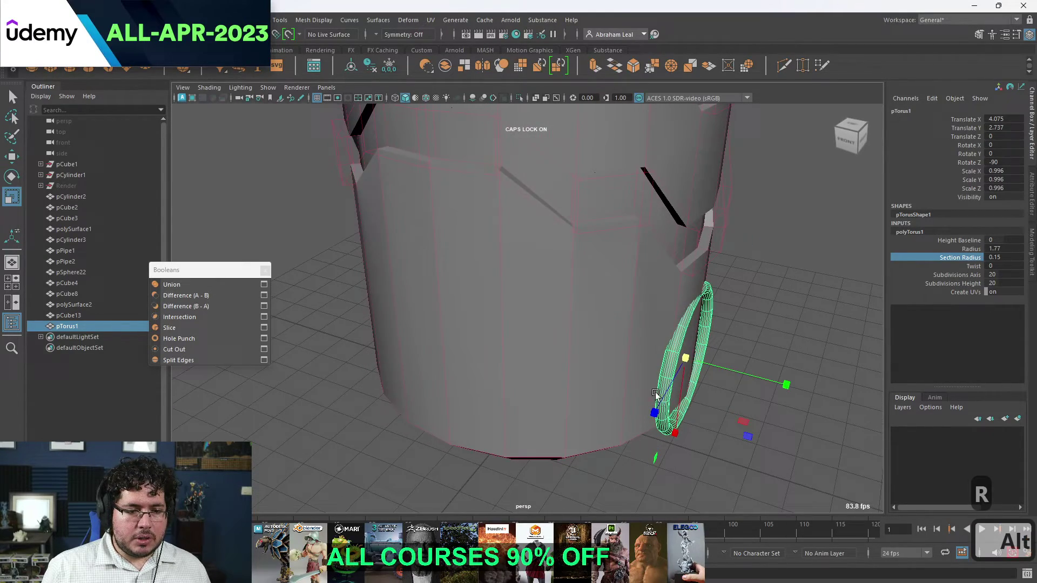
key(w)
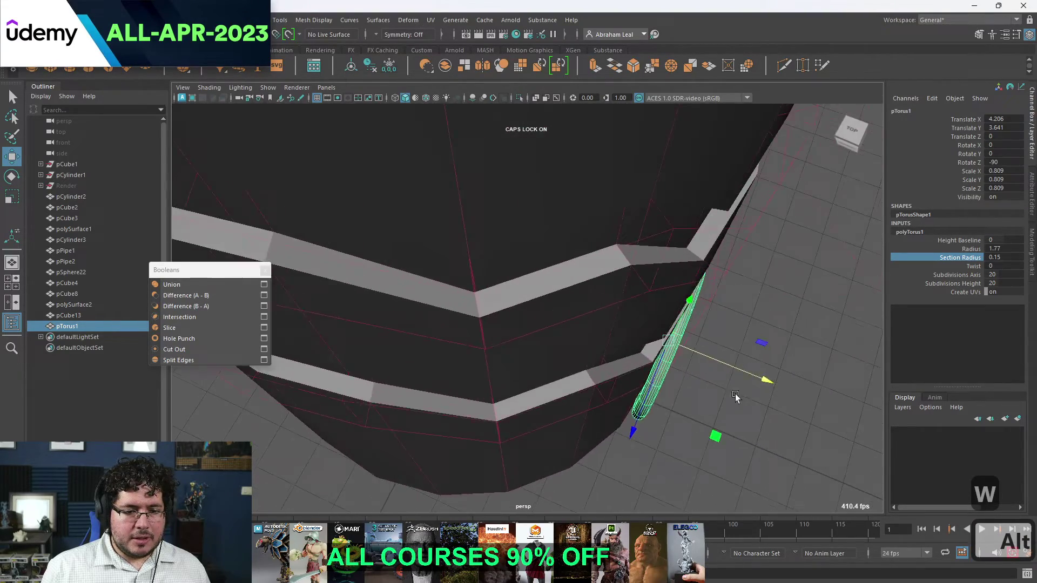
key(Delete)
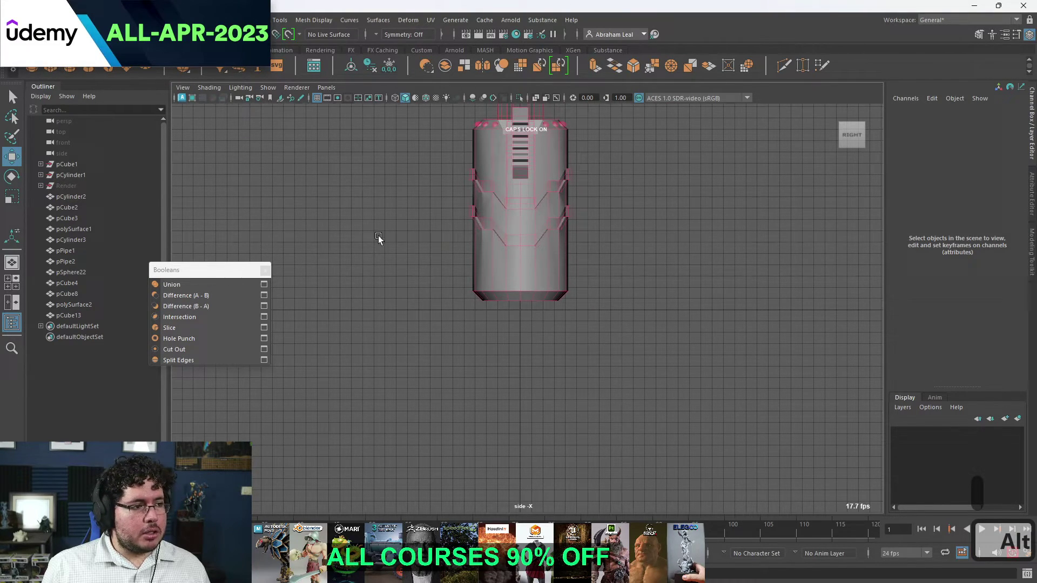
Place a large cube rotated -30 on X against the base, mirror it, and add a small cube.
key(w)
key(r)
key(w)
key(e)
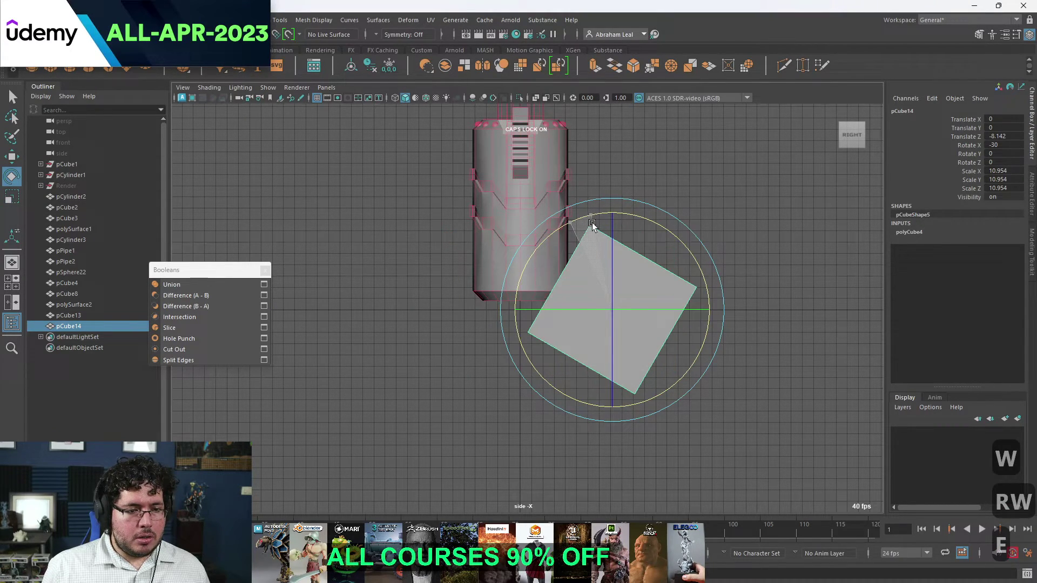
key(w)
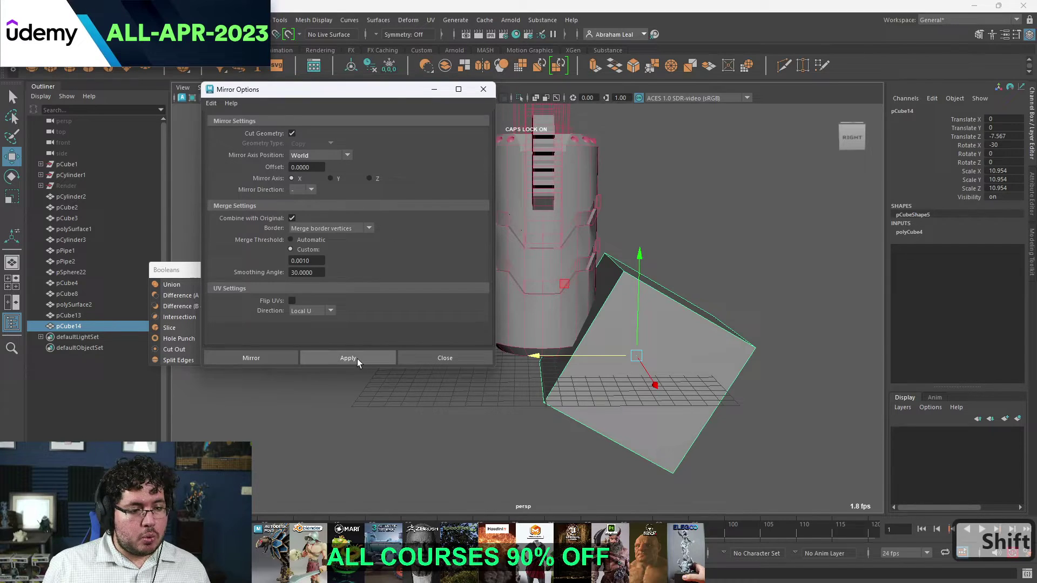
key(ctrl+z)
key(w)
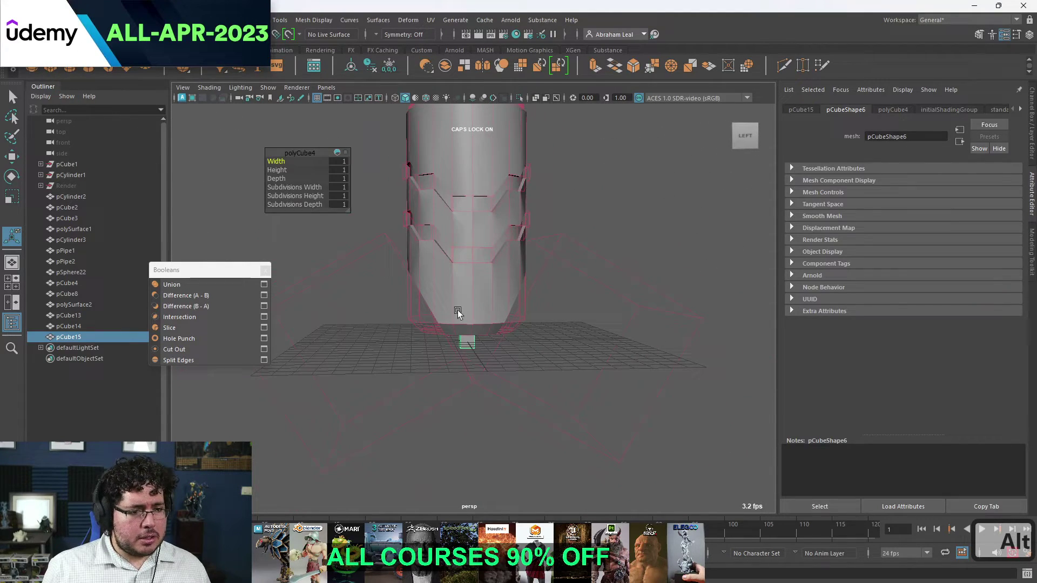
Set pCube15 at the bottom edge and create a new polygon cylinder at the base.
key(r)
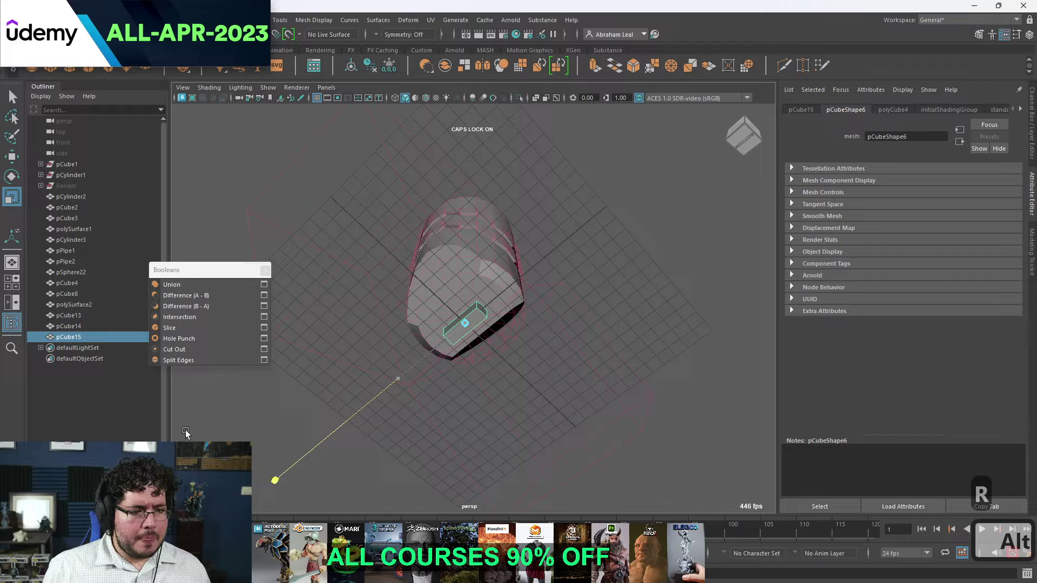
key(w)
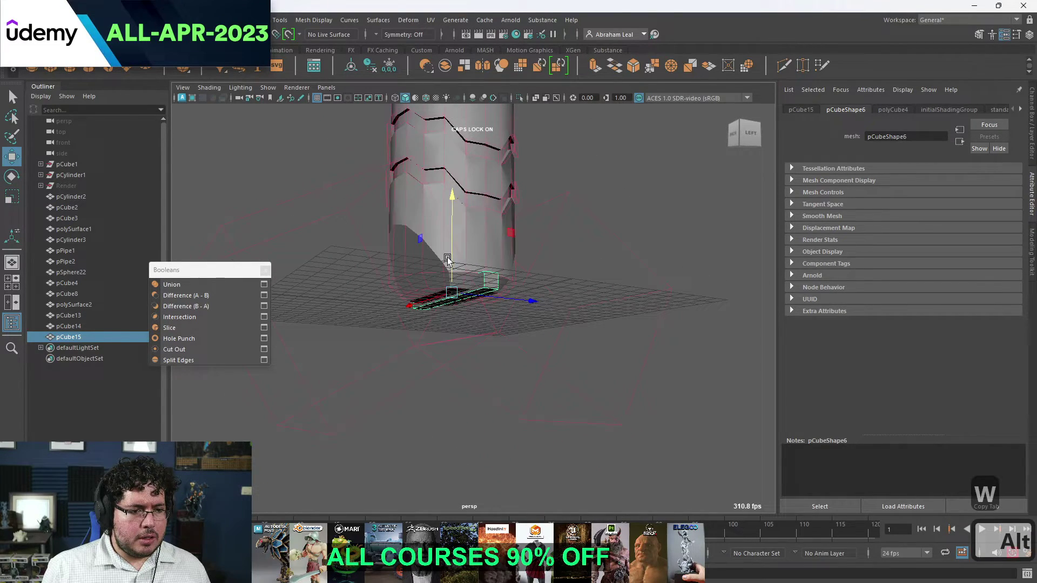
key(ctrl+z)
key(r)
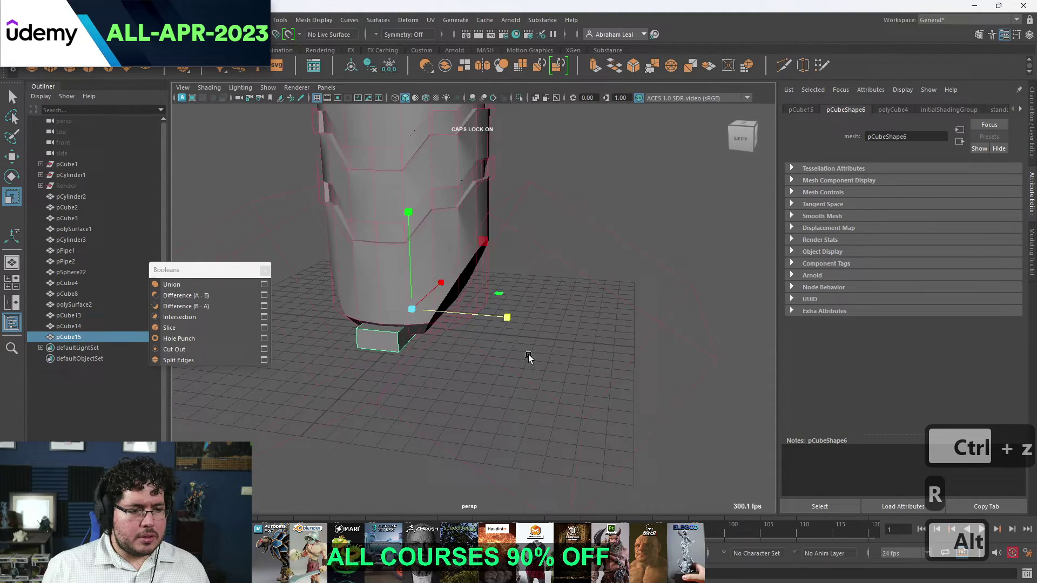
key(q)
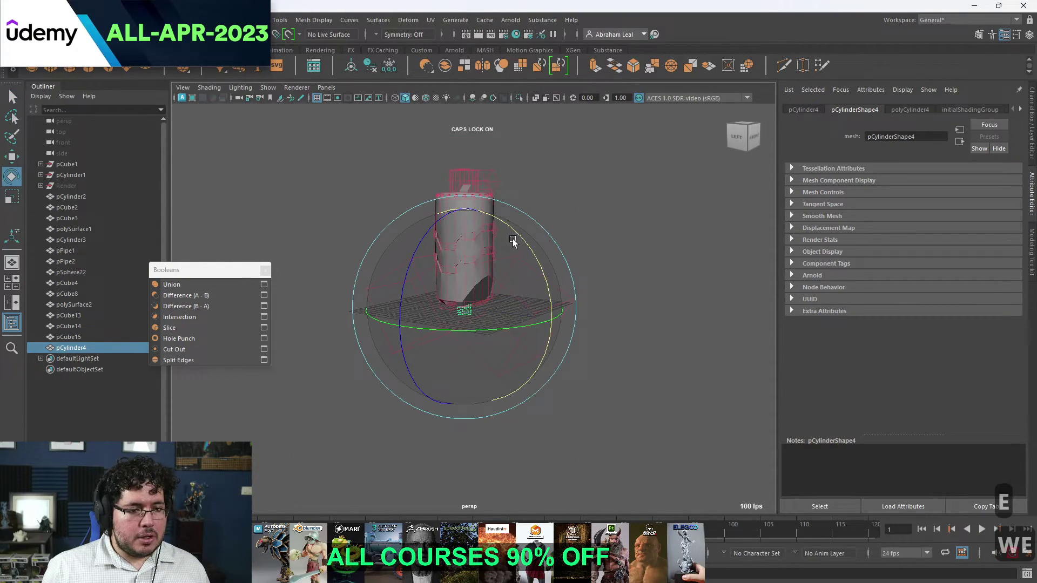
Flatten pCylinder4 across the base and boolean the cutters into polySurface1 and polySurface2.
key(ctrl+z)
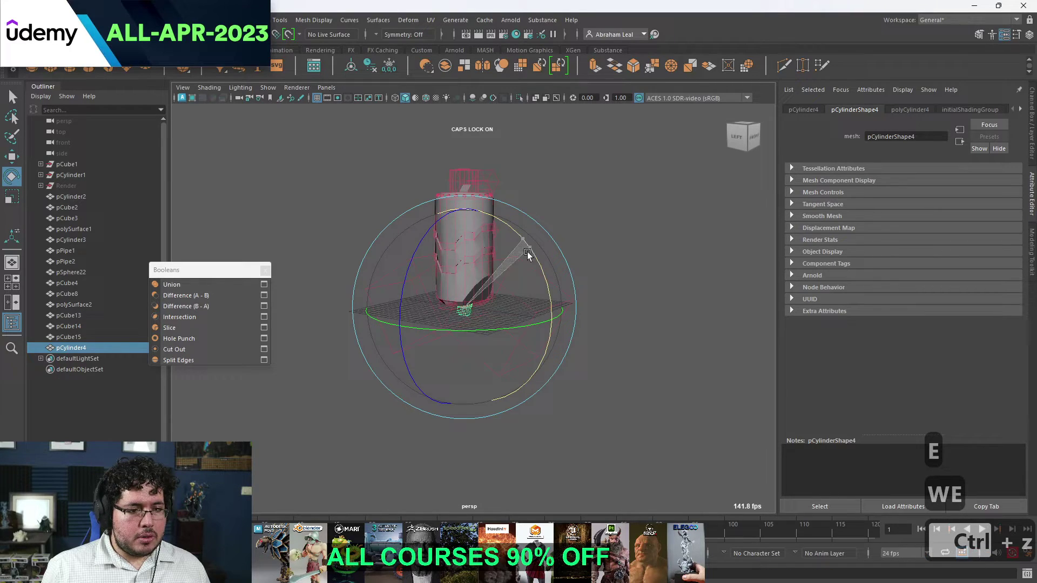
key(w)
key(r)
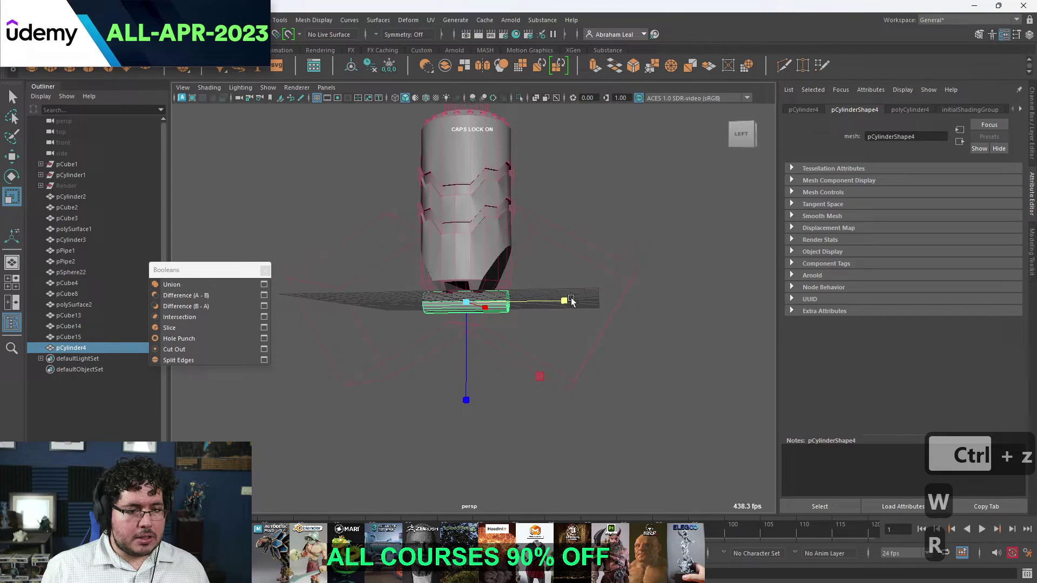
key(w)
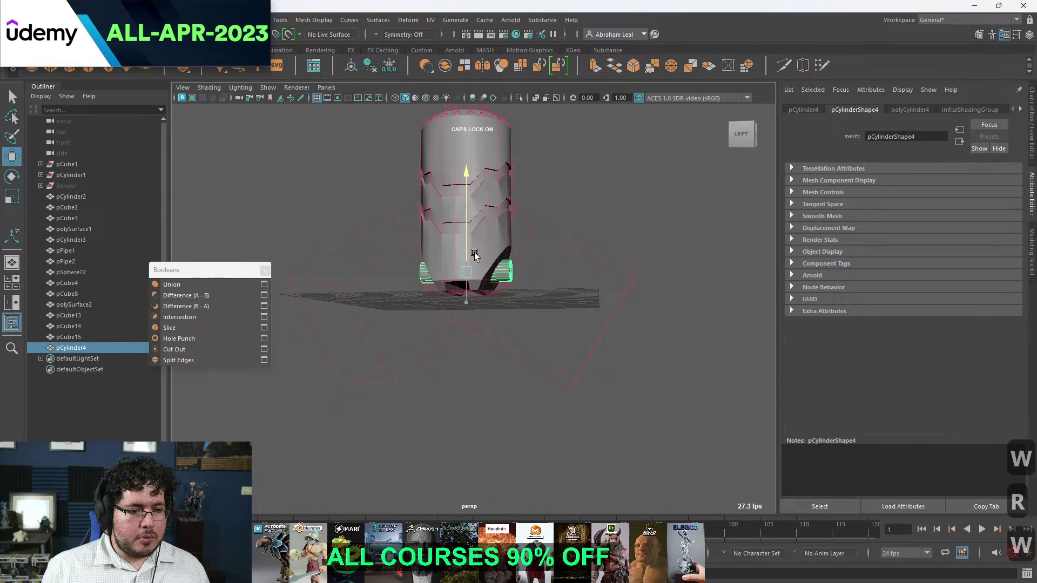
key(r)
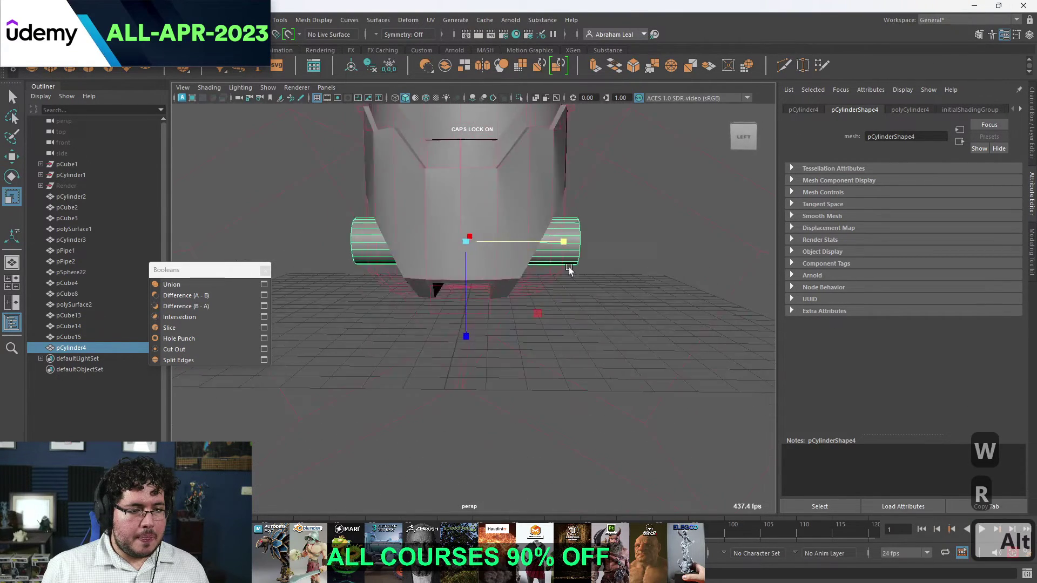
key(q)
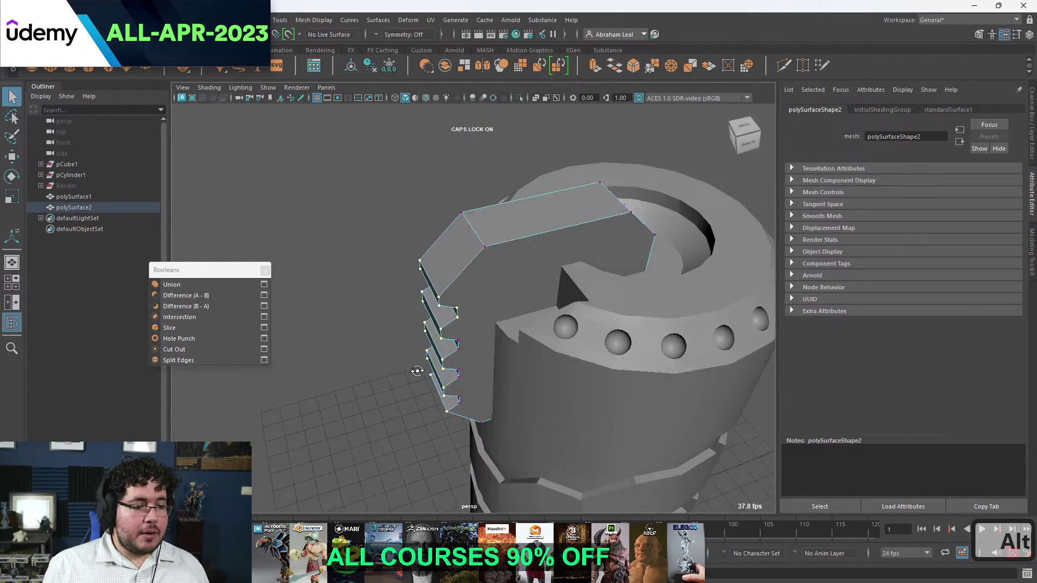
Inspect the grooved cylinder in wireframe and shaded display modes.
key(r)
key(4)
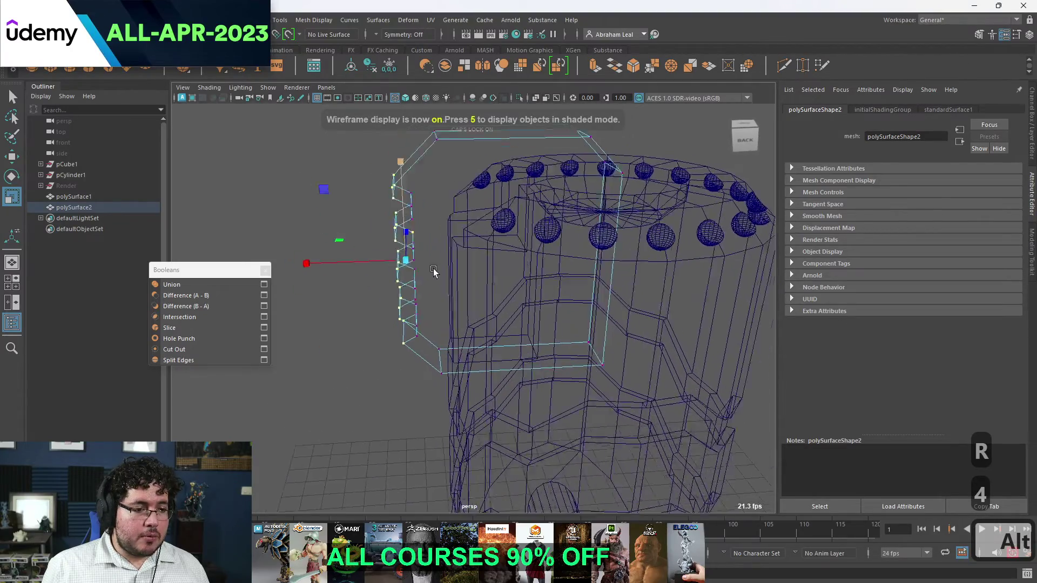
key(5)
key(r)
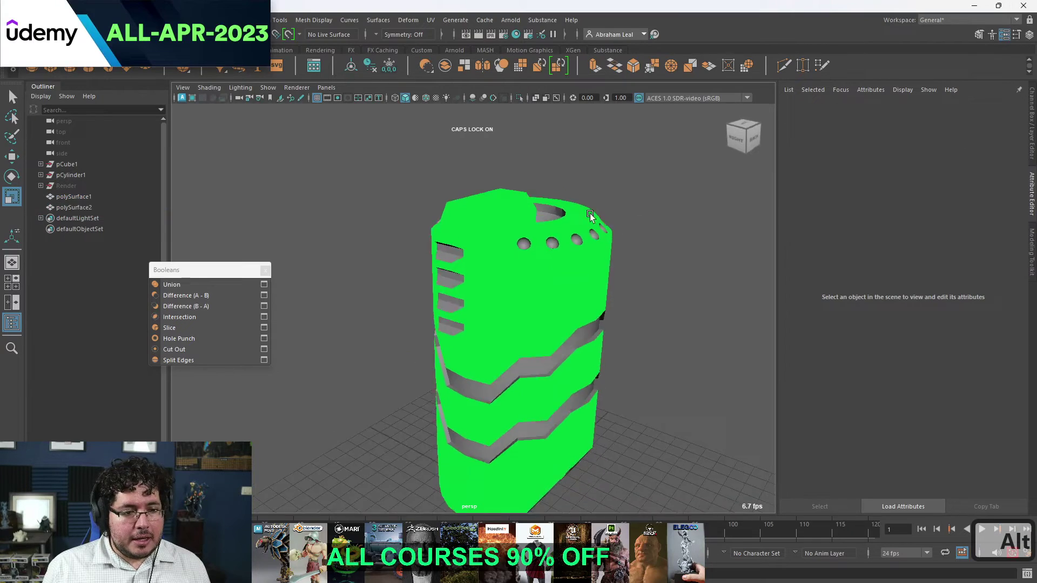
Hide and delete leftover helper geometry and frame the model through SHOTCAM.
key(ctrl+z)
key(ctrl+z)
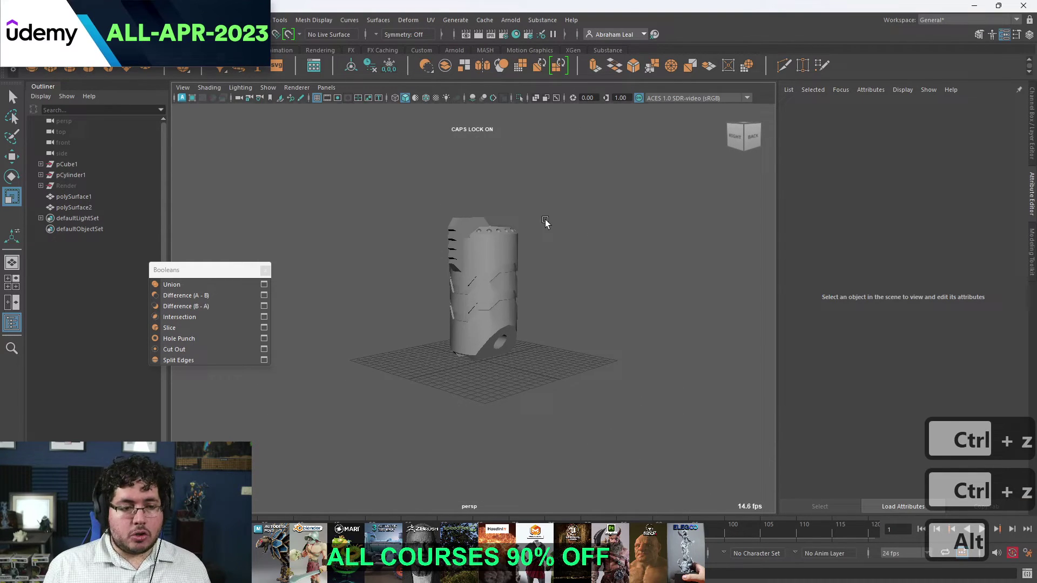
key(h)
key(Delete)
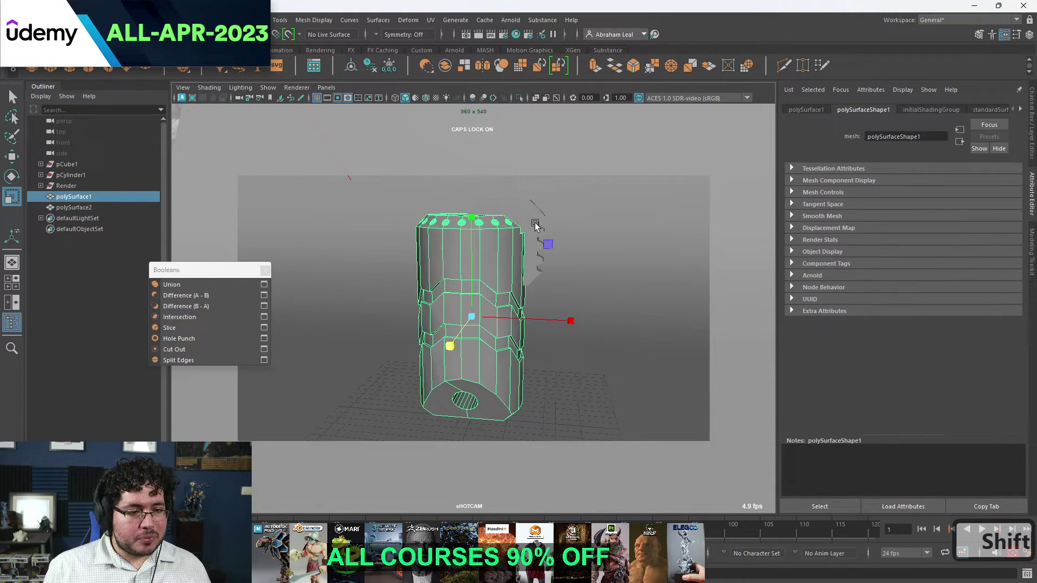
Group the cylinder body and notched side piece with Ctrl+G.
key(ctrl+g)
key(e)
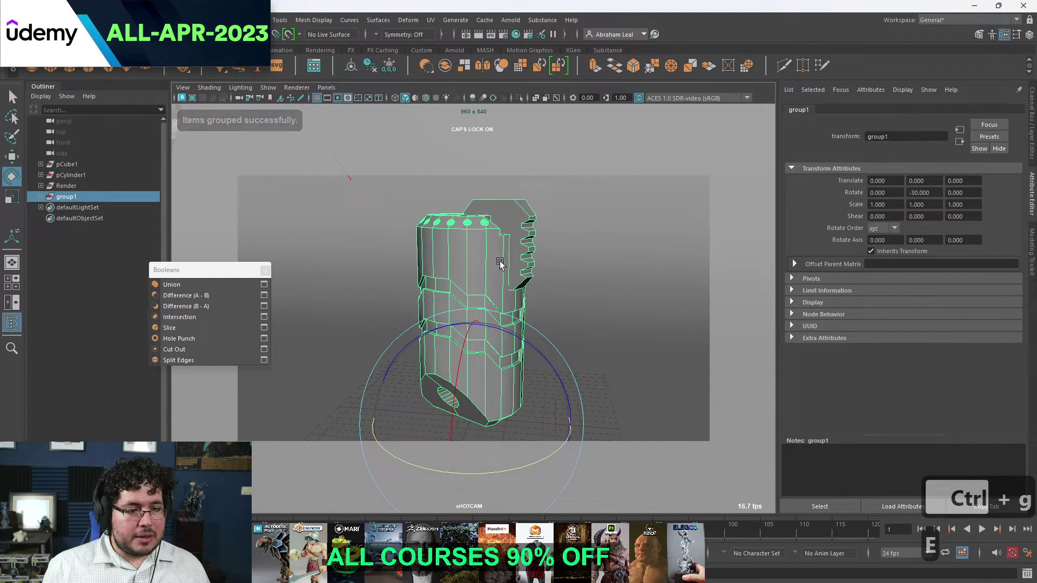
key(q)
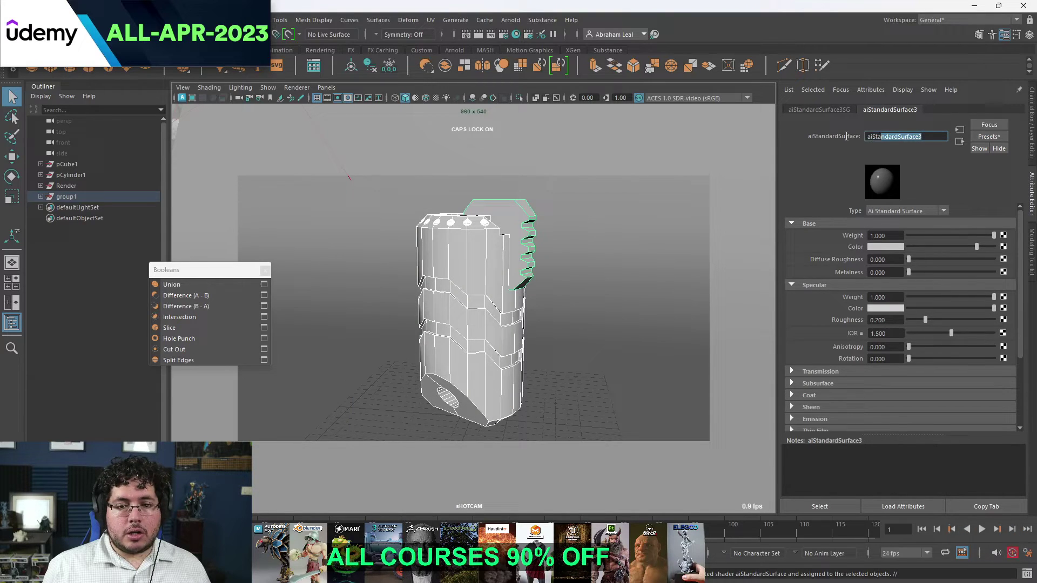
Assign a new aiStandardSurface to the side piece and name it RoundCorner.
key(Caps_Lock)
key(r)
text(Capital OUNc)
key(shift+BackSpace)
key(Caps_Lock)
text(oorner)
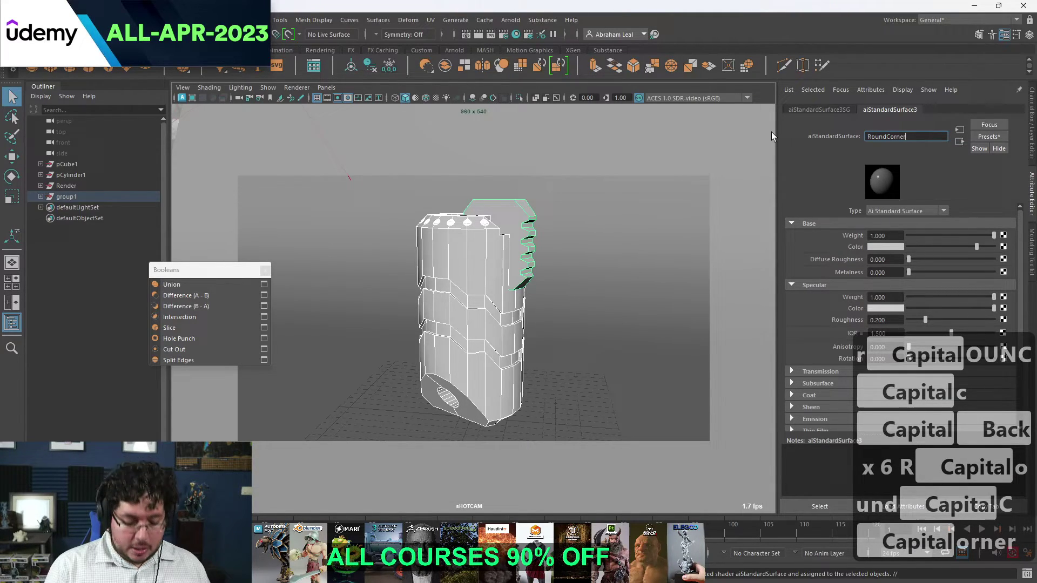
key(Return)
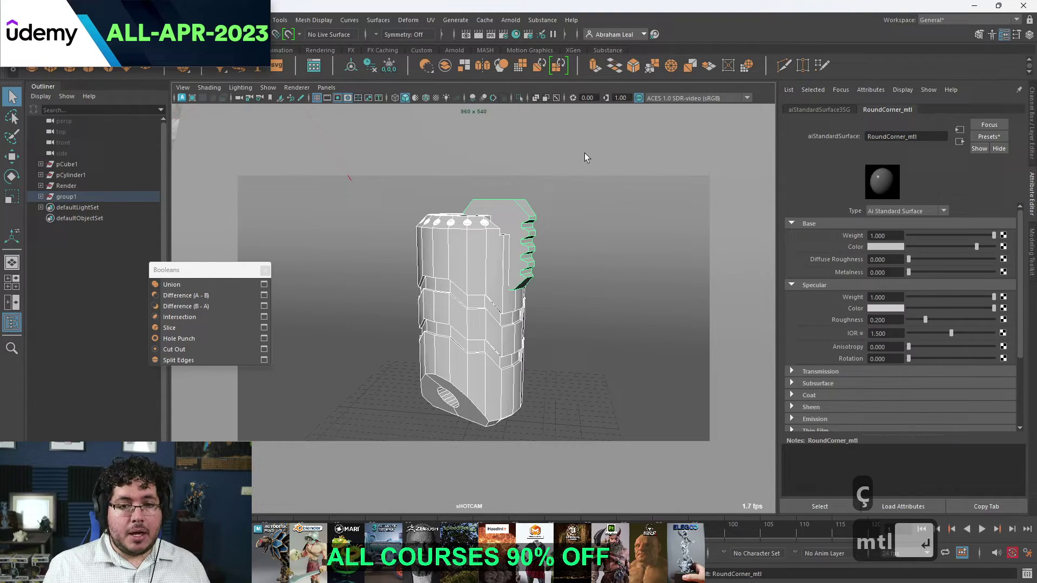
Finish the RoundCorner_mtl name and save the scene as Greande.ma.
text(mtl ↵)
key(ç)
key(ctrl+s)
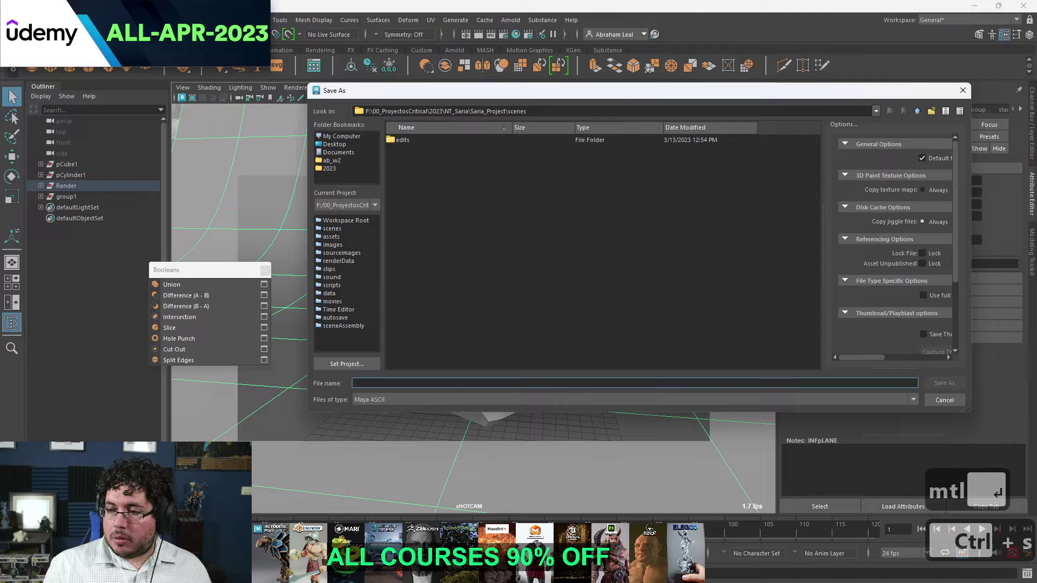
text(Capital reande)
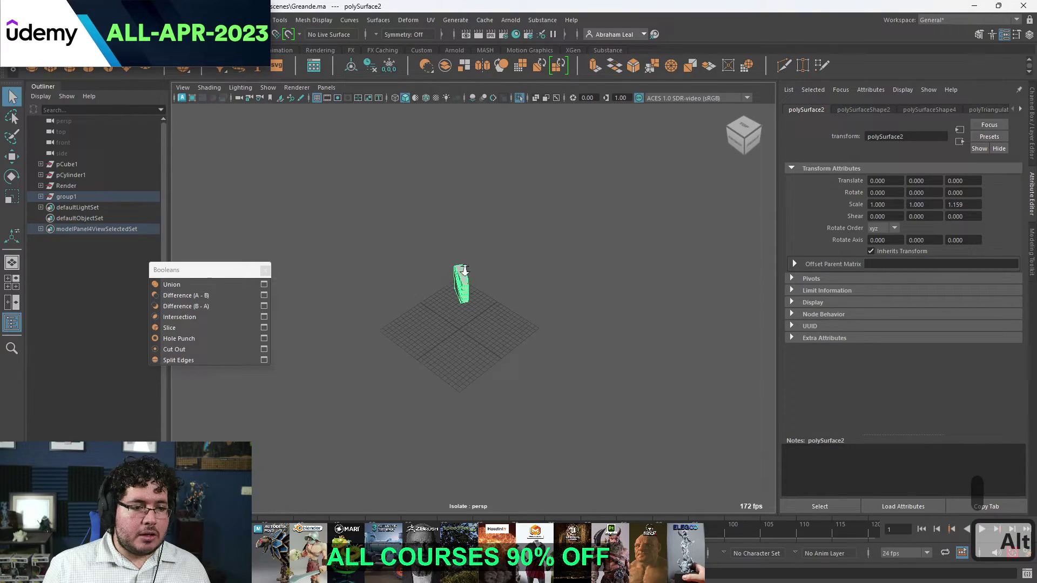
Adjust polySurface2's vertices, exit isolation into SHOTCAM and bring up Hypershade.
key(ctrl+z)
key(ctrl+z)
key(ctrl+z)
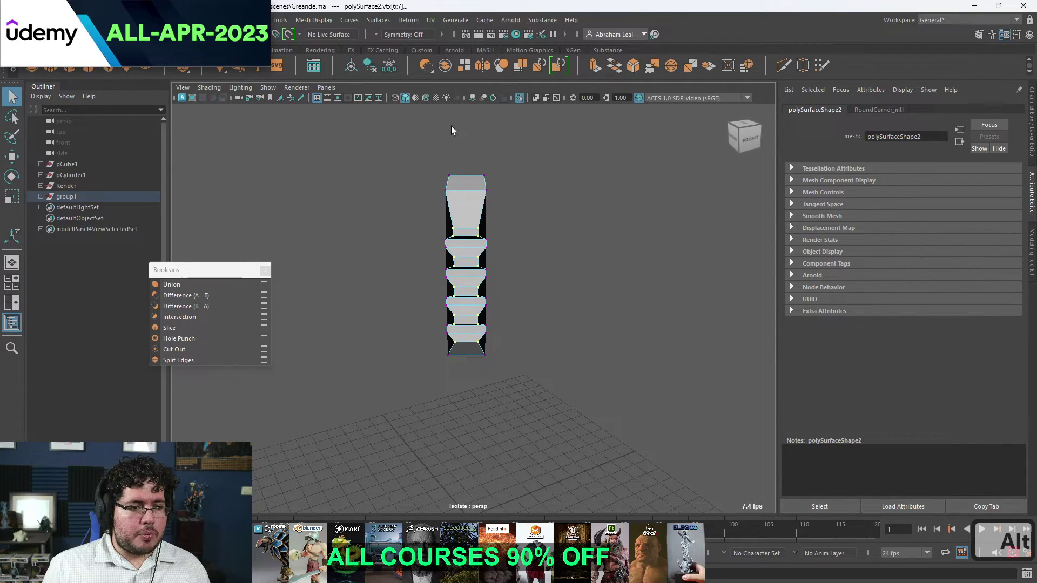
key(r)
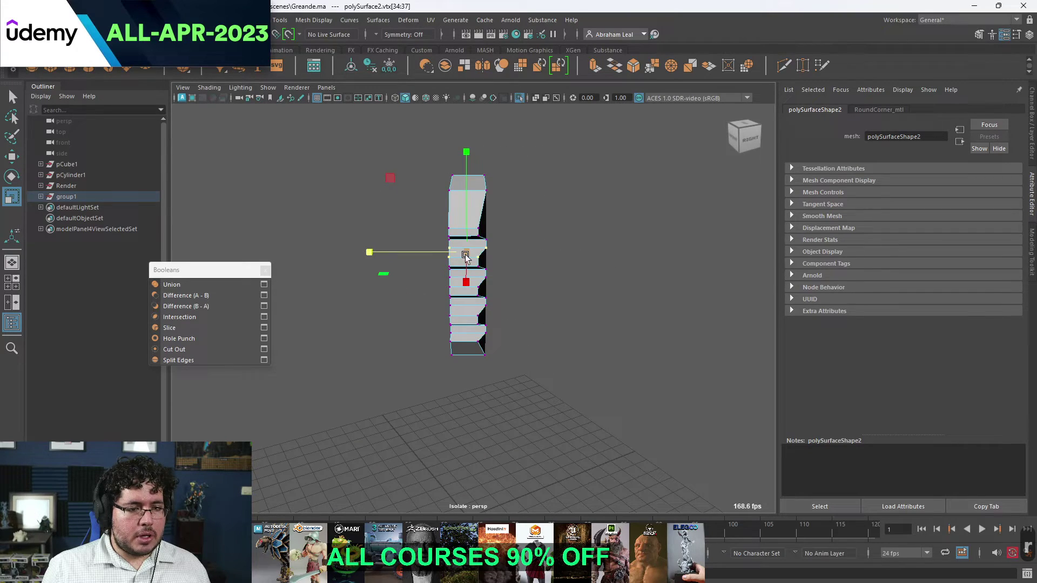
key(ctrl+z)
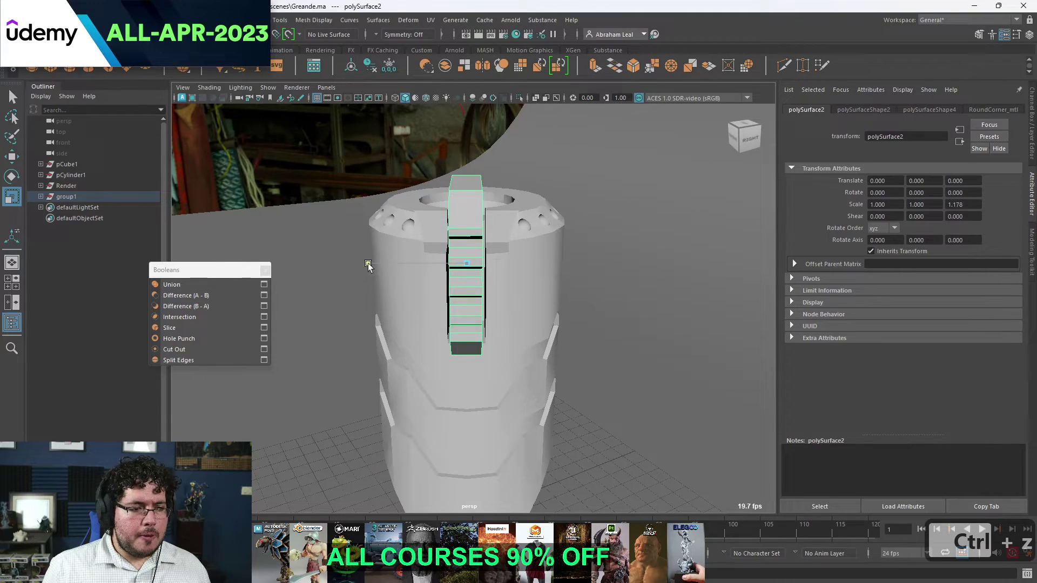
key(w)
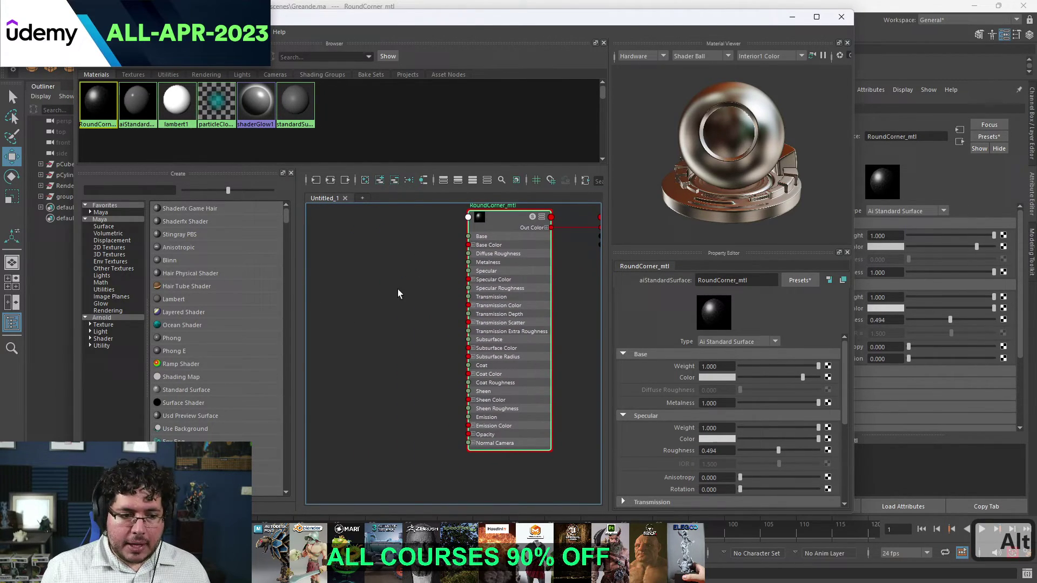
Create an aiRoundCorners node in the RoundCorner_mtl graph via Tab search.
key(Tab)
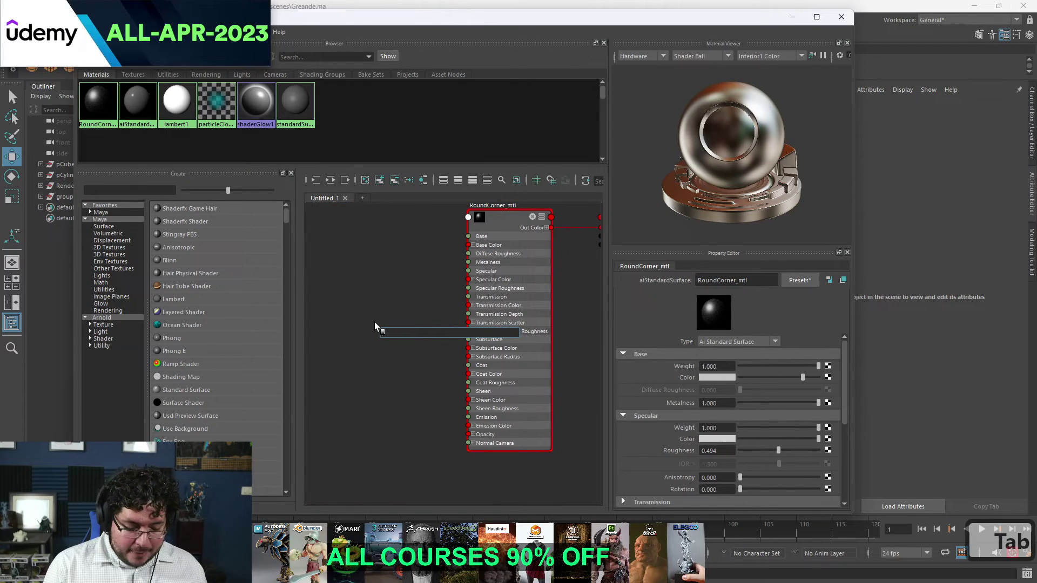
text(airoubn)
key(BackSpace)
key(BackSpace)
key(Down)
key(Return)
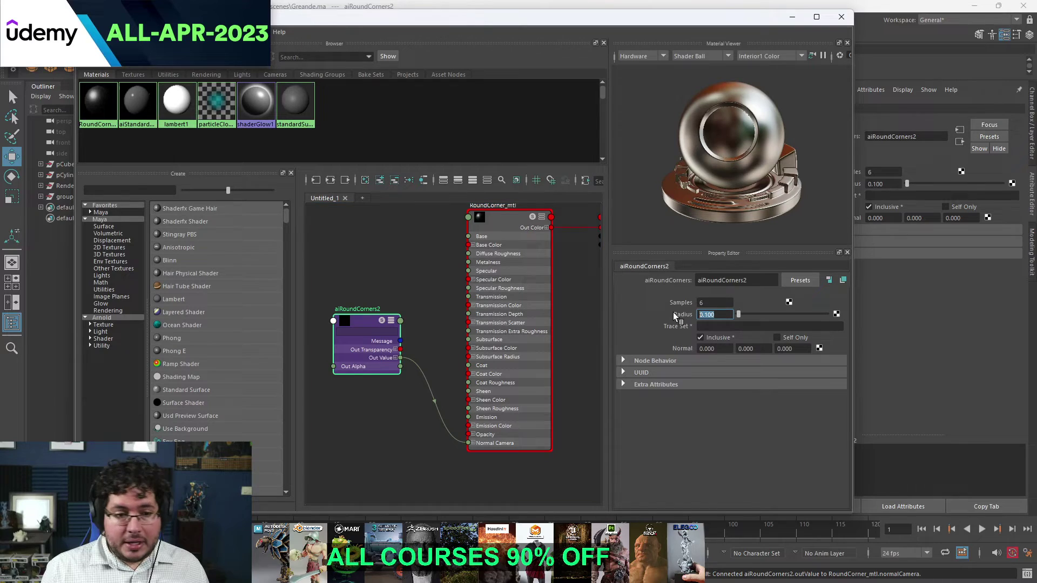
Connect its Out Value to Normal Camera and set the corner radius to 0.3.
key(3)
key(Return)
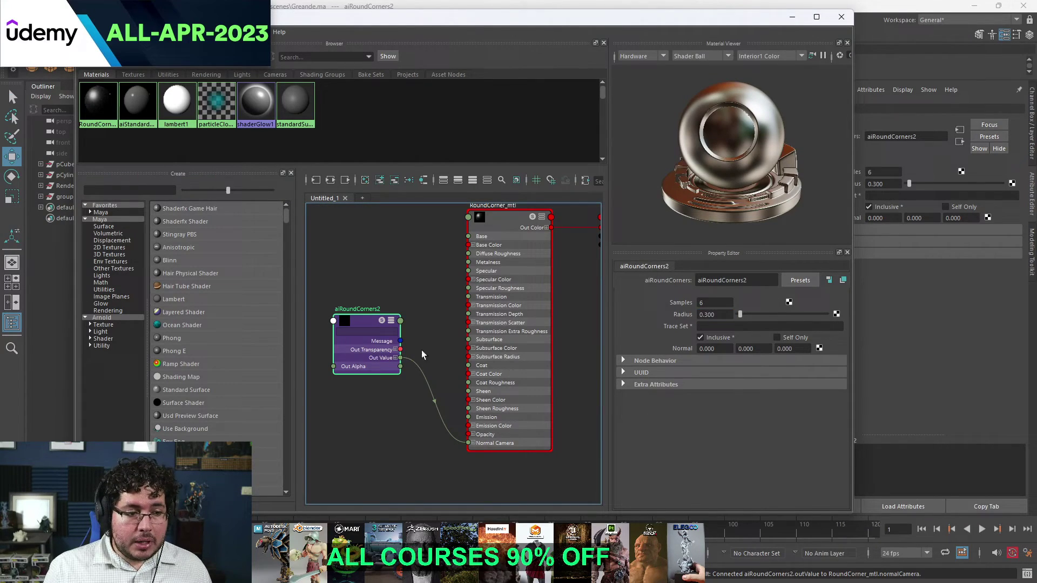
text(1)
key(Return)
text(10)
key(Return)
key(Return)
Save the scene and create a new small polygon cylinder beside the grenade body.
key(Return)
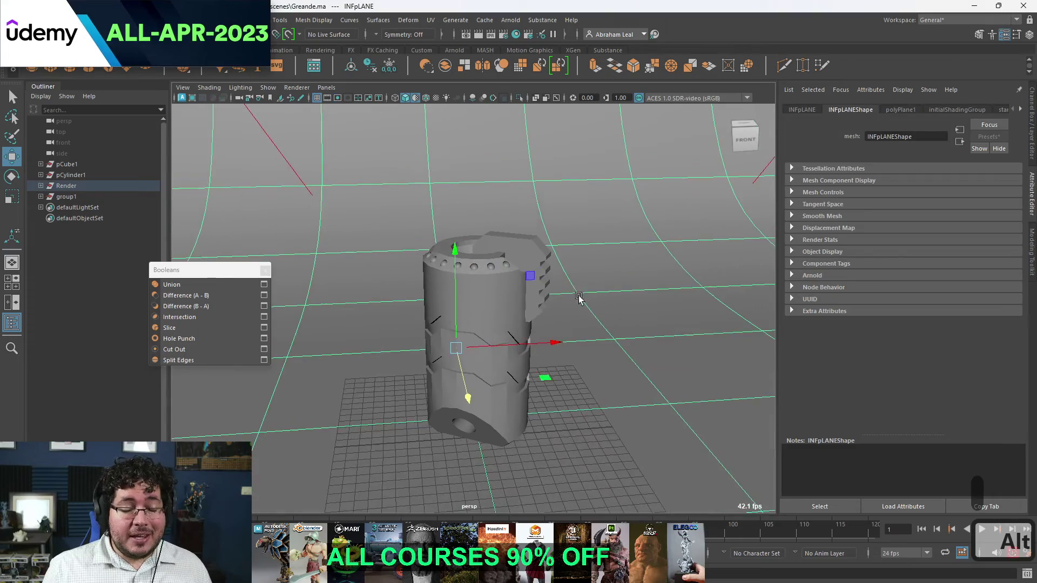
key(ctrl+s)
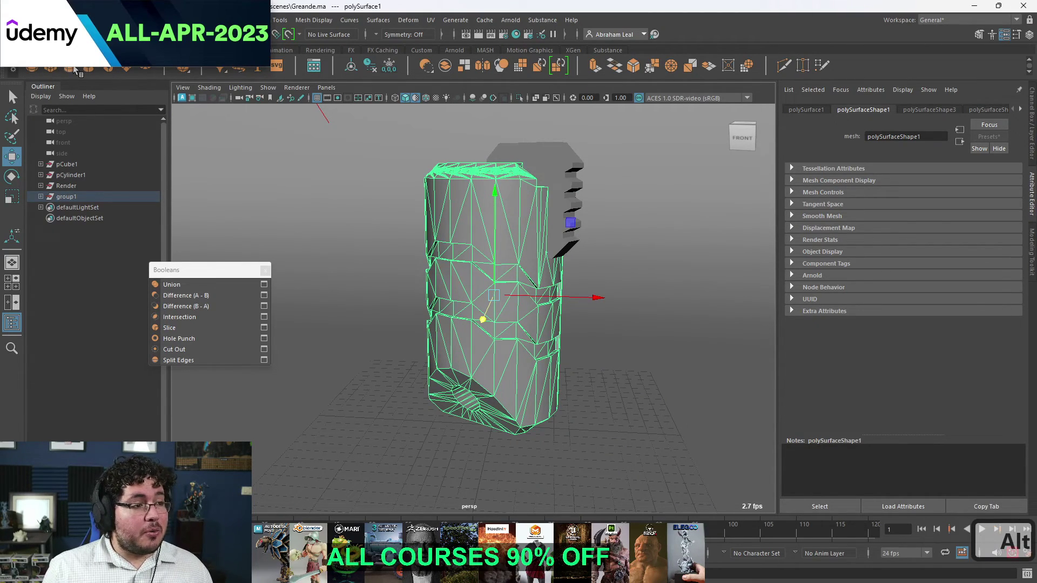
key(w)
key(ctrl+a)
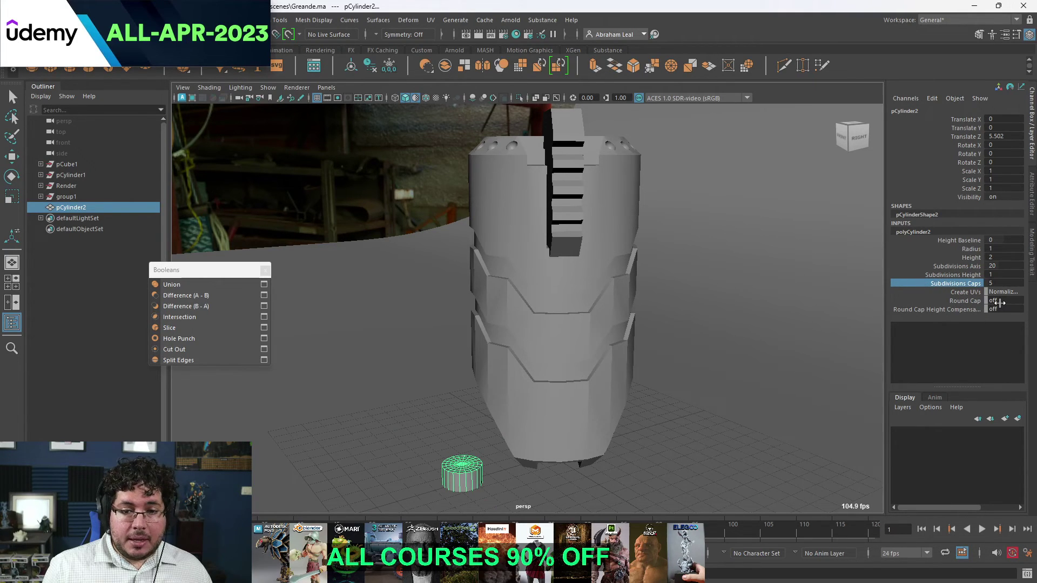
Turn Round Cap on (1) and set subdivision caps to 4 to round the cylinder into a capsule.
text(1)
key(Return)
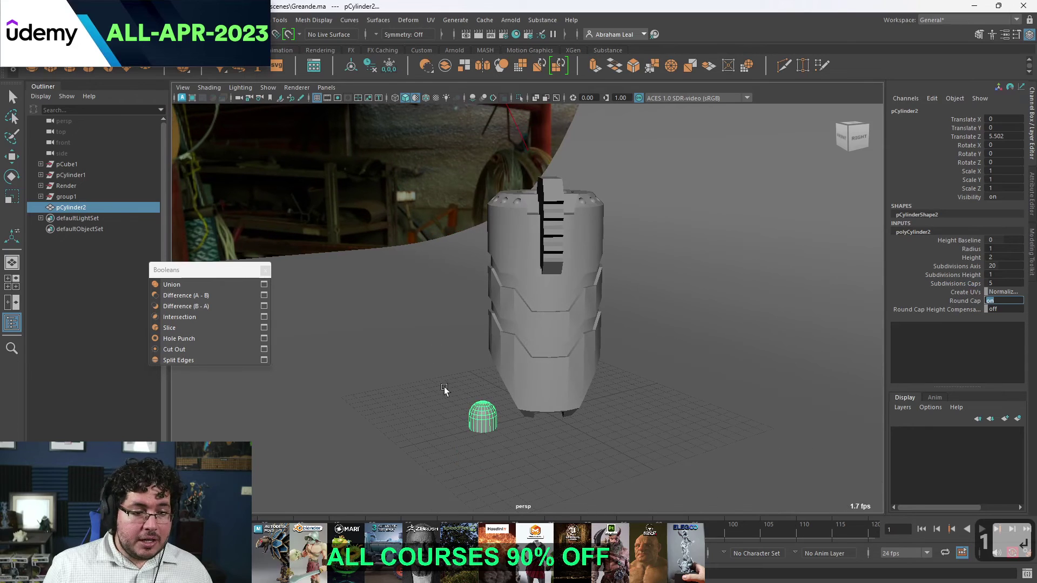
key(w)
text(wr)
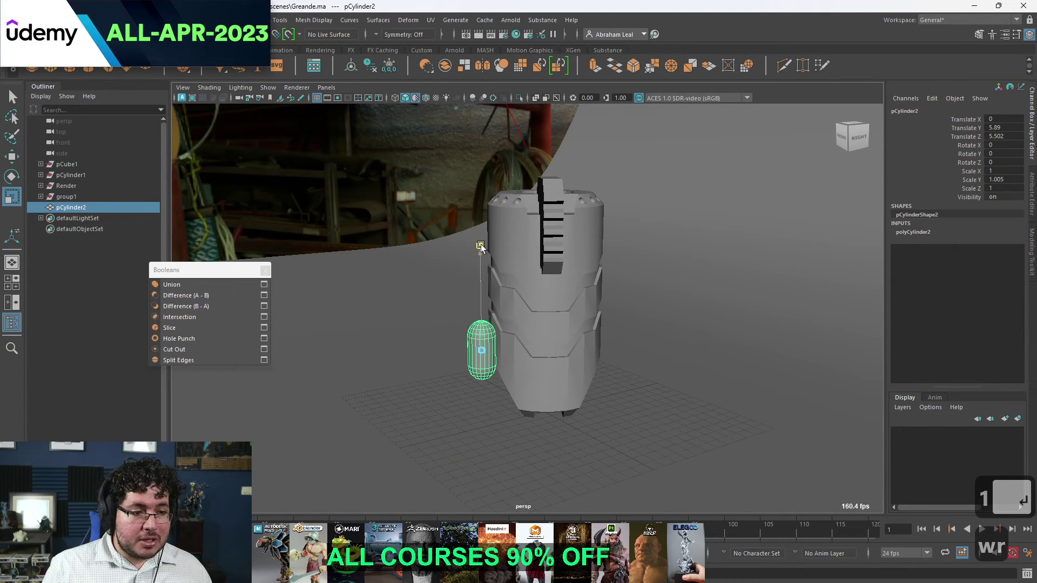
key(ctrl+z)
key(ctrl+z)
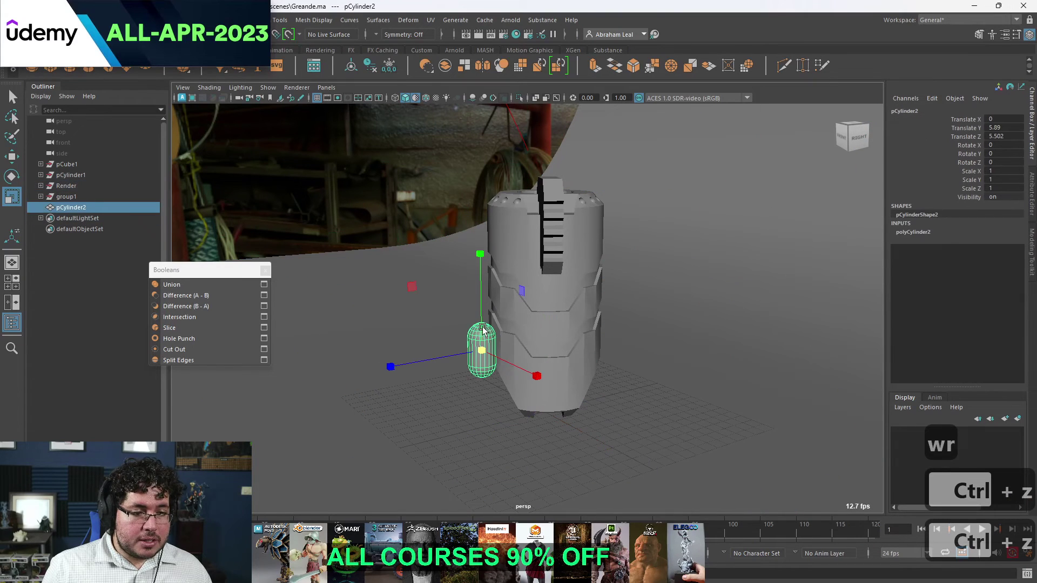
text(4w)
key(ctrl+z)
Stretch the capsule up in Y and move it upright against the grenade body's lower side.
key(5)
text(4w)
key(w)
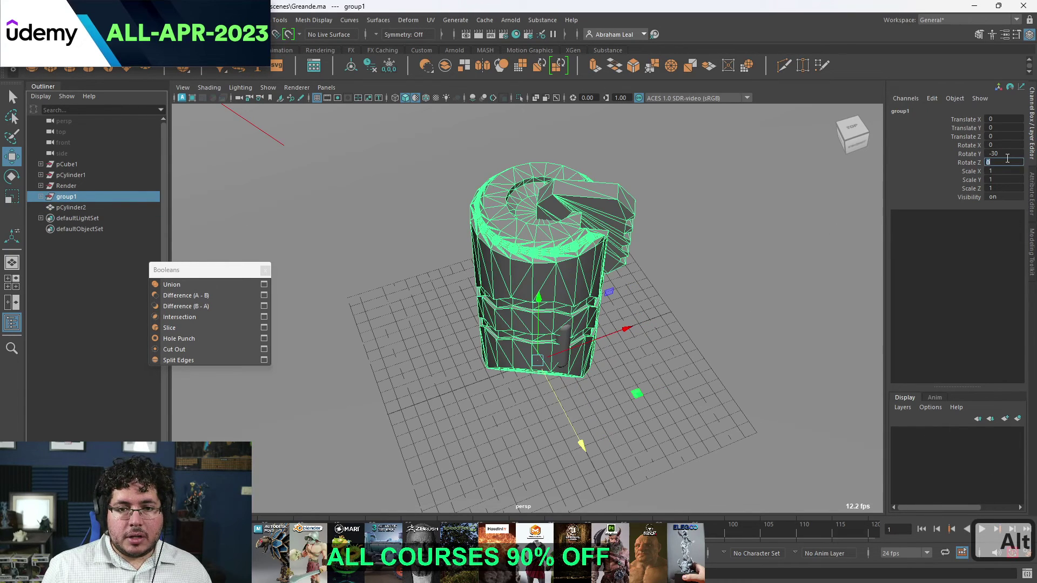
key(0)
key(Return)
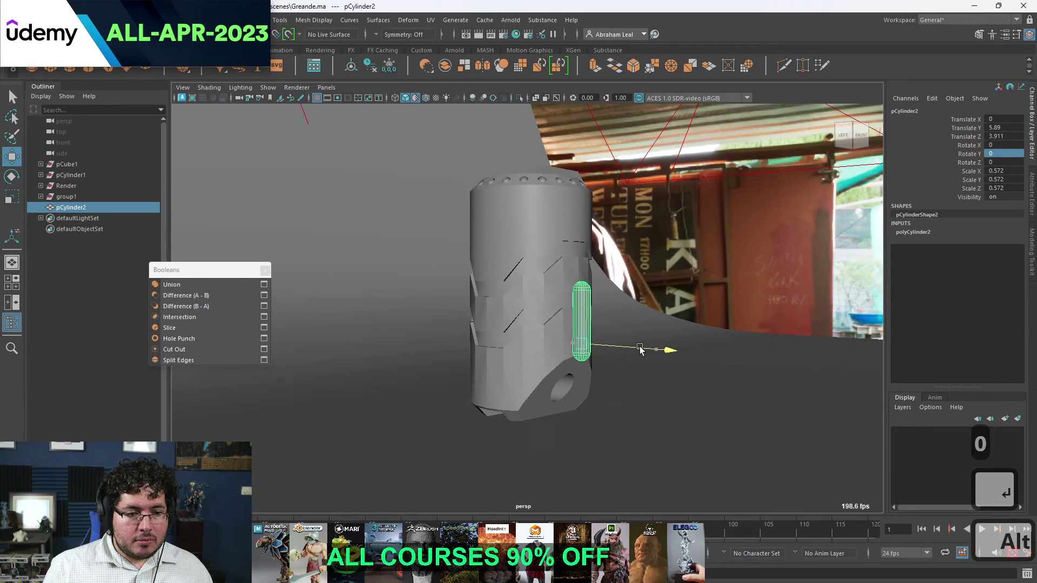
key(r)
key(w)
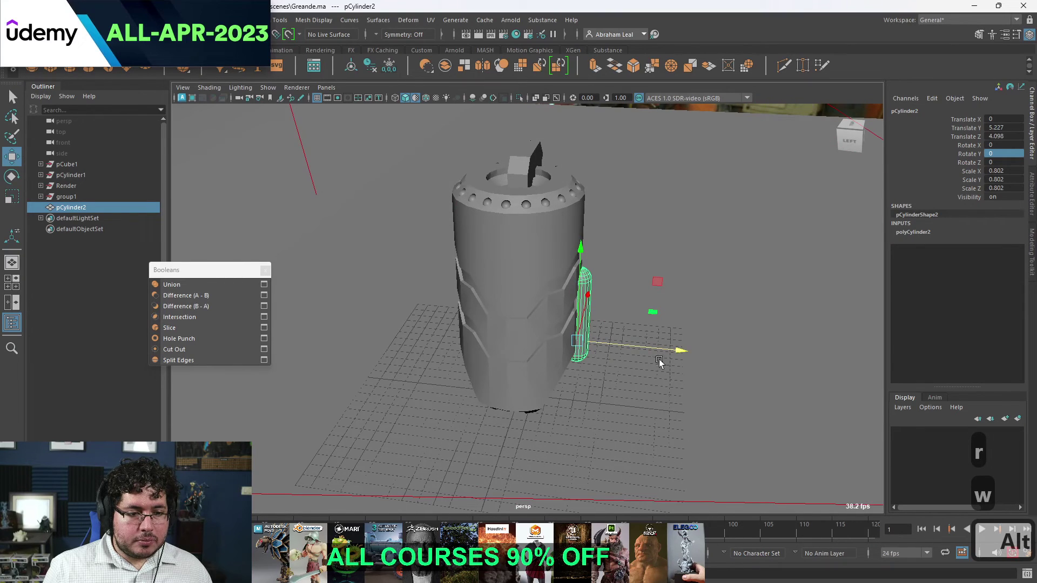
Subtract the capsule from the grenade body with a Boolean Difference to carve a rounded slot.
key(q)
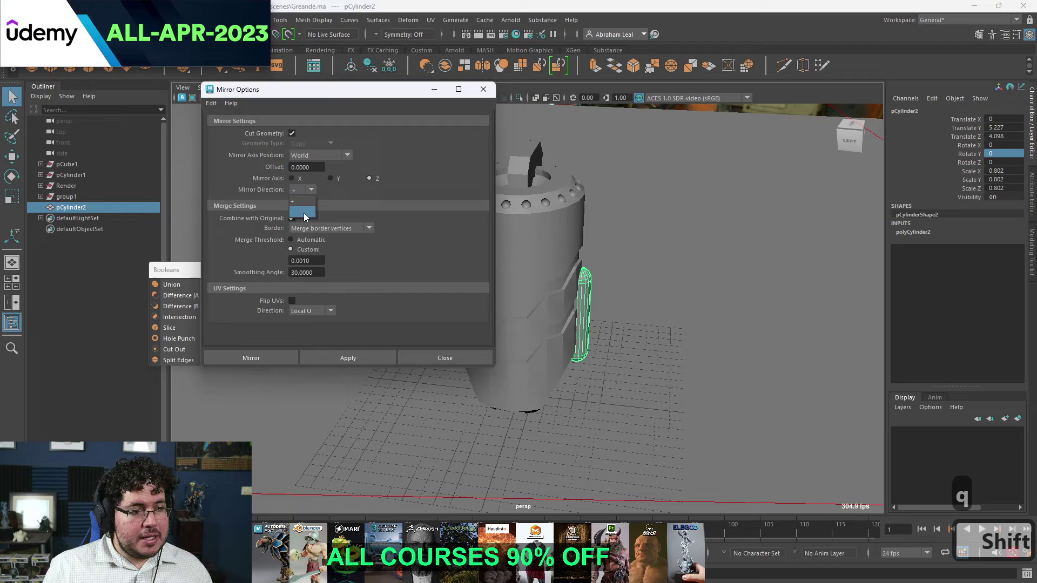
key(q)
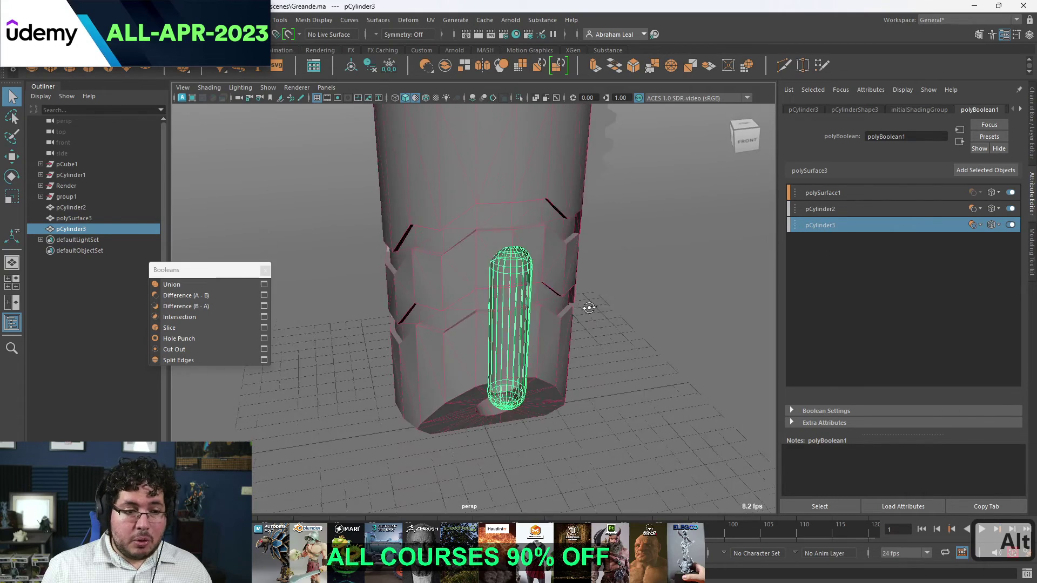
Move and scale the copied cutter smaller to carve a narrower inner groove, then render the model.
key(w)
key(r)
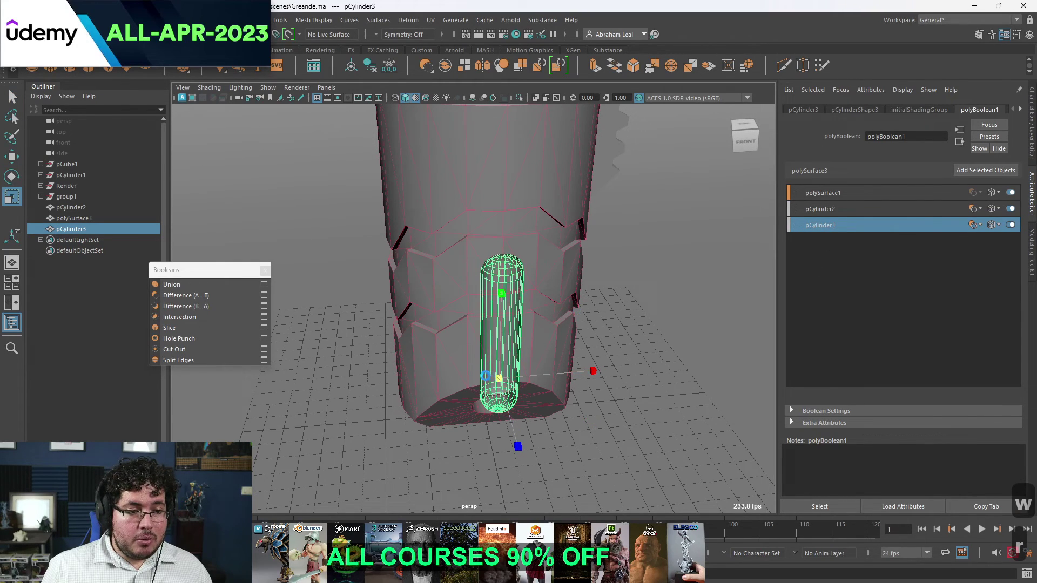
key(w)
key(r)
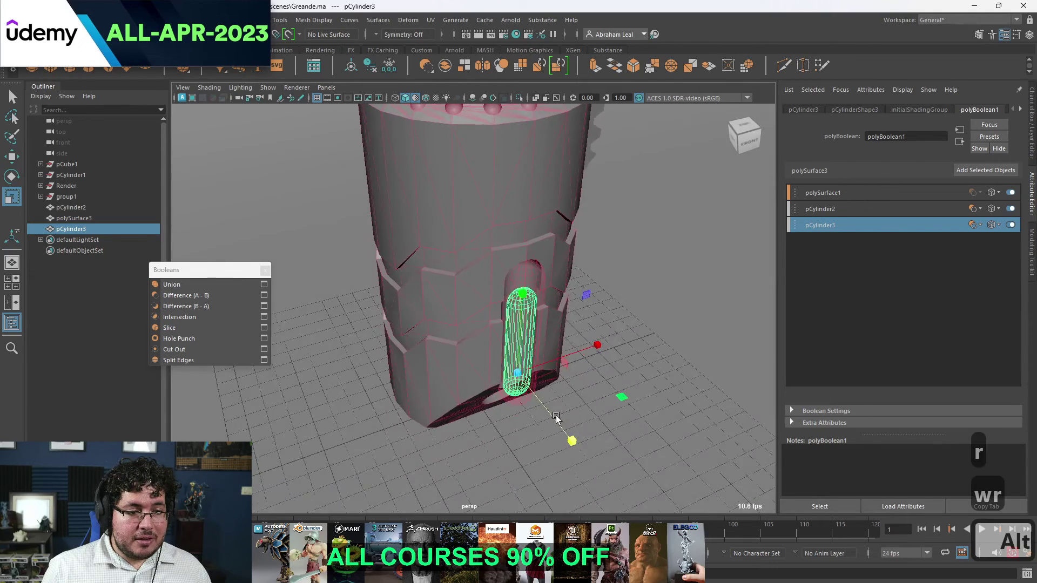
key(w)
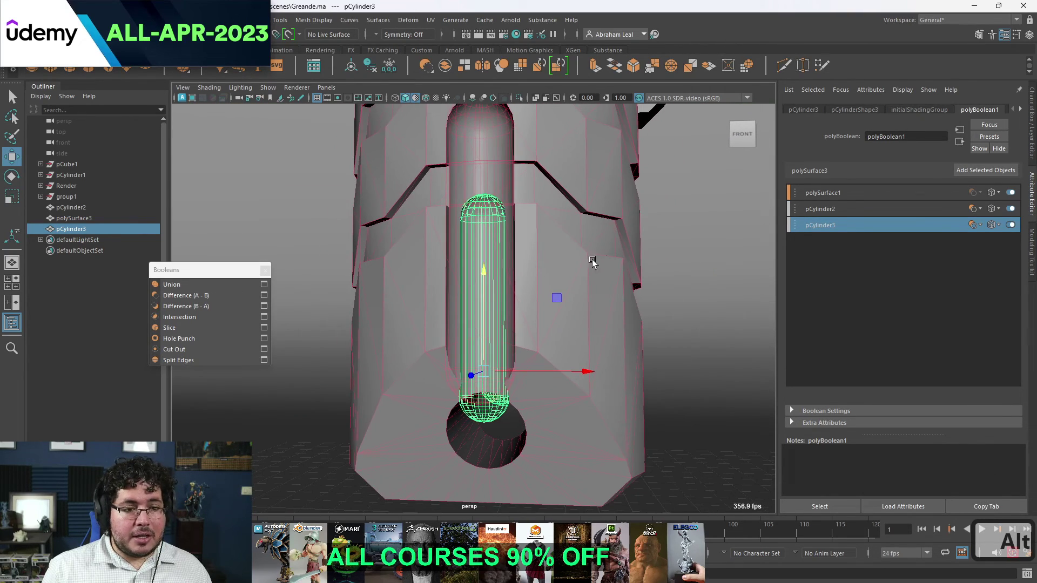
key(q)
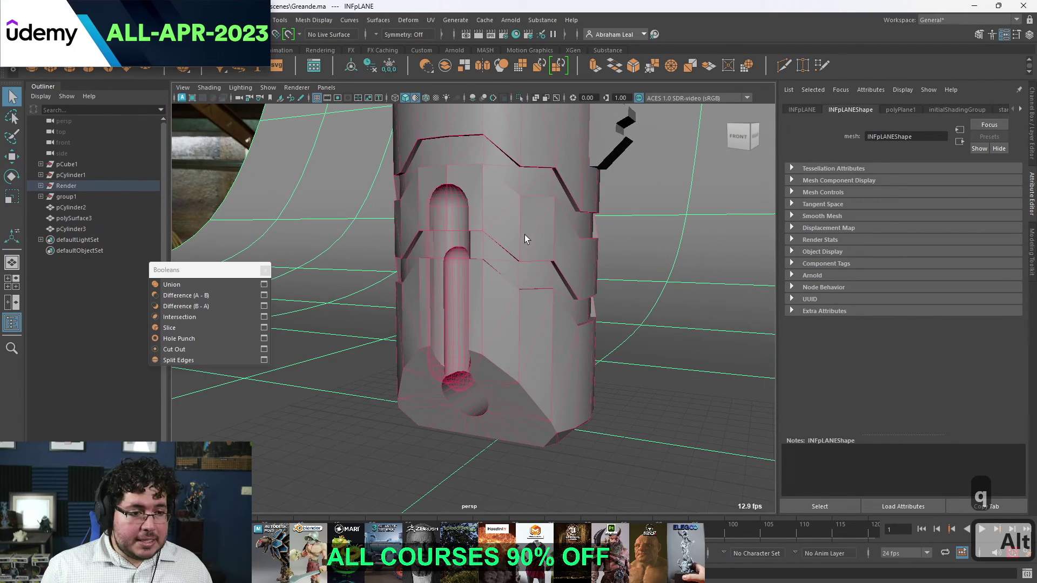
Save the scene, place polySurface3 in group1 and rotate the group to -15 in Rotate Y.
key(ctrl+s)
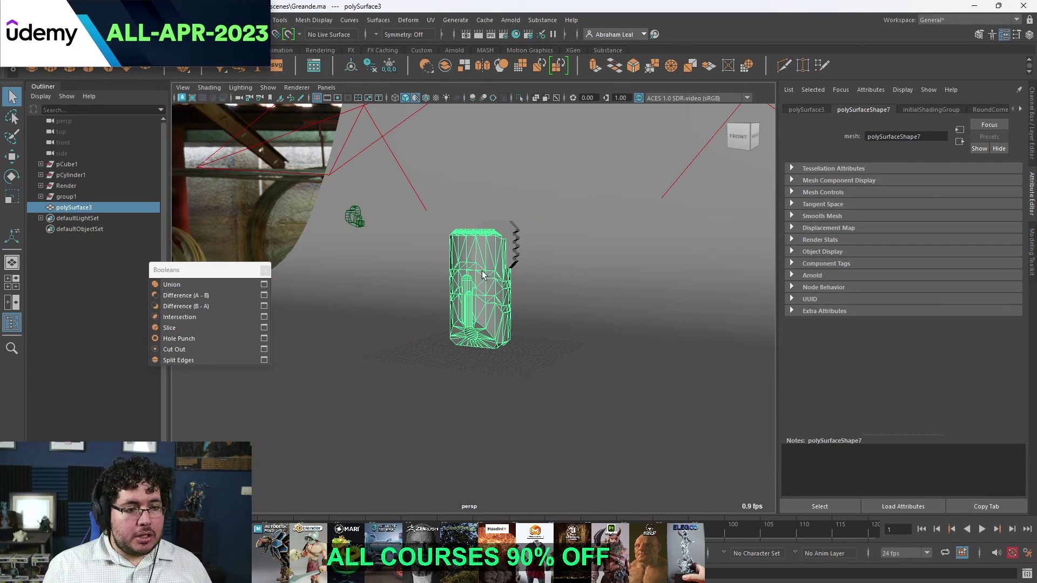
key(w)
key(ctrl+z)
key(e)
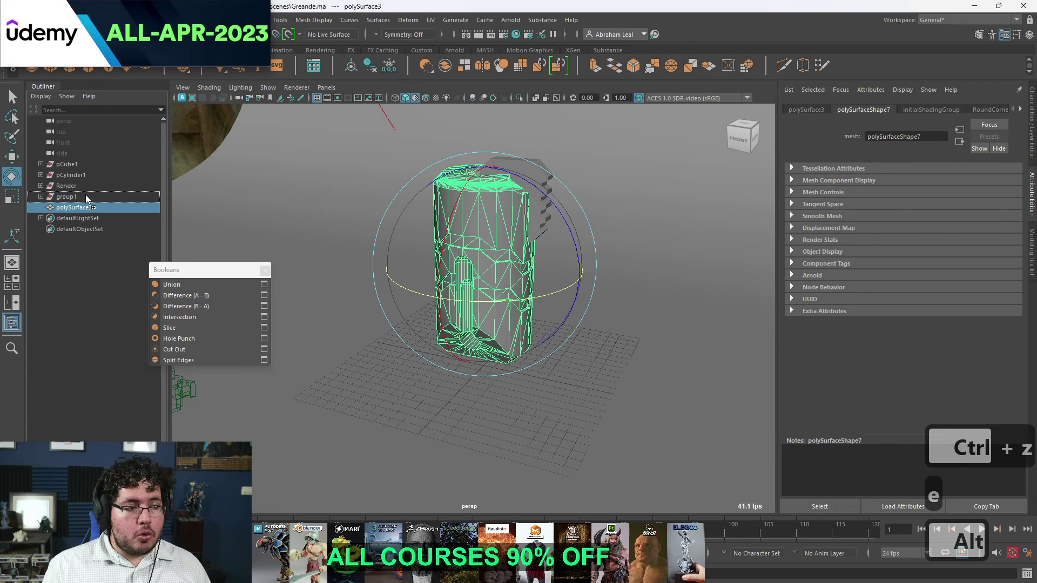
Through shotcam, duplicate the grenade group once and move the copy to the left.
key(e)
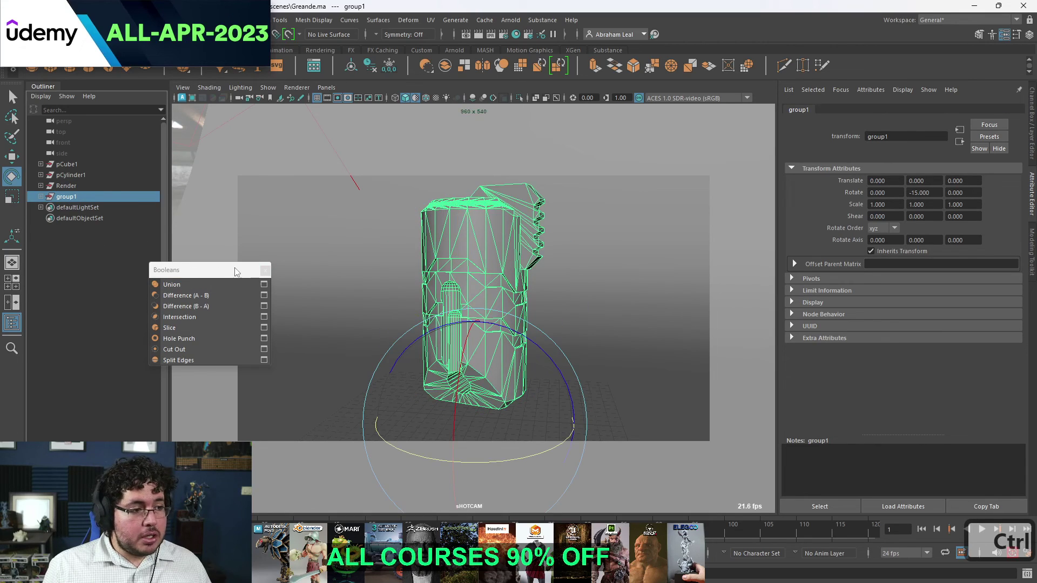
key(ctrl+d)
text(wer)
key(ctrl+z)
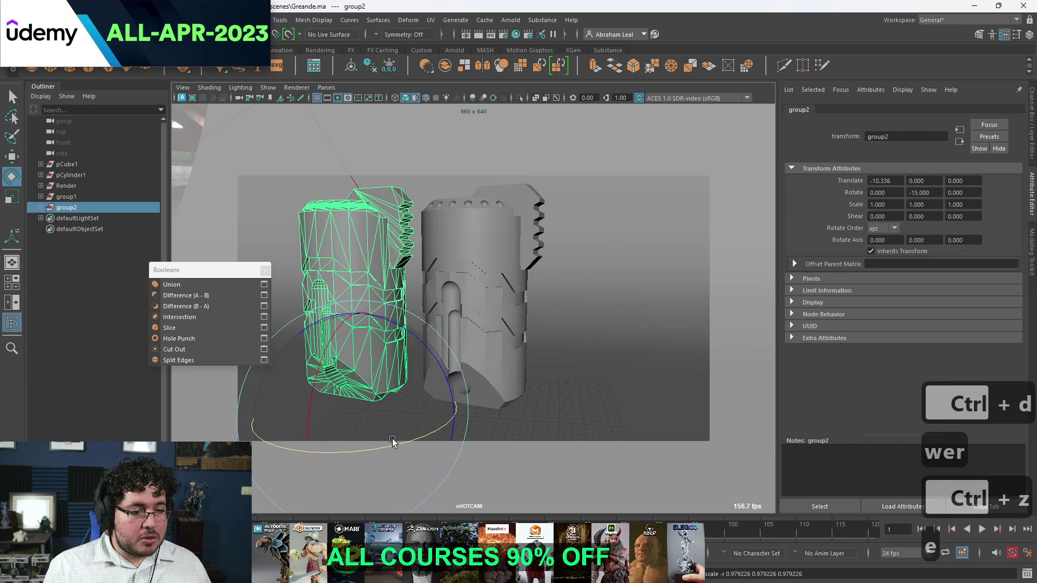
key(BackSpace)
Duplicate the group a second time, rotate it to -135 degrees and place it at the right.
key(ctrl+d)
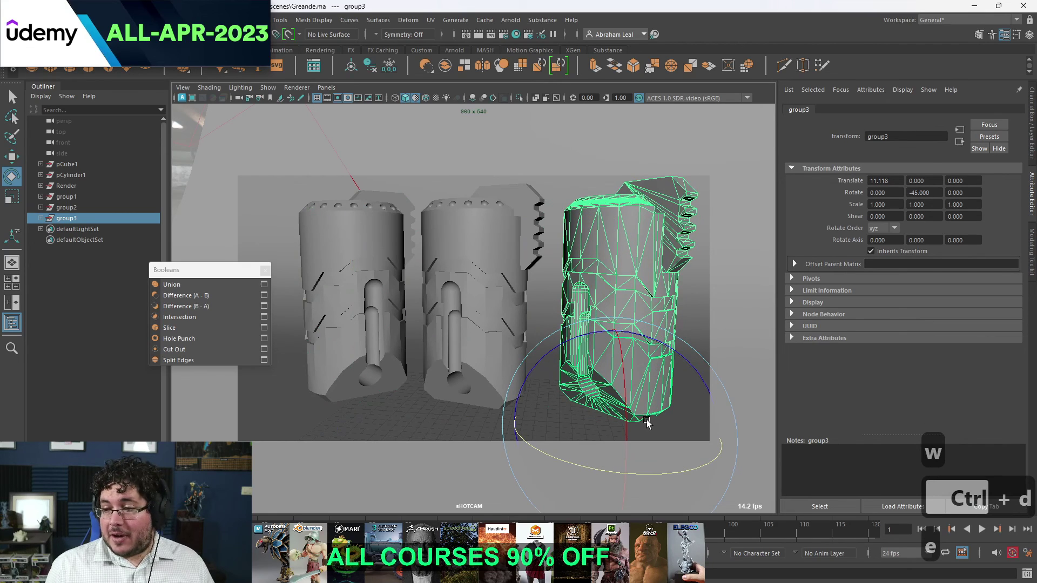
key(w)
key(e)
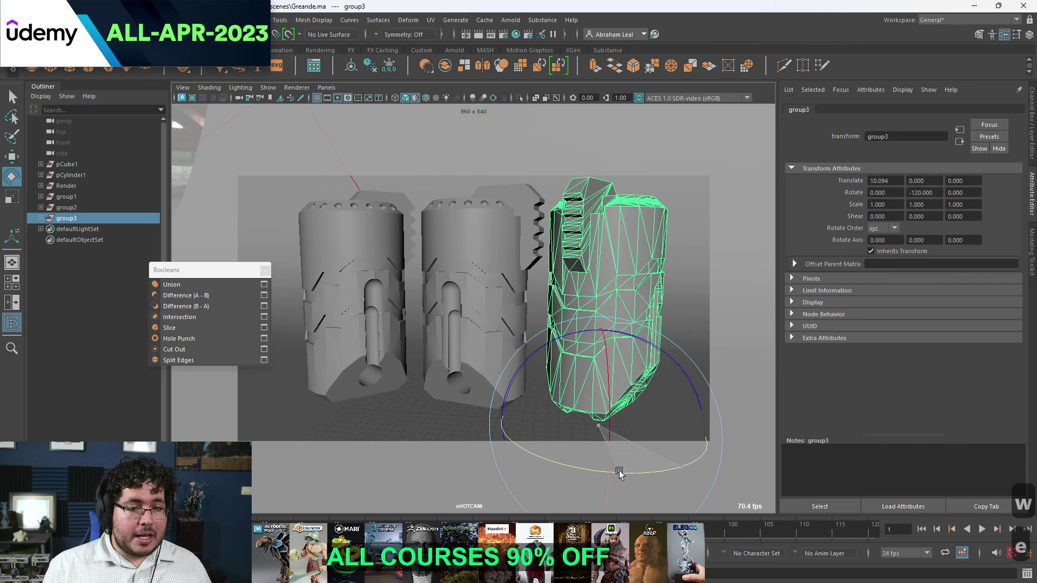
key(w)
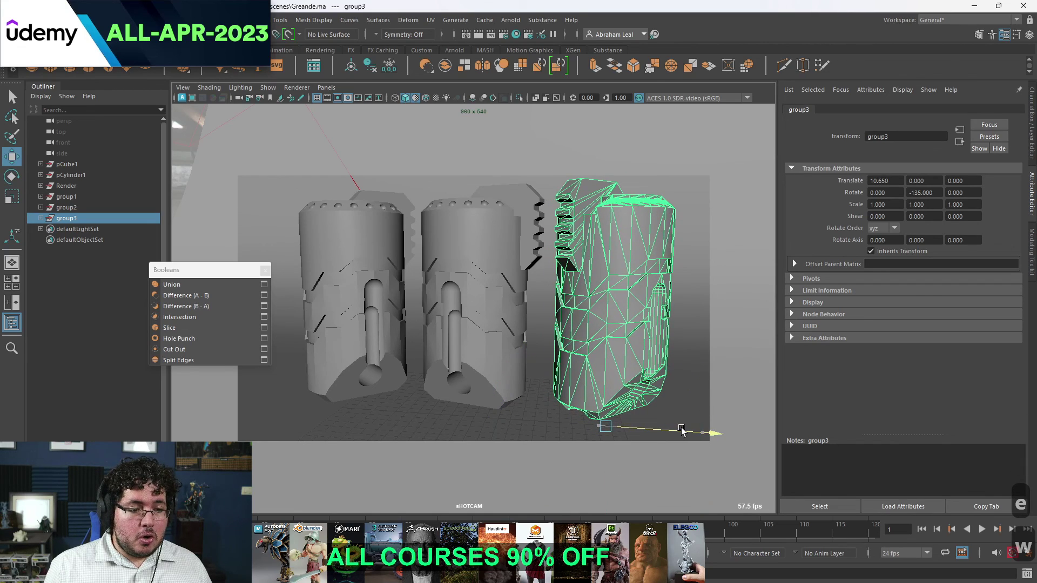